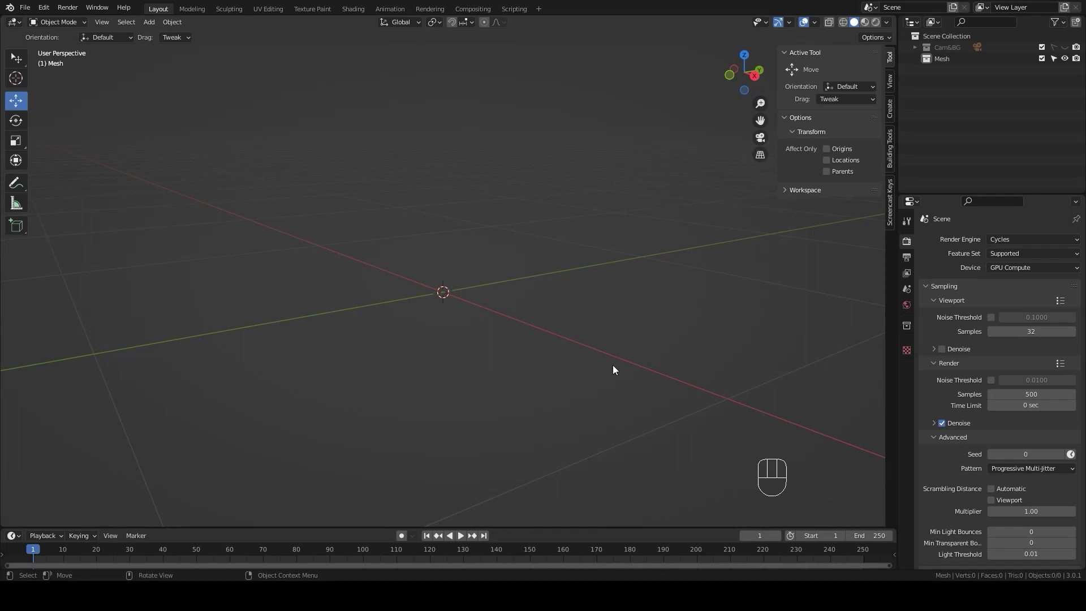
# Step: Add a 28-vertex cylinder, 100 mm radius and depth, no cap fill, and view it from the front
pyautogui.press('shift+a')
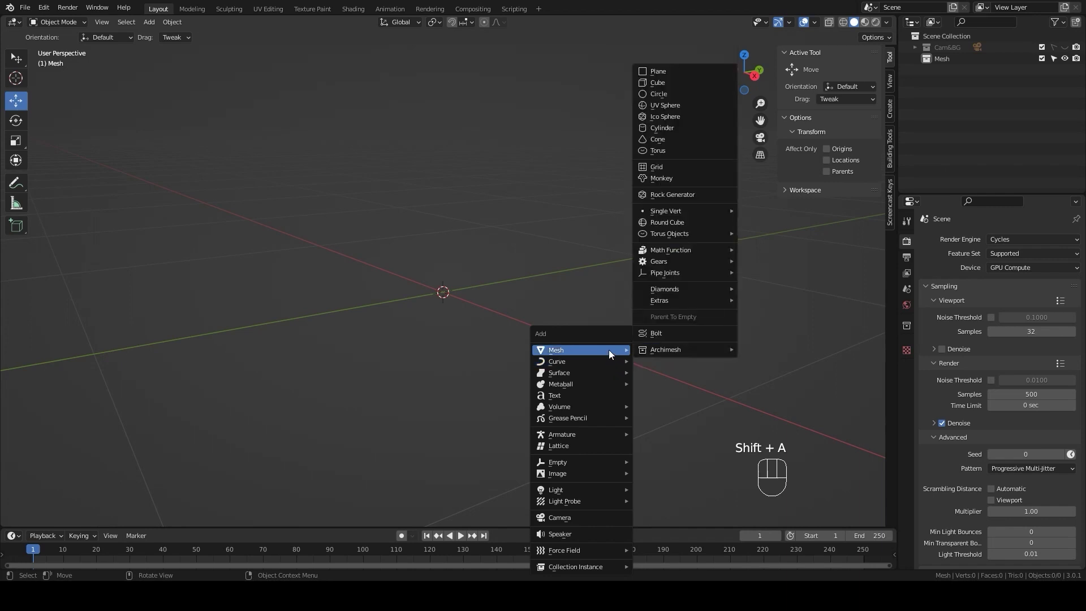
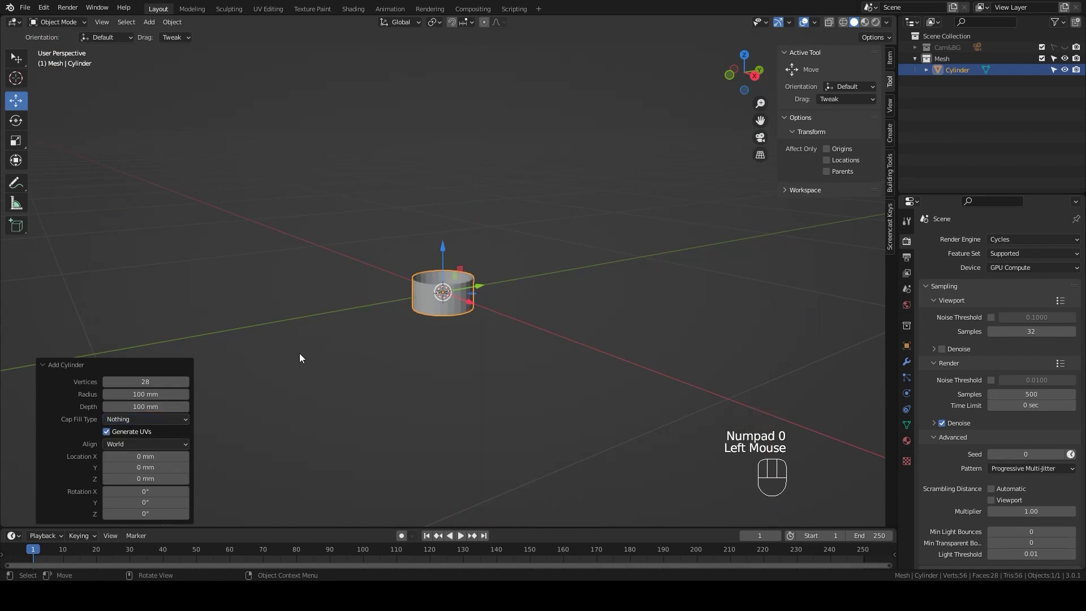
pyautogui.press('KP_1')
pyautogui.scroll(3)
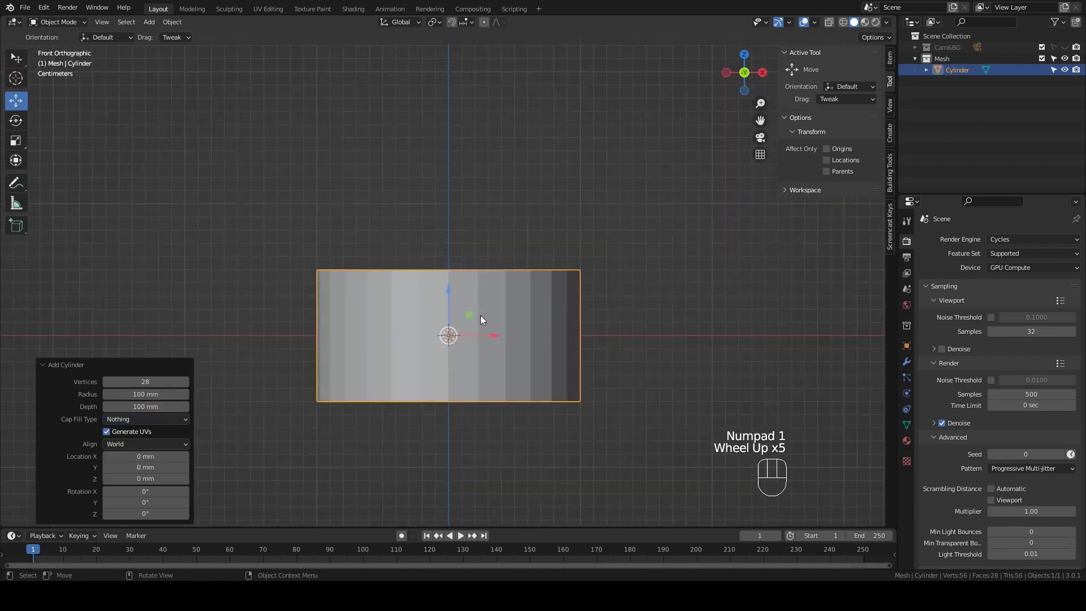
# Step: Bevel the cylinder's vertical edges to 2.5 mm and delete the wide faces, leaving thin staves
pyautogui.press('Tab')
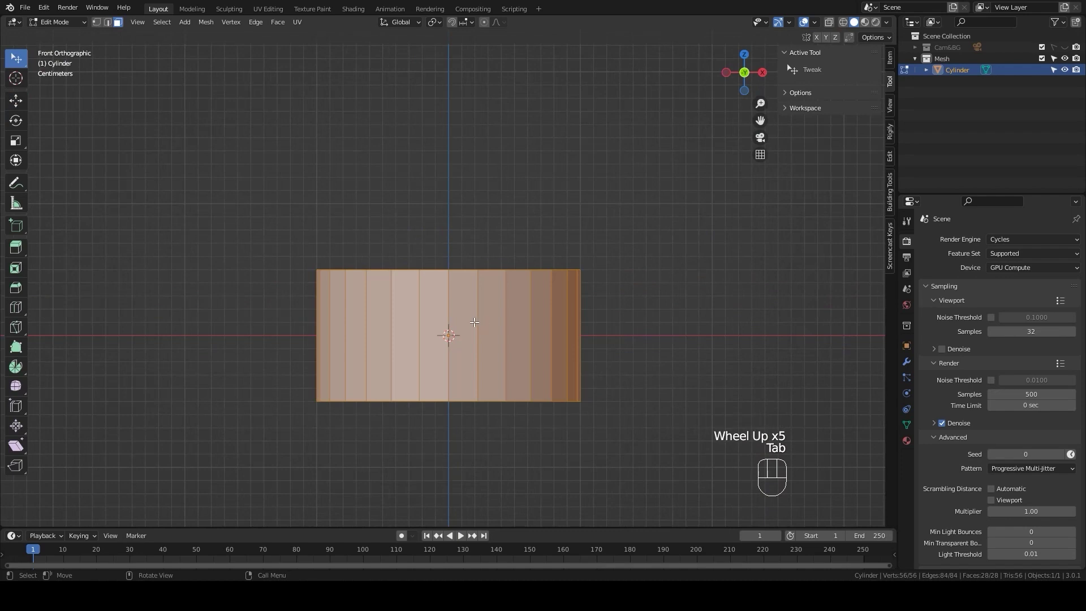
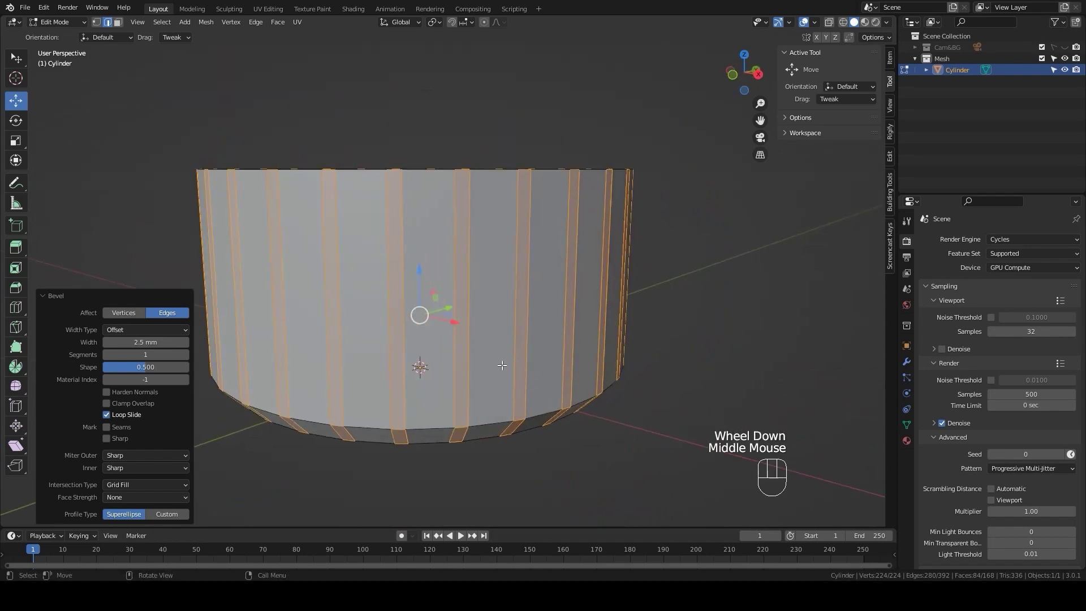
pyautogui.press('3')
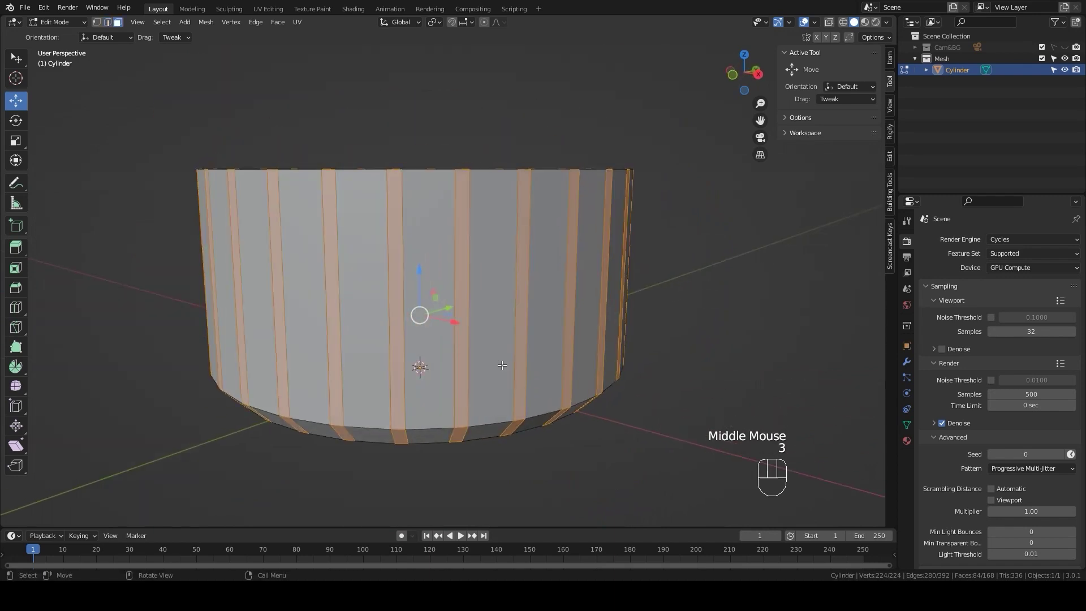
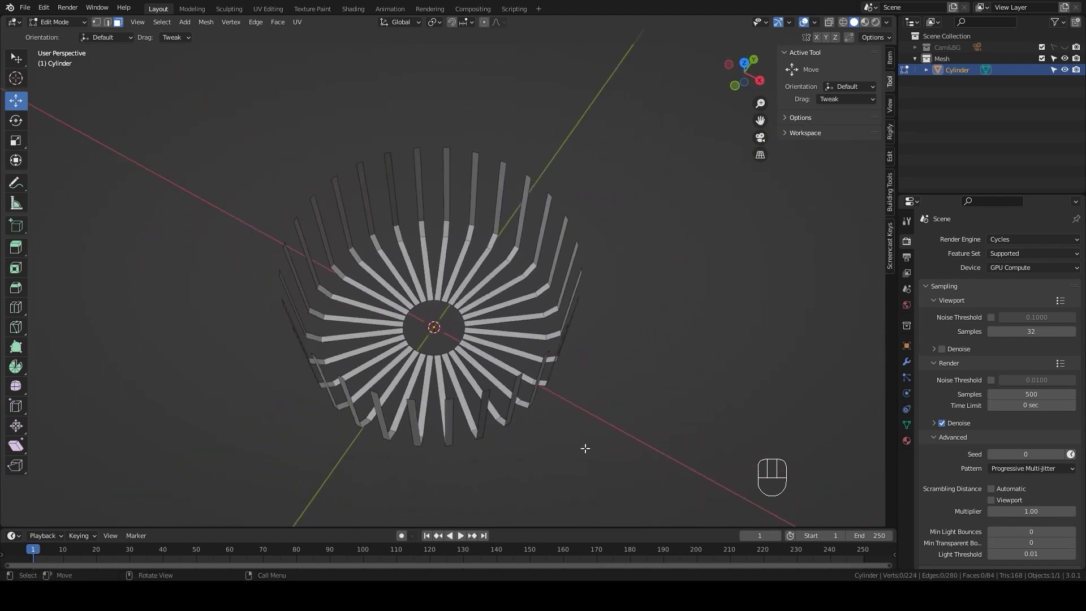
# Step: Leave Edit Mode and centre a top-down view on the basket's base with nothing selected
pyautogui.scroll(3)
pyautogui.press('KP_7')
pyautogui.scroll(3)
pyautogui.press('Tab')
pyautogui.scroll(3)
pyautogui.click(492, 337)
pyautogui.scroll(3)
pyautogui.moveTo(480, 397); pyautogui.dragTo(503, 295)
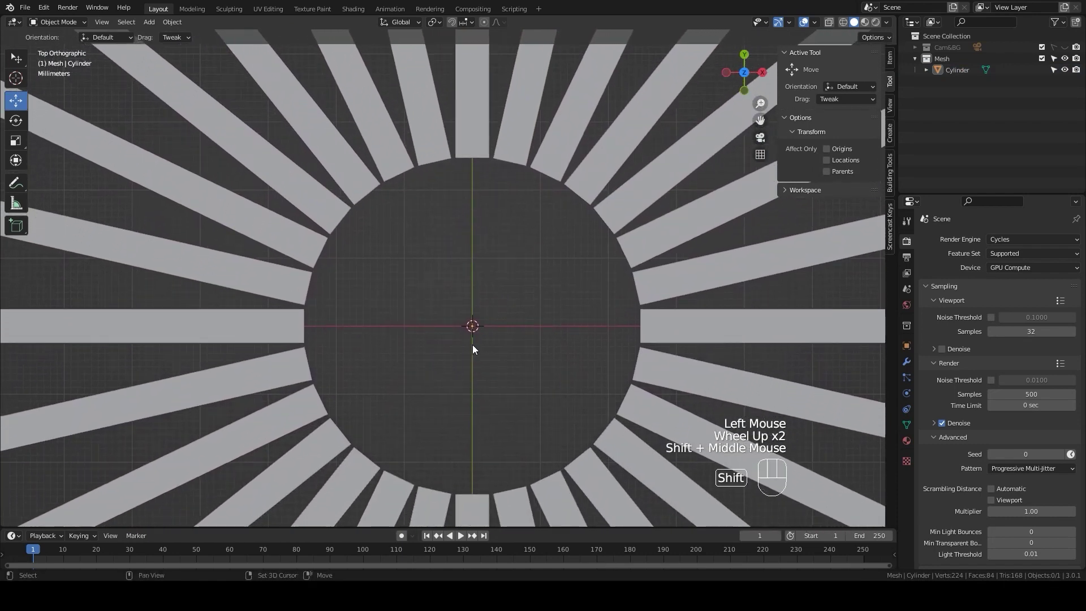
# Step: Add a plane strip, duplicate it along X into seven parallel strips, and select the staves for joining
pyautogui.press('shift+a')
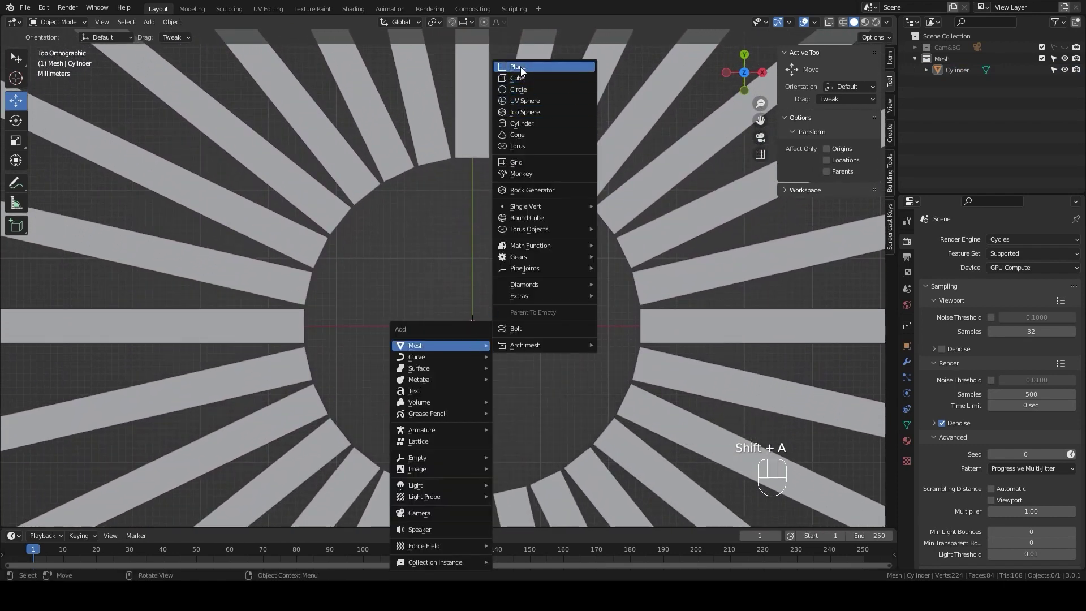
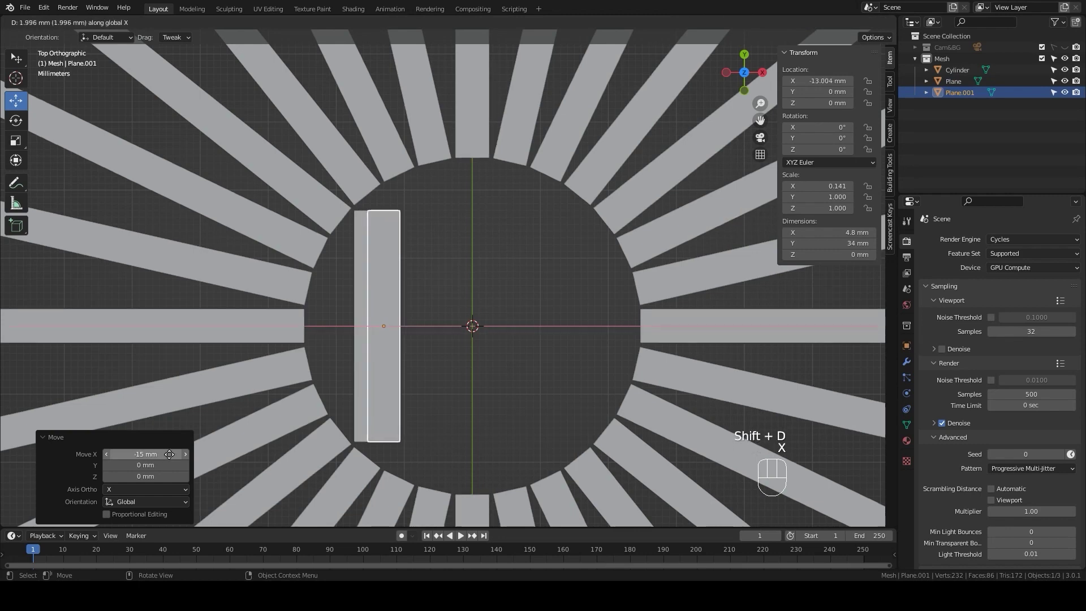
pyautogui.click(193, 458)
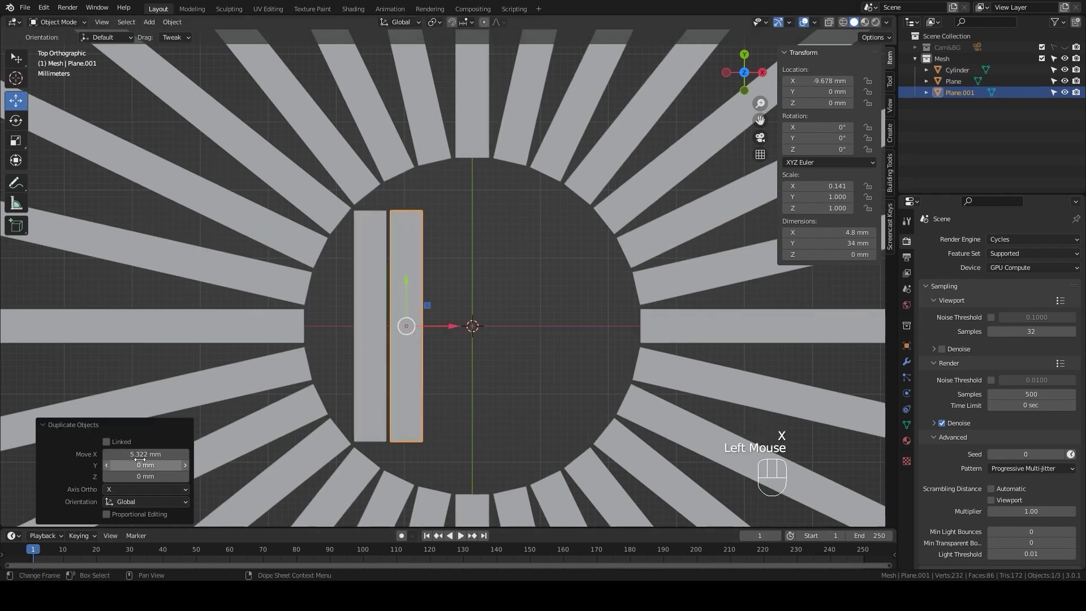
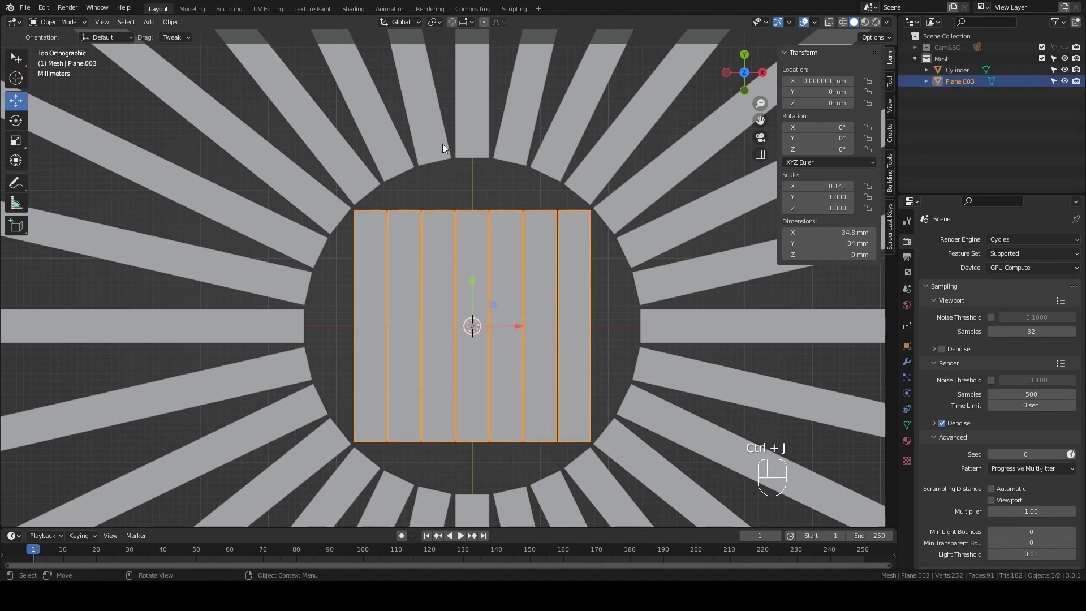
pyautogui.click(447, 143)
# Step: Join the strips into the frame, then select every alternate stave as linked geometry to separate it
pyautogui.press('ctrl+j')
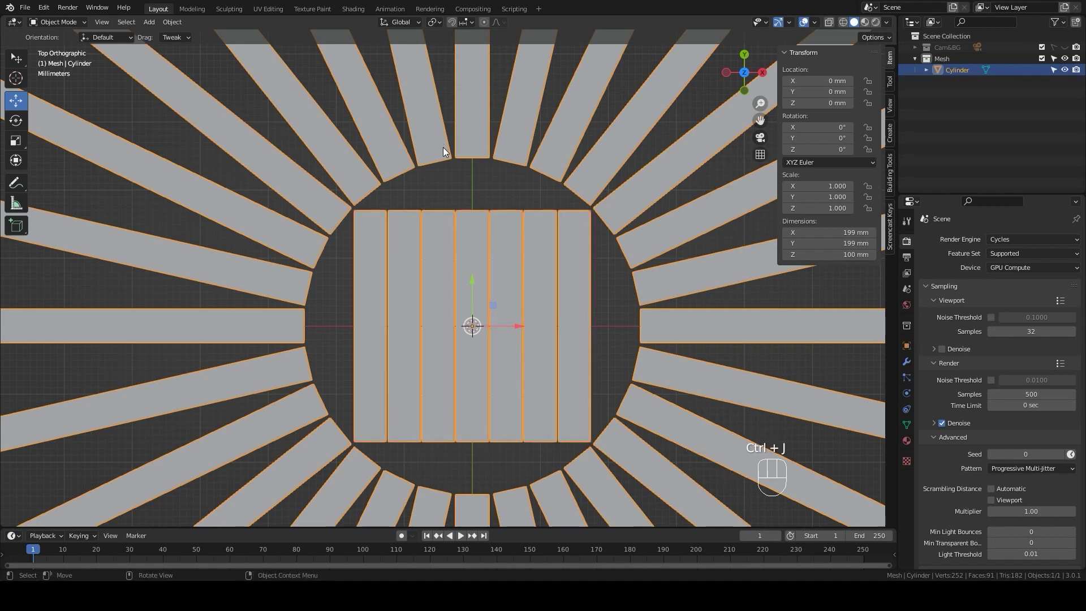
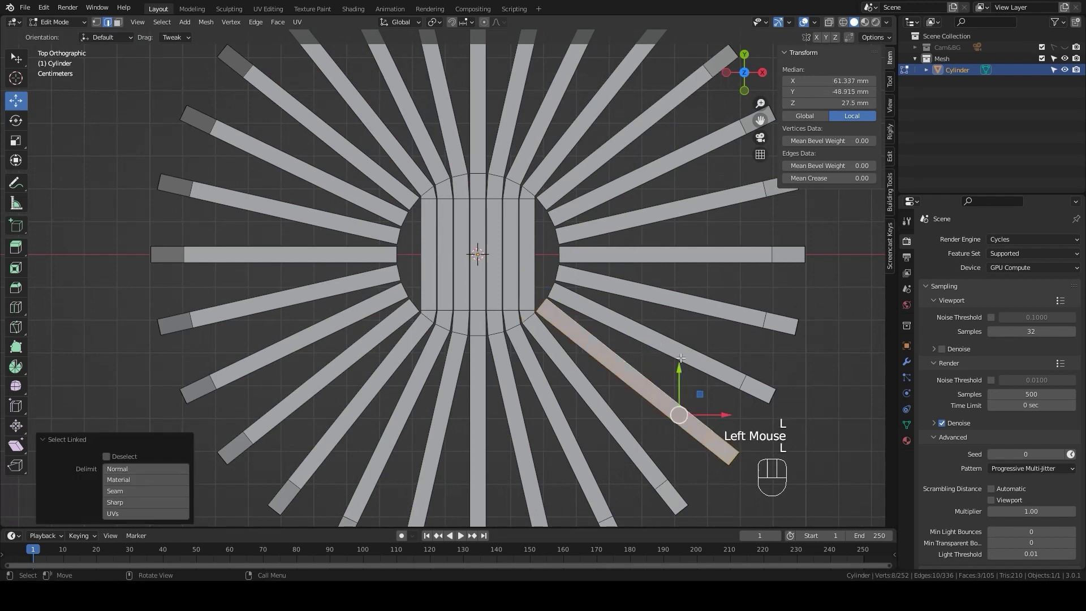
pyautogui.press('l')
pyautogui.press('l')
pyautogui.press('l')
pyautogui.press('l')
pyautogui.press('l')
pyautogui.press('l')
pyautogui.press('l')
pyautogui.press('l')
pyautogui.press('l')
pyautogui.press('l')
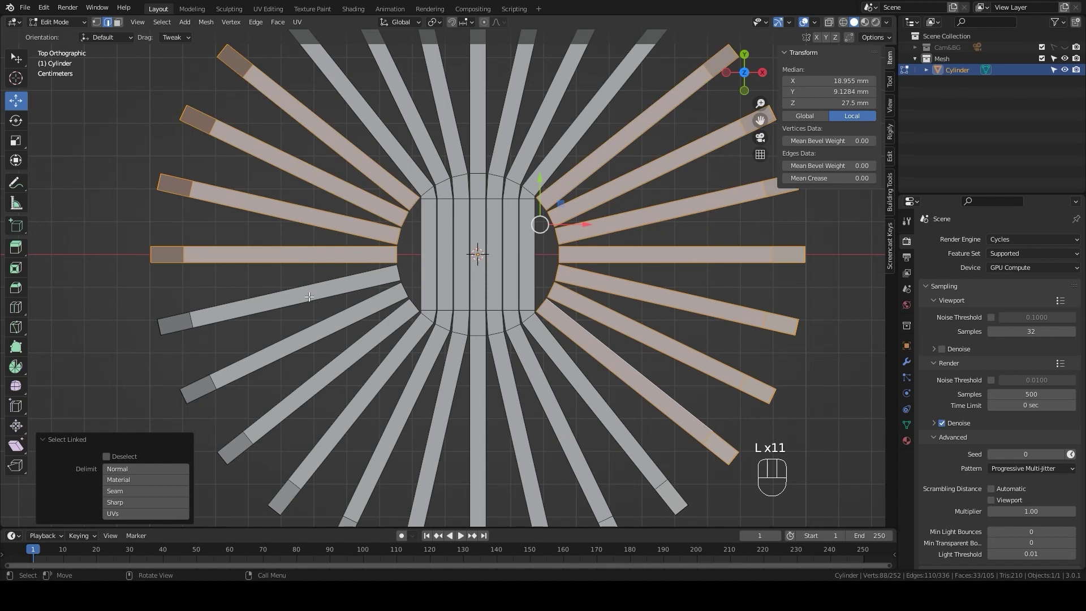
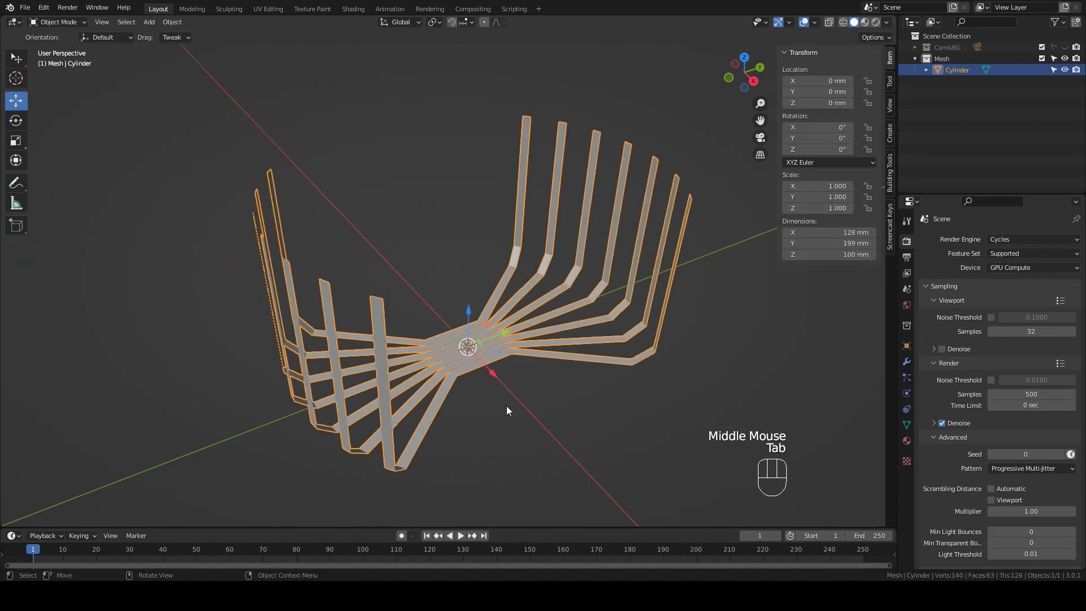
# Step: Duplicate the half-stave set rotated 90° about Z so its base strips cross the originals
pyautogui.press('shift+d')
pyautogui.press('r')
pyautogui.press('z')
pyautogui.press('9')
pyautogui.press('0')
pyautogui.press('Return')
pyautogui.scroll(-3)
pyautogui.moveTo(508, 383); pyautogui.dragTo(486, 420)
pyautogui.scroll(3)
pyautogui.press('Tab')
pyautogui.scroll(3)
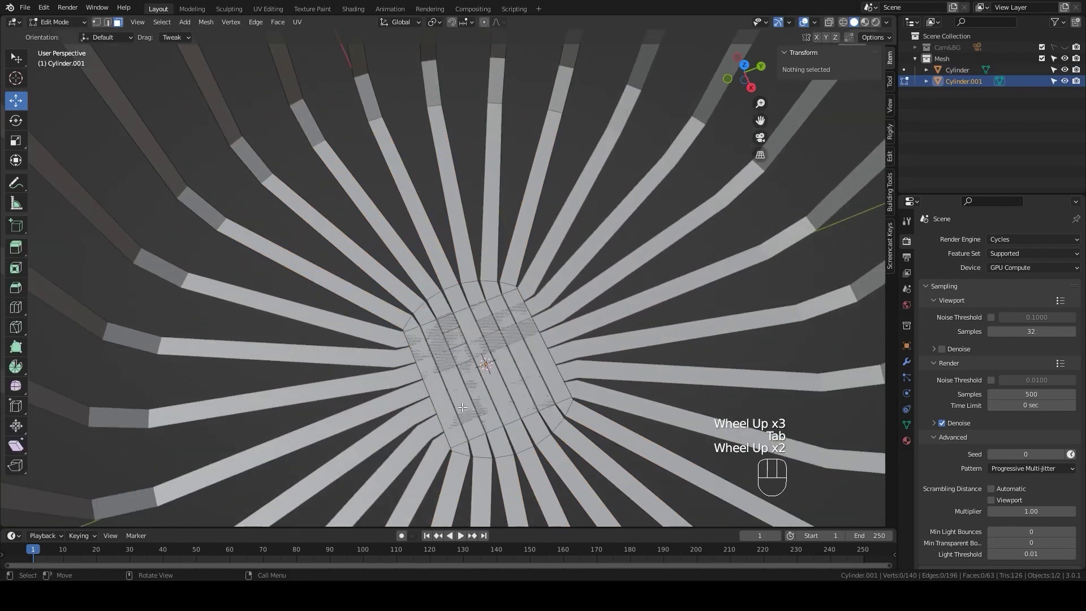
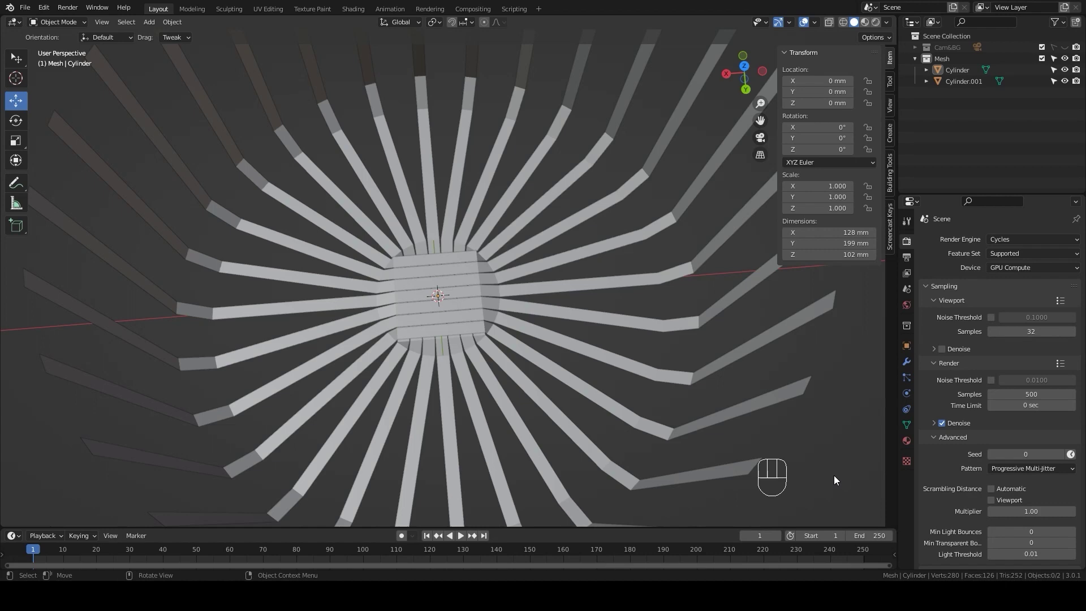
# Step: Join both stave sets into one basket frame object
pyautogui.click(640, 485)
pyautogui.click(685, 427)
pyautogui.click(677, 480)
pyautogui.press('ctrl+j')
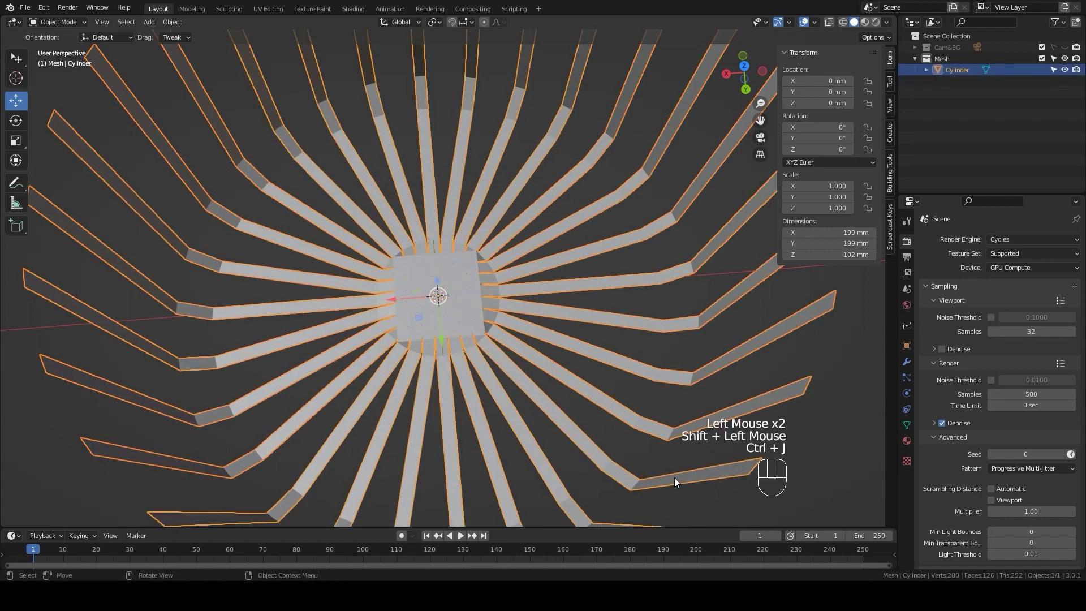
pyautogui.scroll(-3)
pyautogui.moveTo(599, 456); pyautogui.dragTo(610, 410)
pyautogui.moveTo(818, 25); pyautogui.dragTo(655, 298)
# Step: Recalculate all the frame's face normals to point outward
pyautogui.press('Tab')
pyautogui.press('a')
pyautogui.press('alt+n')
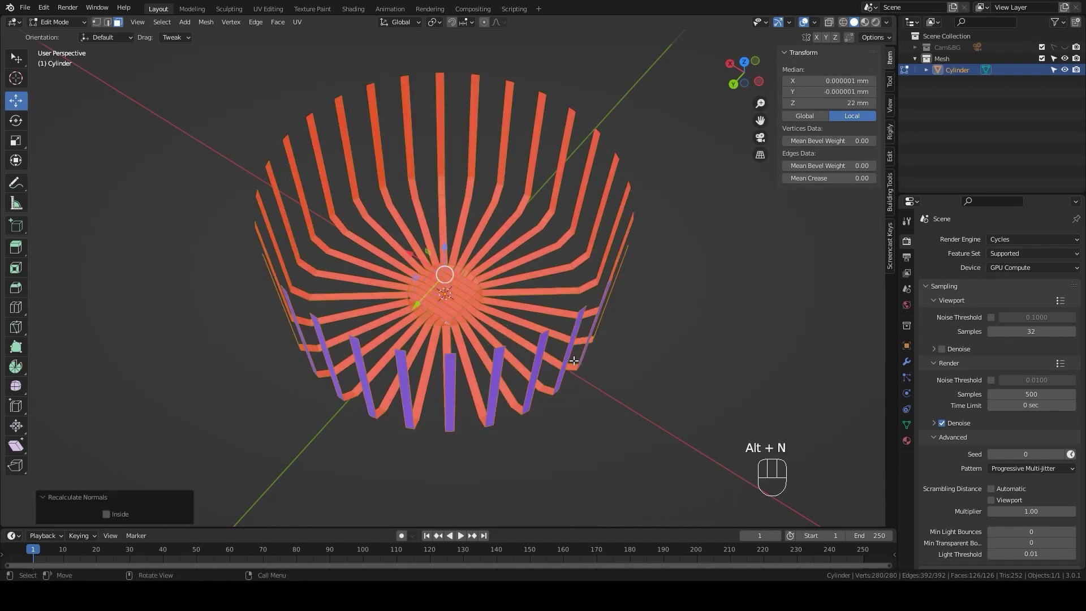
pyautogui.press('Tab')
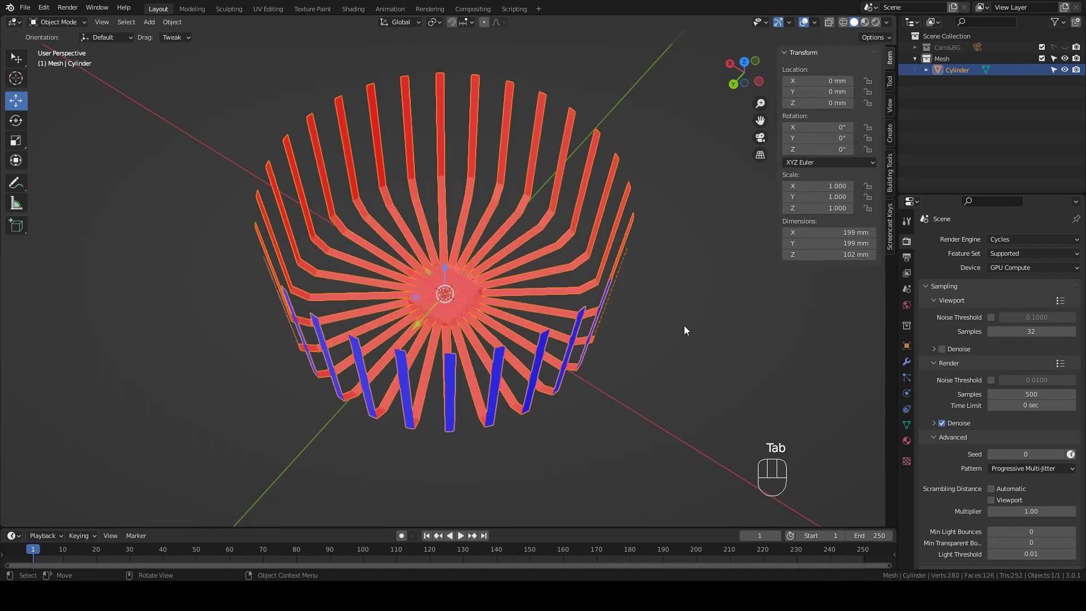
pyautogui.moveTo(814, 25); pyautogui.dragTo(650, 350)
pyautogui.moveTo(625, 379); pyautogui.dragTo(607, 329)
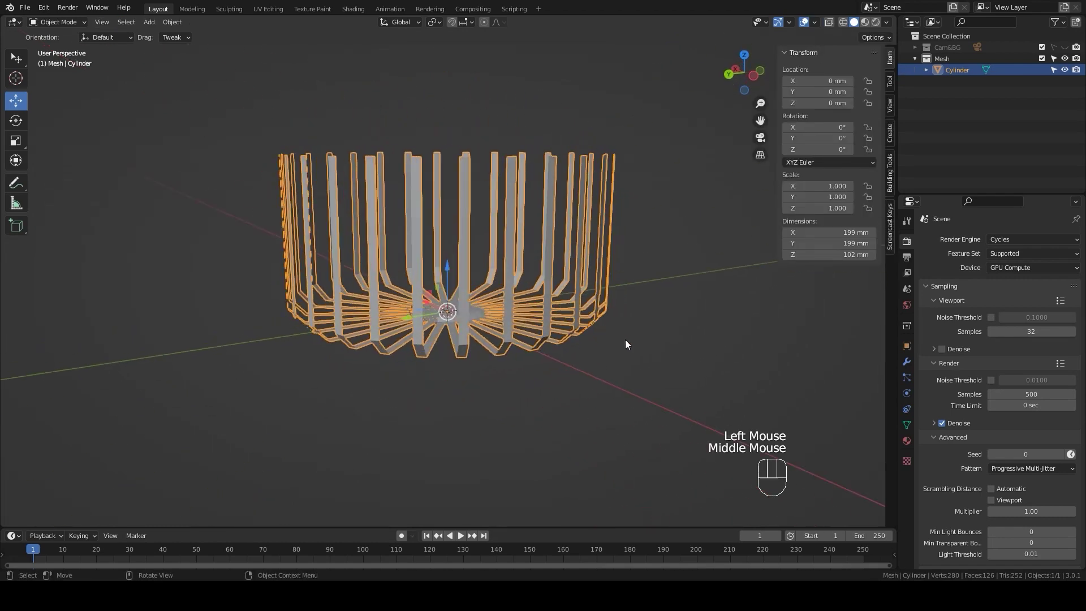
# Step: Add a 5 mm Solidify and a level-2 Subdivision Surface modifier so the staves become rounded rods
pyautogui.click(911, 365)
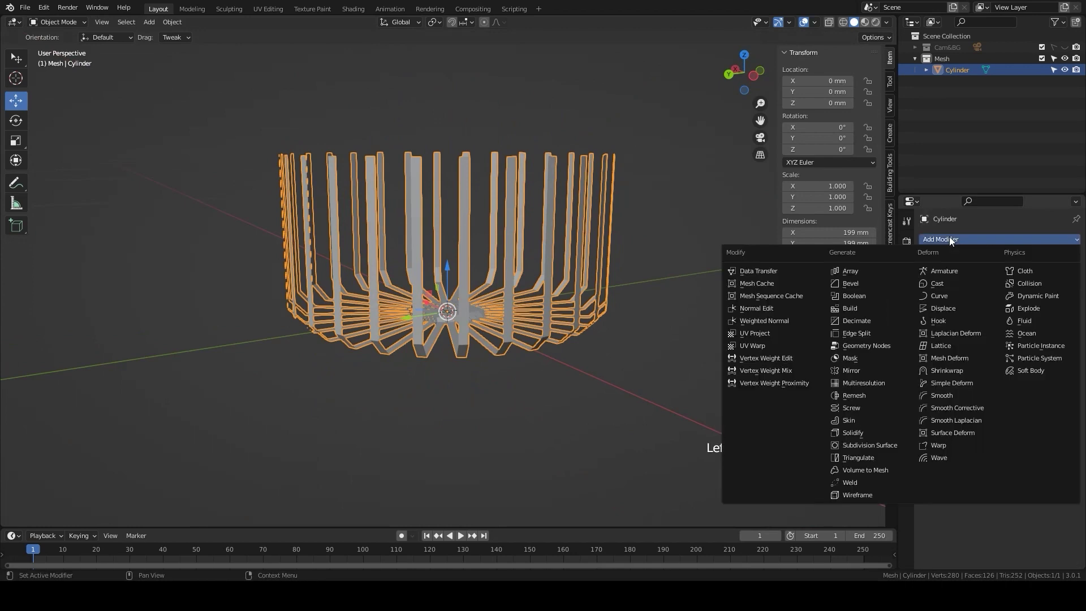
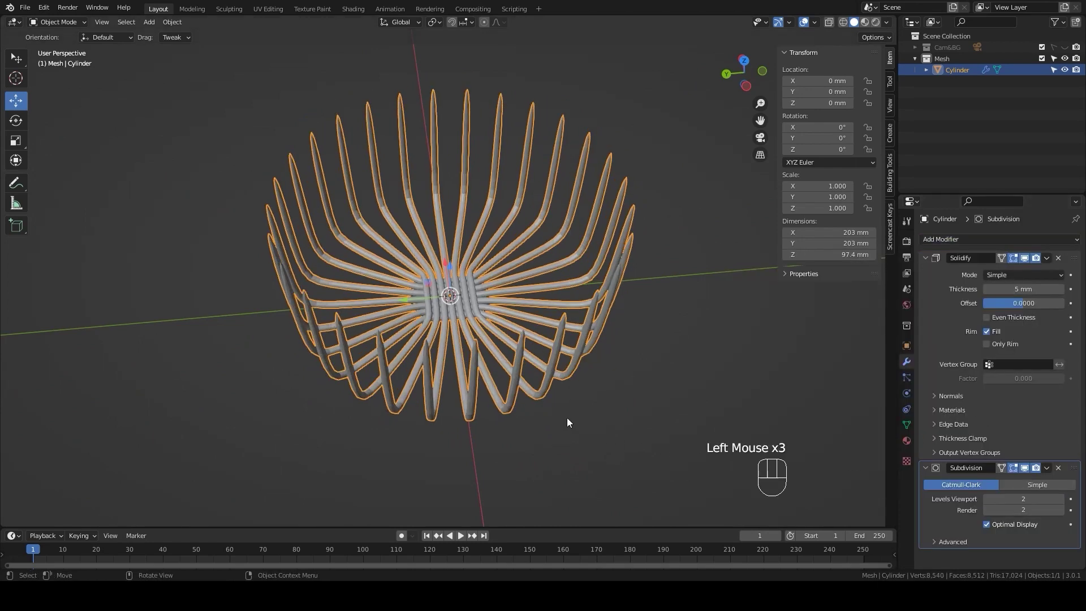
pyautogui.click(513, 407)
pyautogui.moveTo(512, 406); pyautogui.dragTo(505, 379)
pyautogui.moveTo(505, 379); pyautogui.dragTo(449, 301)
pyautogui.scroll(3)
pyautogui.scroll(-3)
pyautogui.moveTo(470, 344); pyautogui.dragTo(482, 395)
pyautogui.press('Tab')
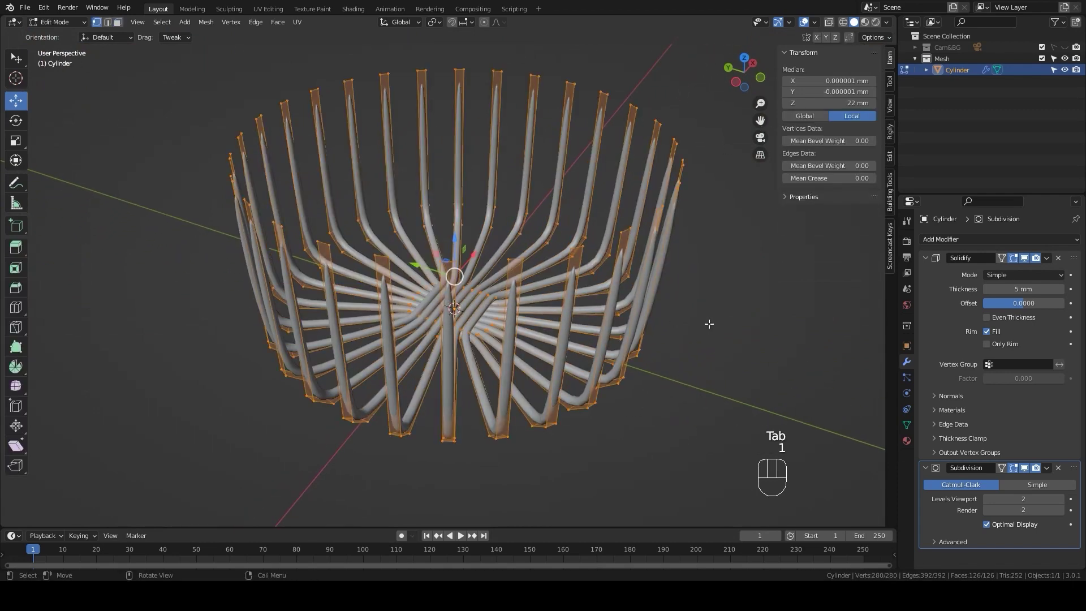
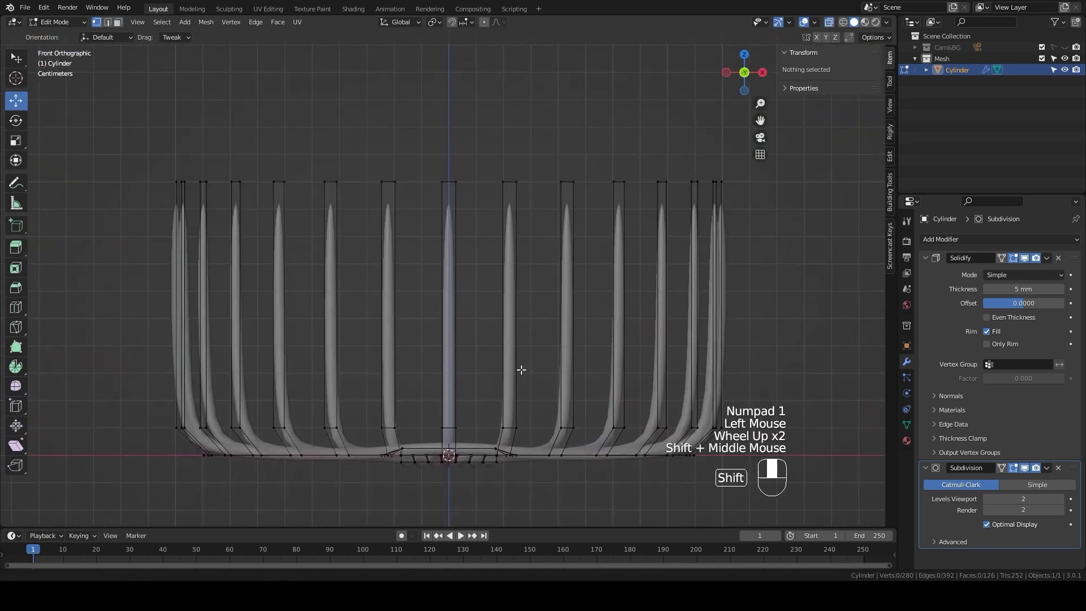
# Step: Box-select the spoke tops and extrude them 2 mm upward along Z
pyautogui.press('b')
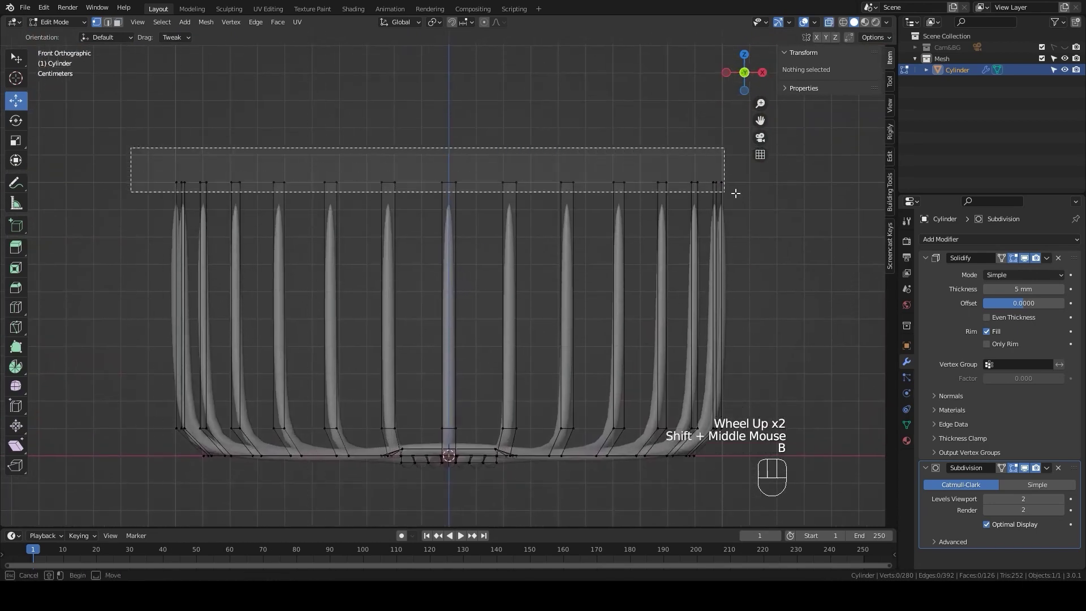
pyautogui.press('e')
pyautogui.press('z')
pyautogui.press('2')
pyautogui.press('Return')
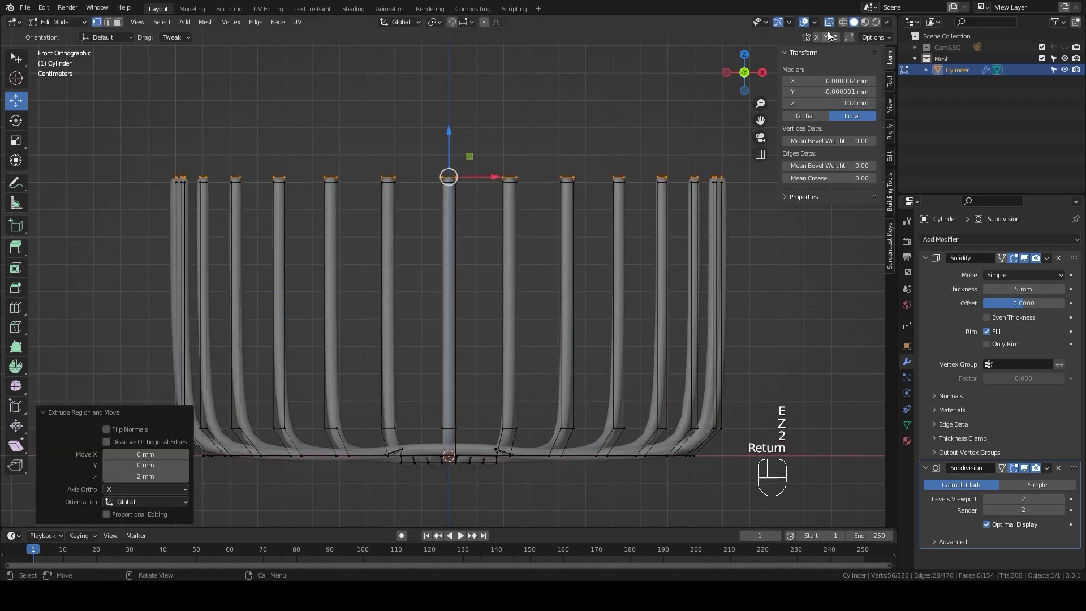
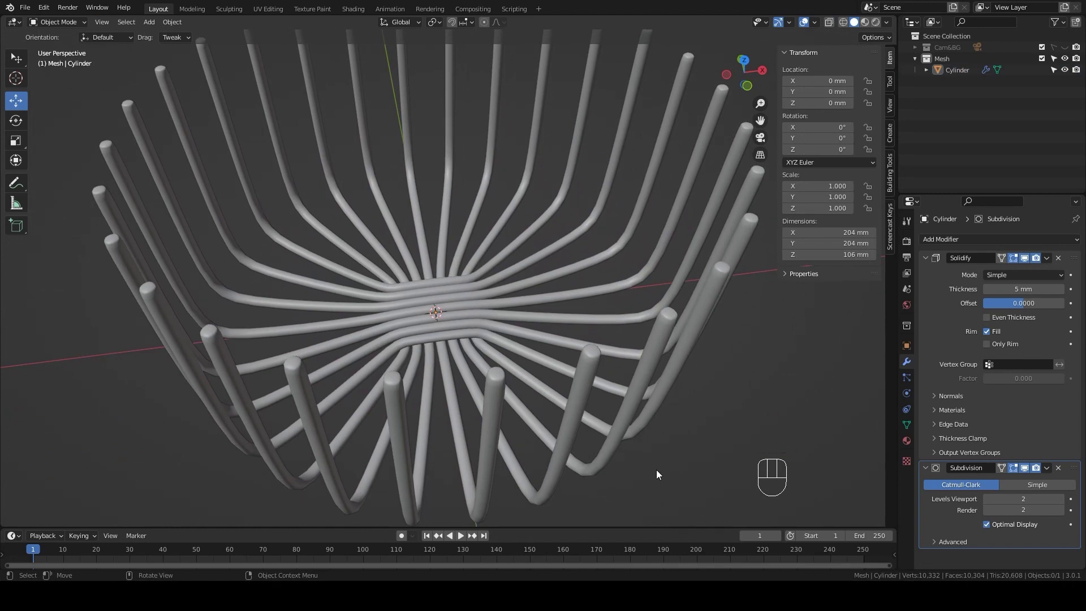
# Step: Set the spokes' Subdivision modifier to level 3 for viewport and render
pyautogui.click(620, 445)
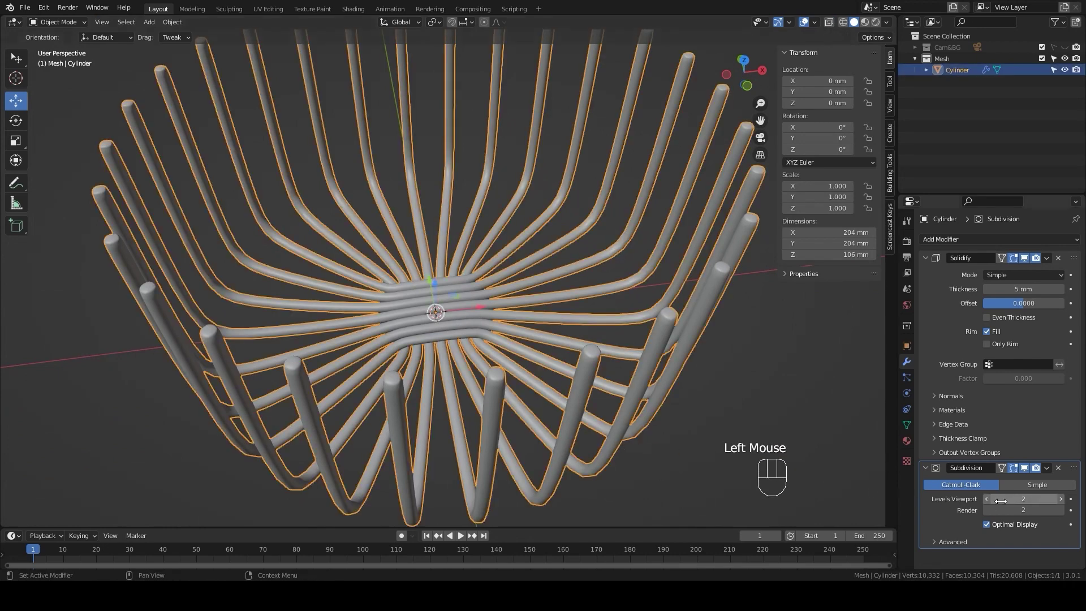
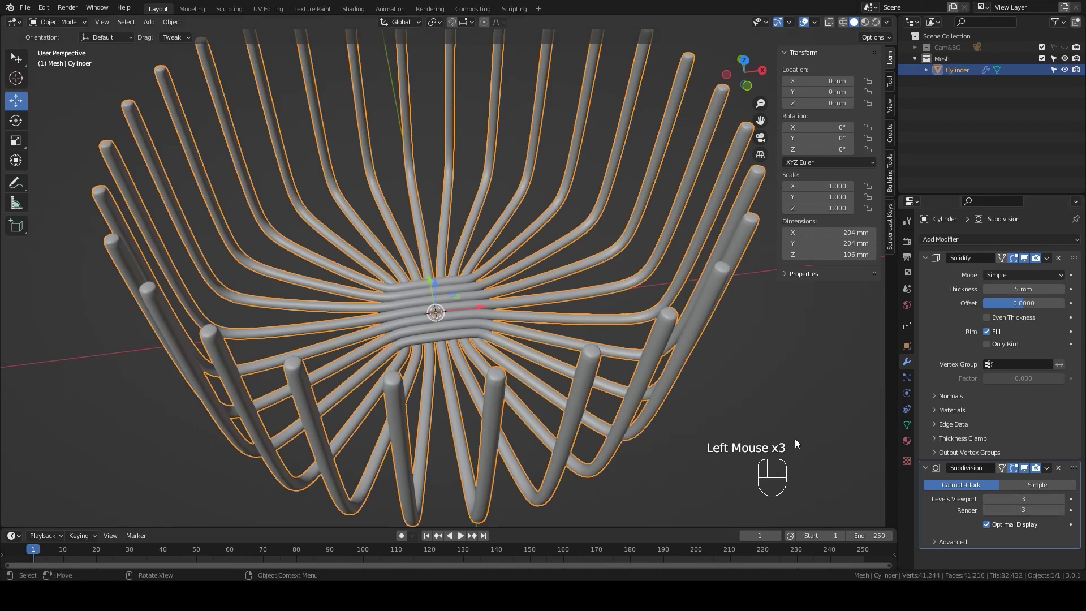
pyautogui.scroll(-3)
# Step: Add a cylinder flattened into a ring band at Z 90 mm with 2 mm Solidify and level-3 Subdivision
pyautogui.moveTo(694, 402); pyautogui.dragTo(664, 386)
pyautogui.press('shift+a')
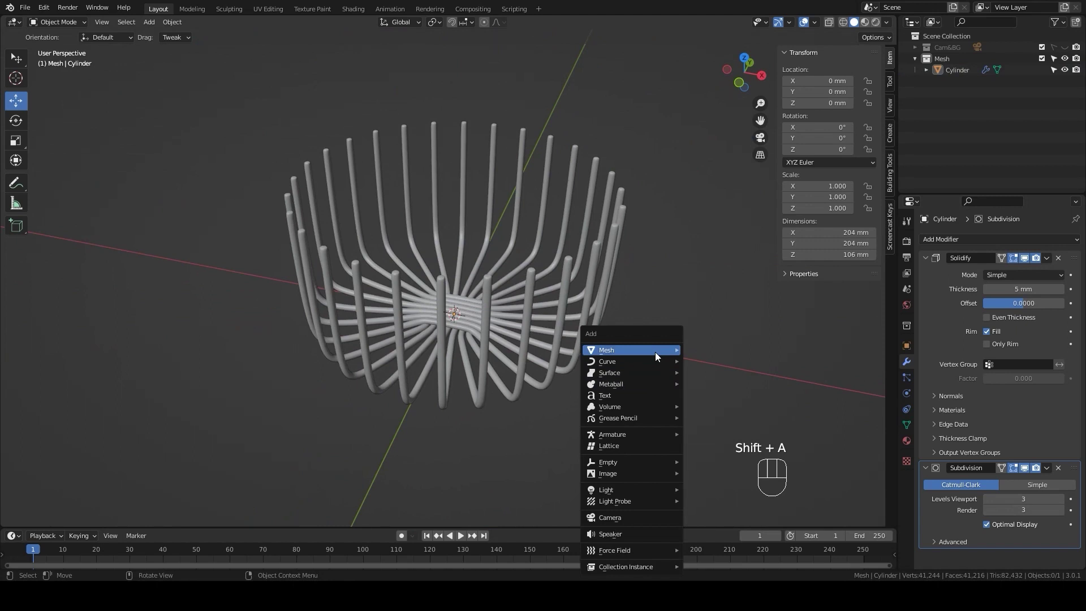
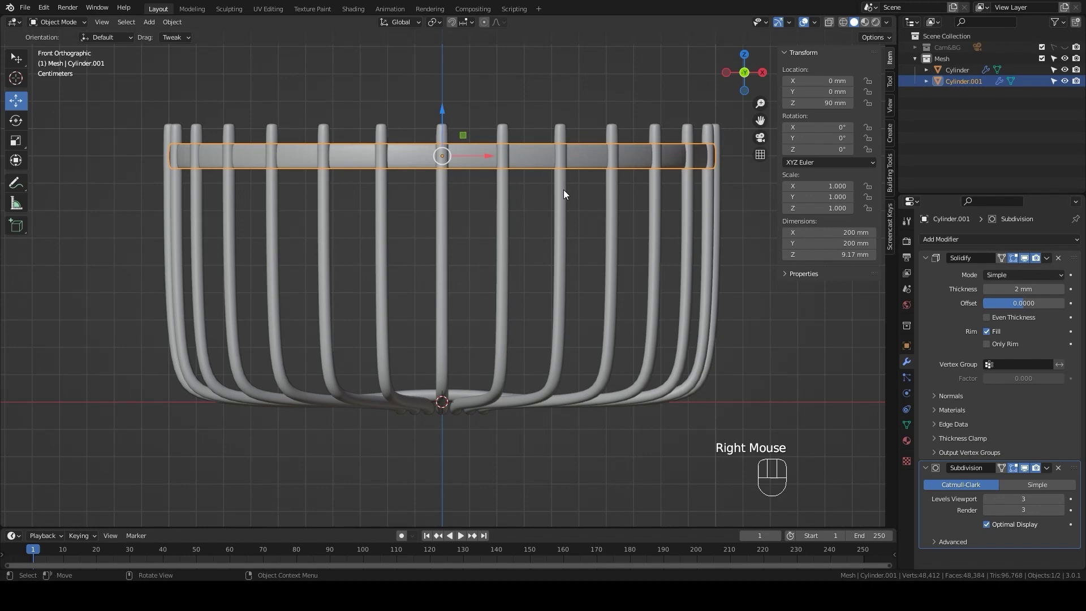
pyautogui.scroll(3)
pyautogui.press('KP_7')
pyautogui.scroll(-3)
pyautogui.moveTo(536, 229); pyautogui.dragTo(565, 274)
pyautogui.click(832, 24)
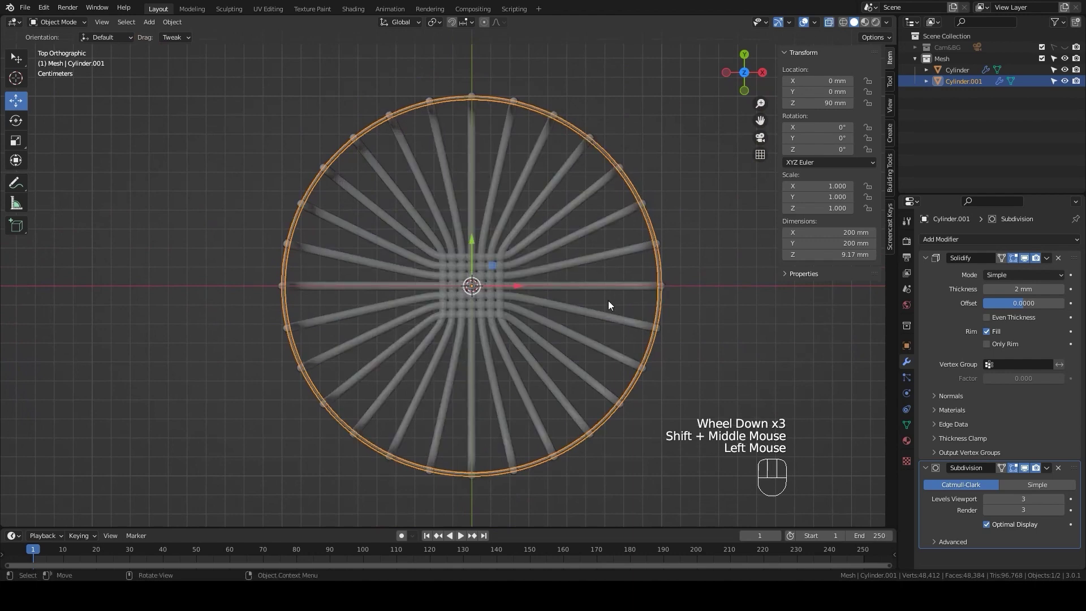
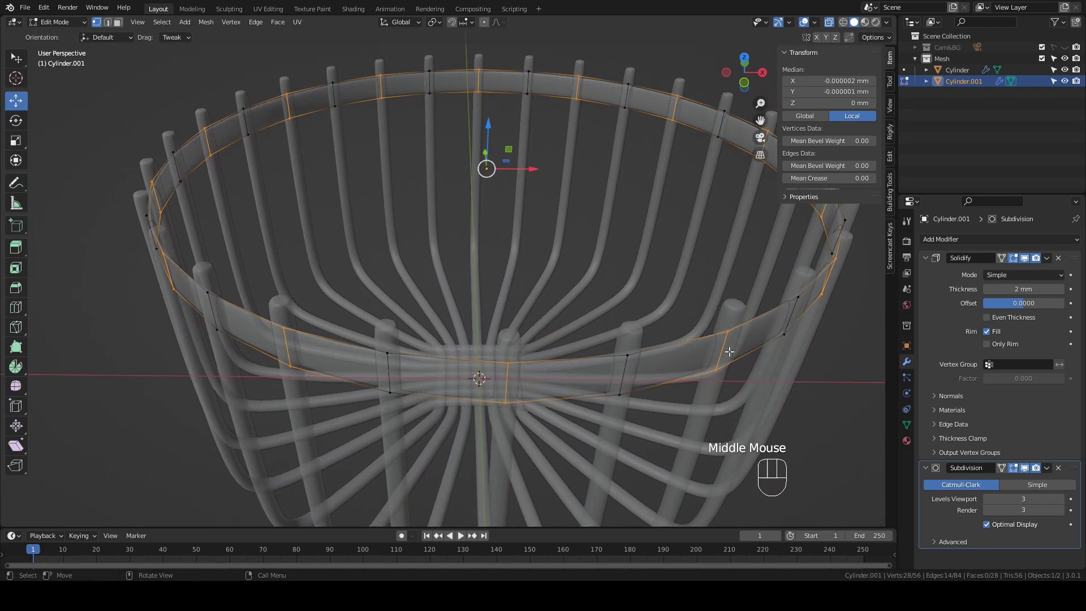
# Step: Shrink alternate ring vertices inward with Alt+S so the band passes inside those spokes
pyautogui.press('alt+s')
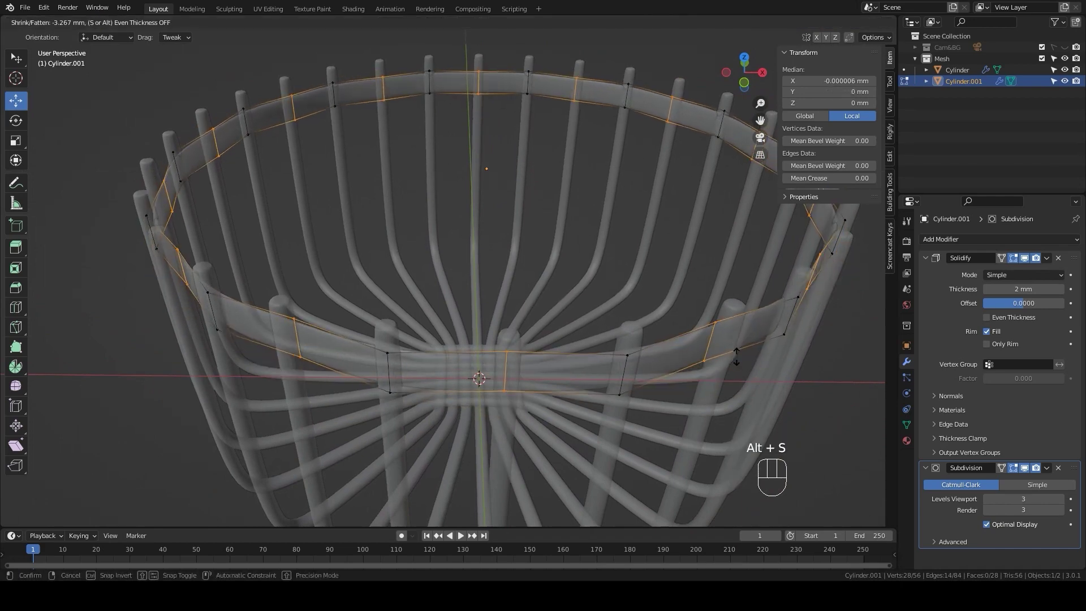
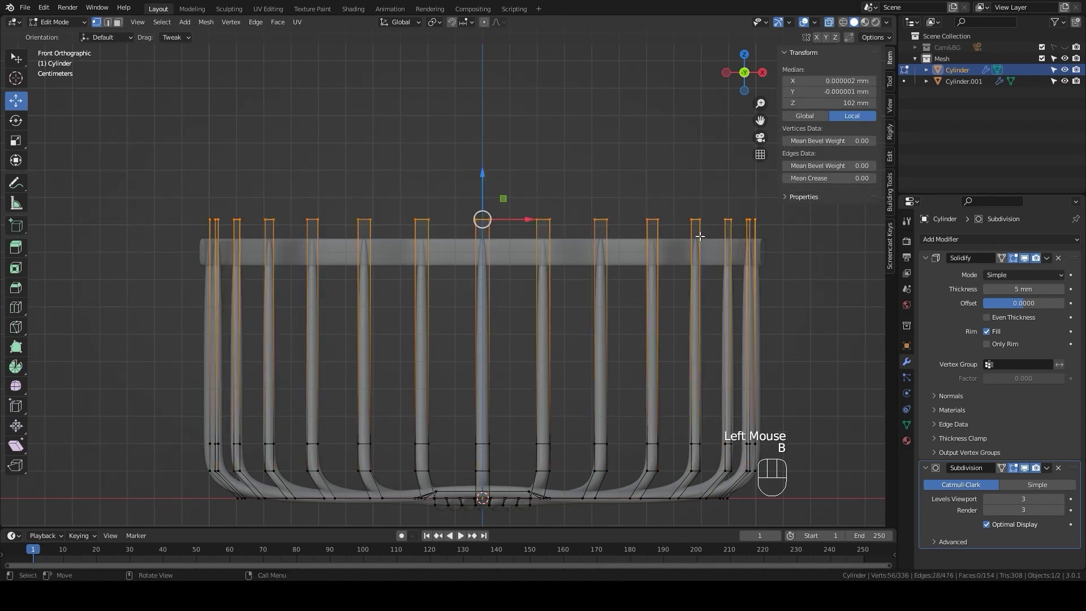
# Step: Extrude the spoke tops another 2 mm upward along Z and leave Edit Mode
pyautogui.press('e')
pyautogui.press('z')
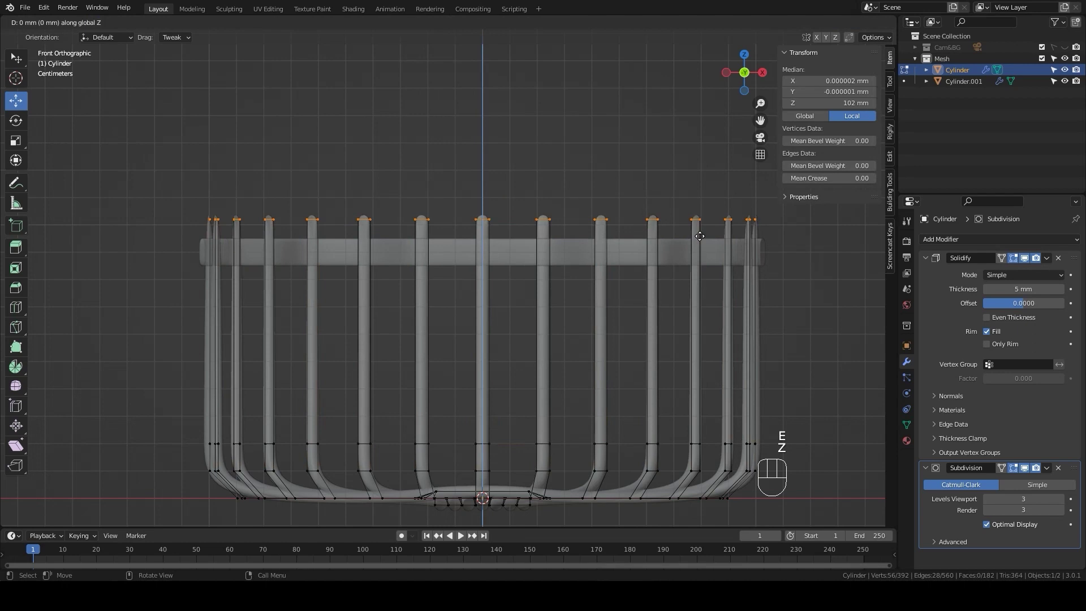
pyautogui.press('2')
pyautogui.press('Return')
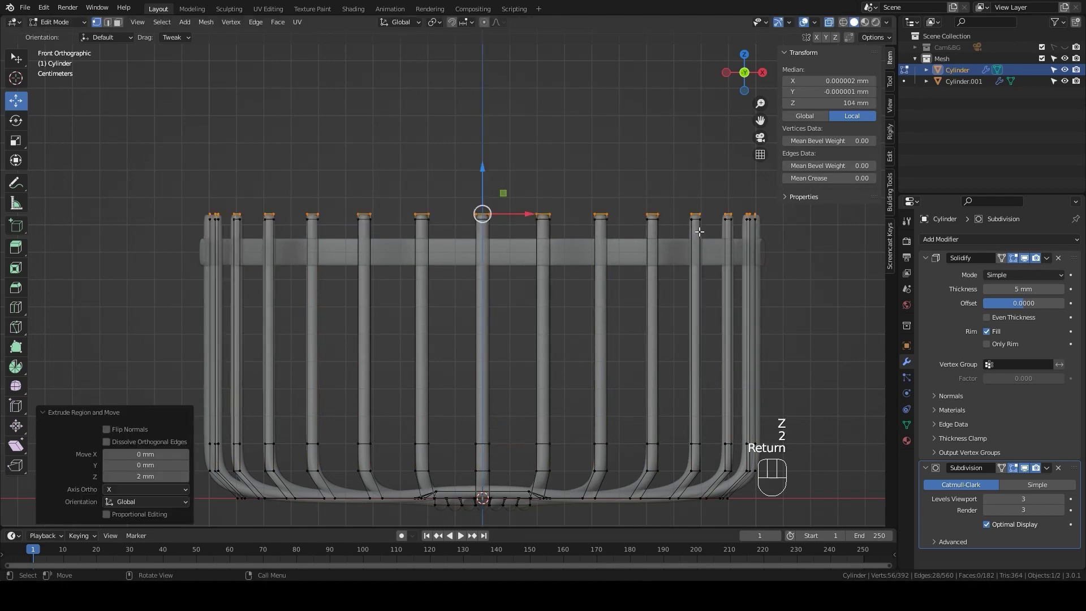
pyautogui.click(830, 27)
pyautogui.press('Tab')
# Step: Duplicate the woven ring band and move the copy straight down along Z
pyautogui.click(802, 280)
pyautogui.click(802, 386)
pyautogui.click(571, 257)
pyautogui.press('shift+d')
pyautogui.press('z')
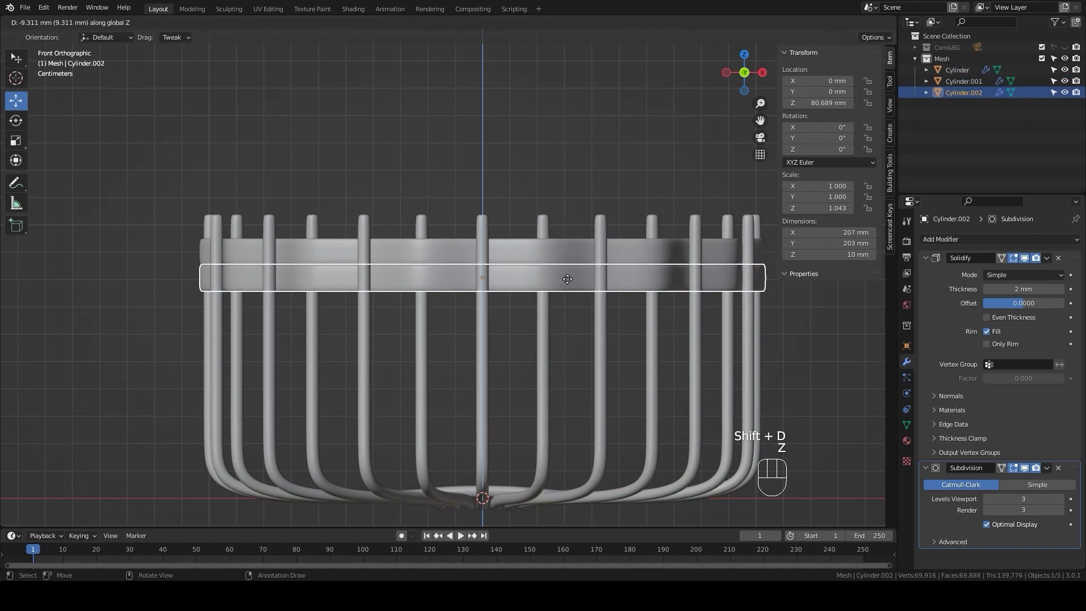
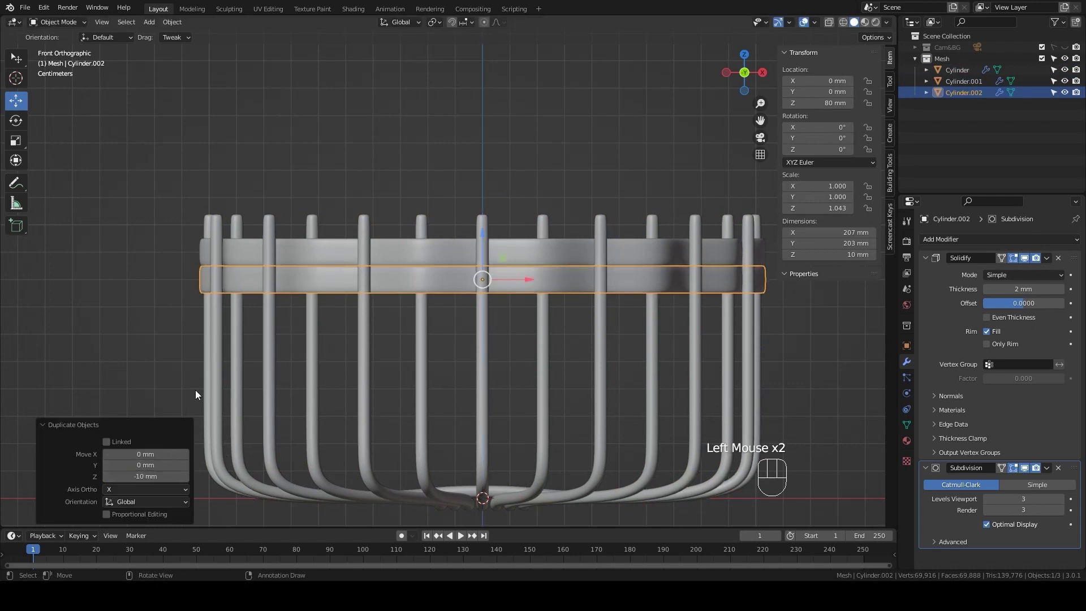
# Step: Rotate the copied band about 10° around the vertical axis to offset its weave
pyautogui.press('r')
pyautogui.press('z')
pyautogui.click(332, 348)
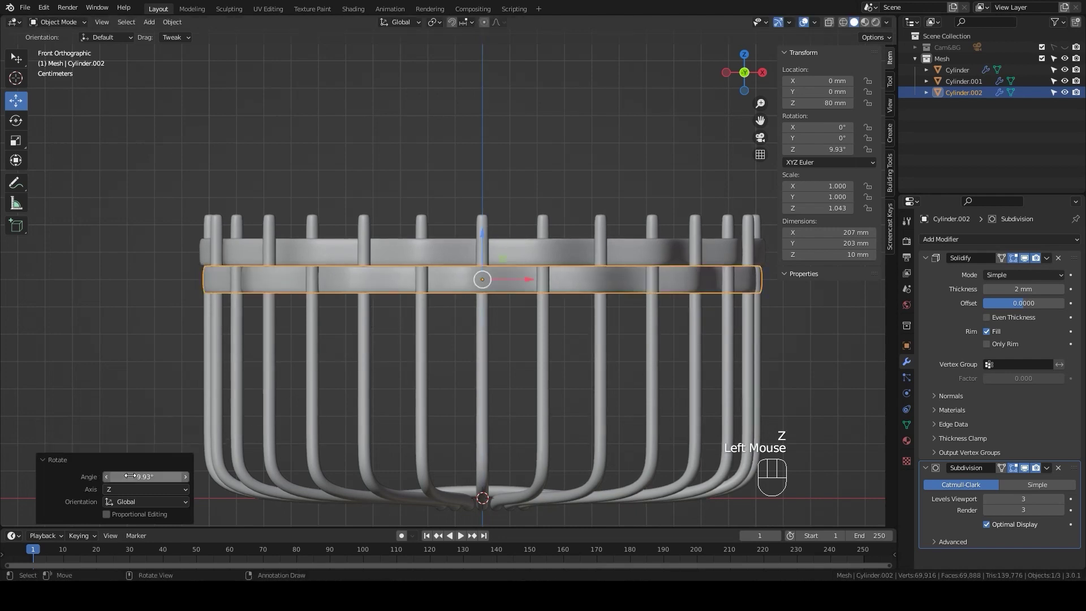
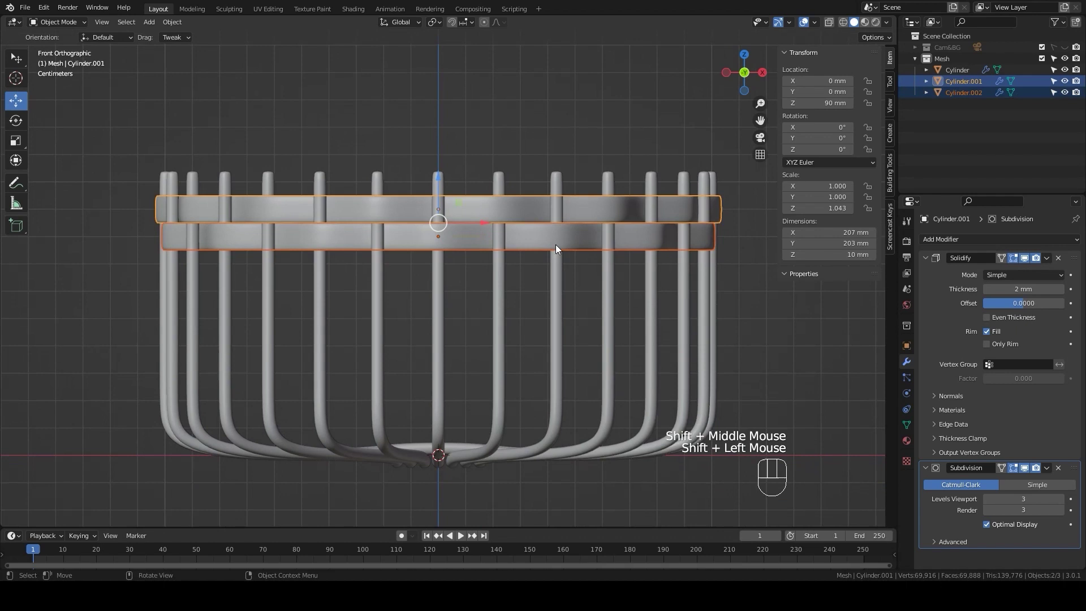
# Step: Duplicate the band pair 20 mm lower and repeat three more times down the spokes
pyautogui.press('shift+d')
pyautogui.press('z')
pyautogui.press('-')
pyautogui.press('2')
pyautogui.press('0')
pyautogui.press('Return')
pyautogui.press('shift+r')
pyautogui.press('shift+r')
pyautogui.press('shift+r')
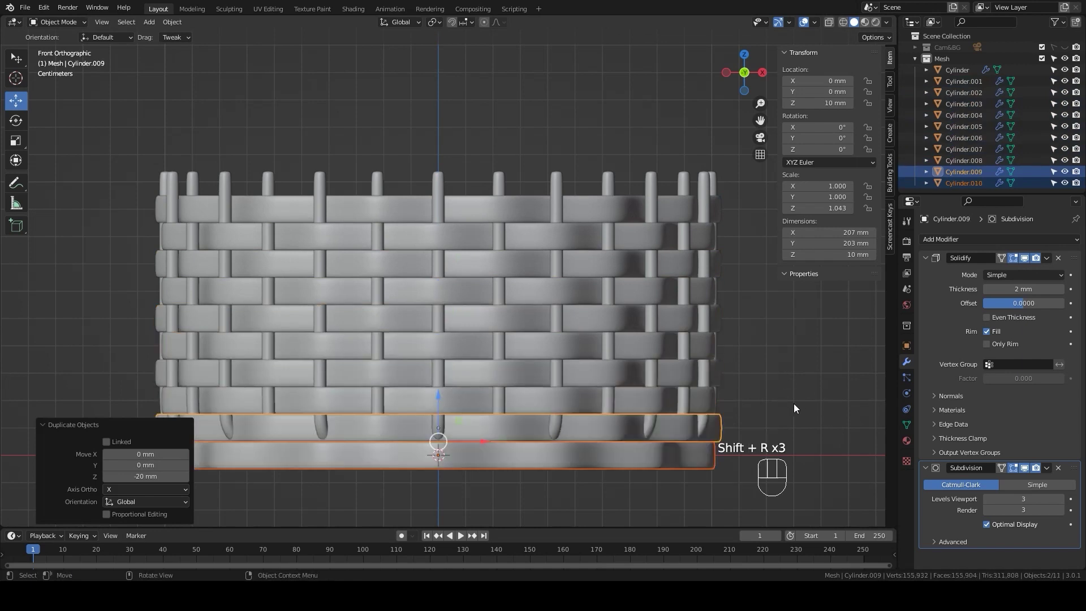
# Step: Delete the surplus band copy at the bottom of the stack
pyautogui.click(794, 406)
pyautogui.click(666, 473)
pyautogui.press('Delete')
pyautogui.click(685, 495)
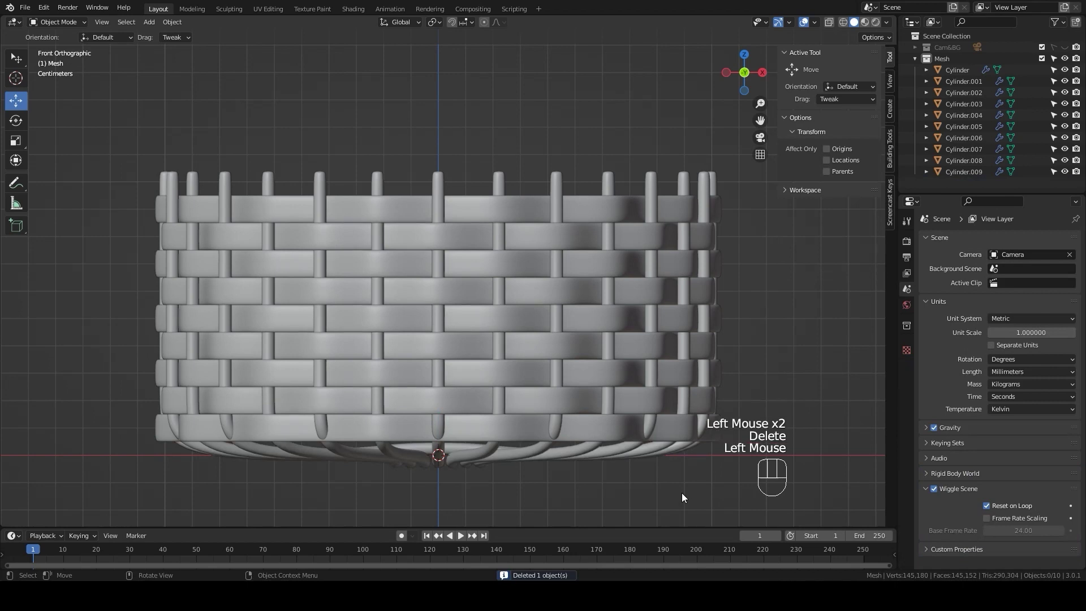
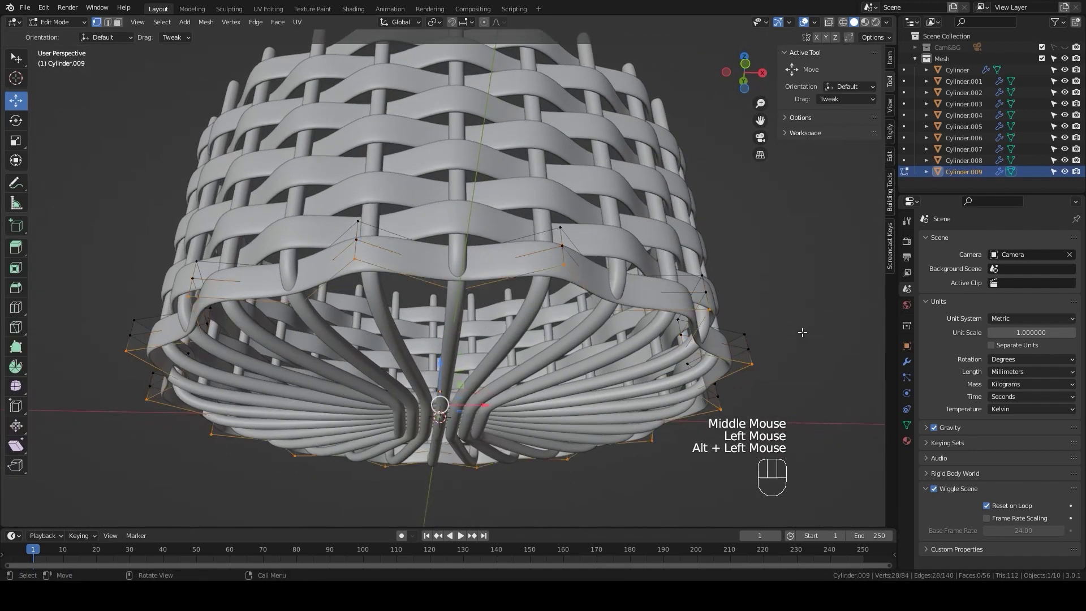
# Step: Scale the lowest band's vertices inward so it hugs the inward-curving spokes
pyautogui.press('s')
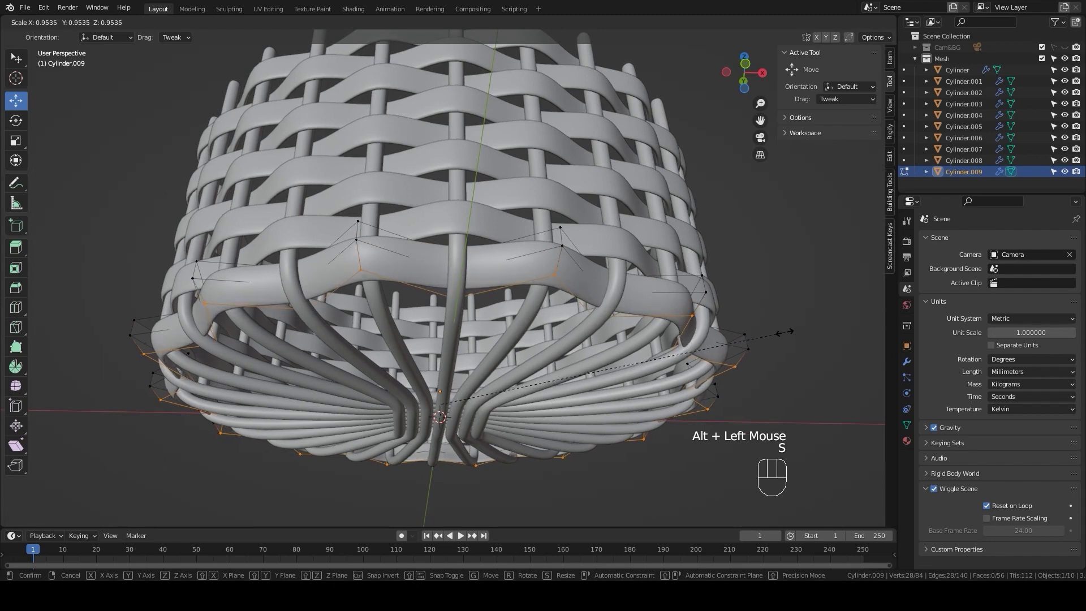
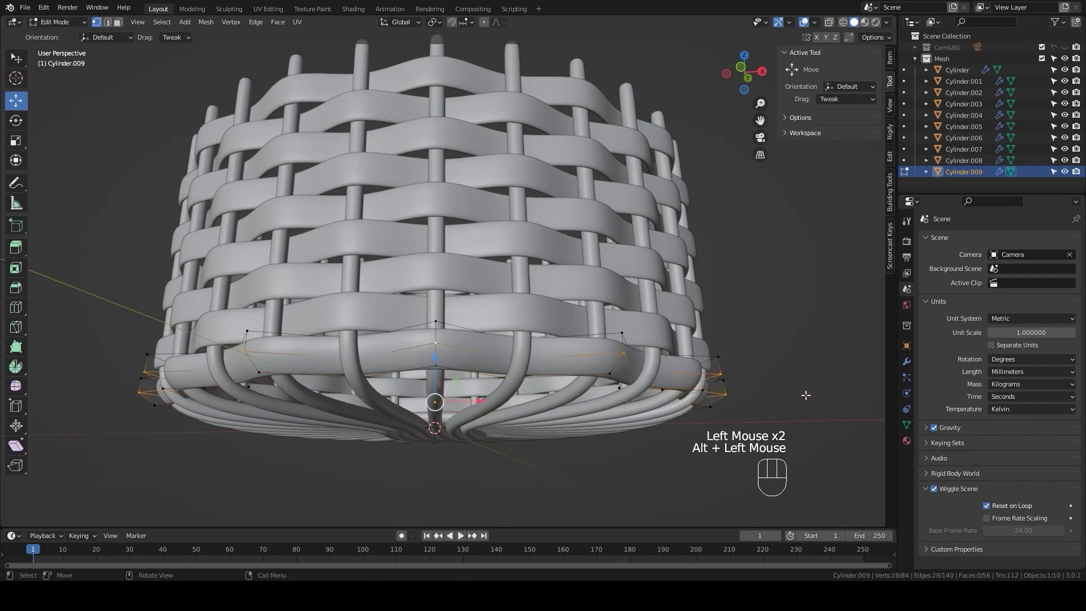
pyautogui.press('s')
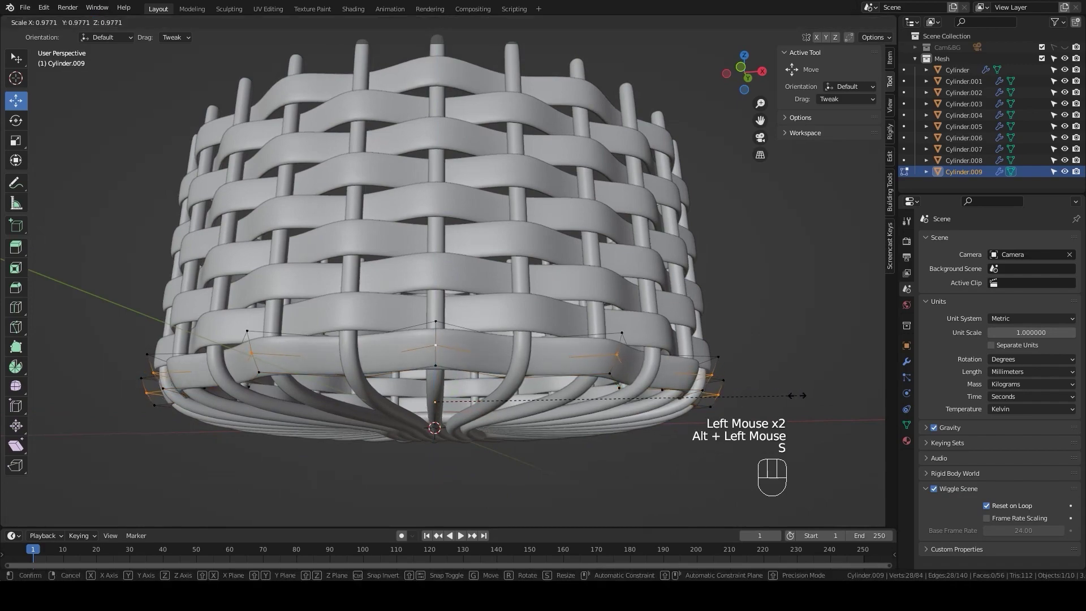
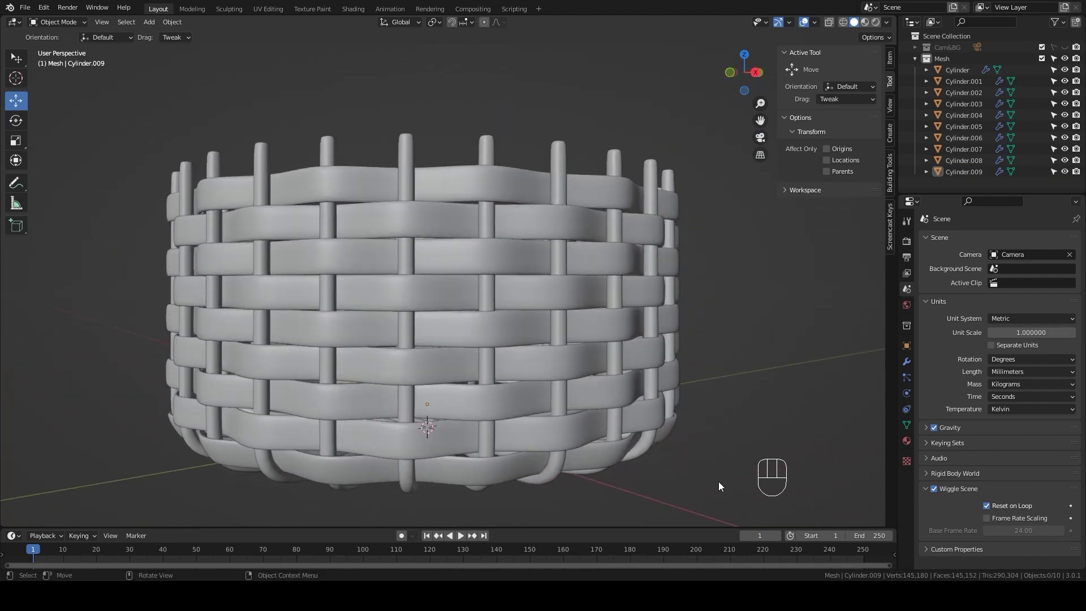
# Step: Add a filled 28-sided circle covering the basket base, viewed from above
pyautogui.scroll(-3)
pyautogui.moveTo(705, 416); pyautogui.dragTo(702, 435)
pyautogui.press('KP_7')
pyautogui.scroll(3)
pyautogui.scroll(3)
pyautogui.press('shift+a')
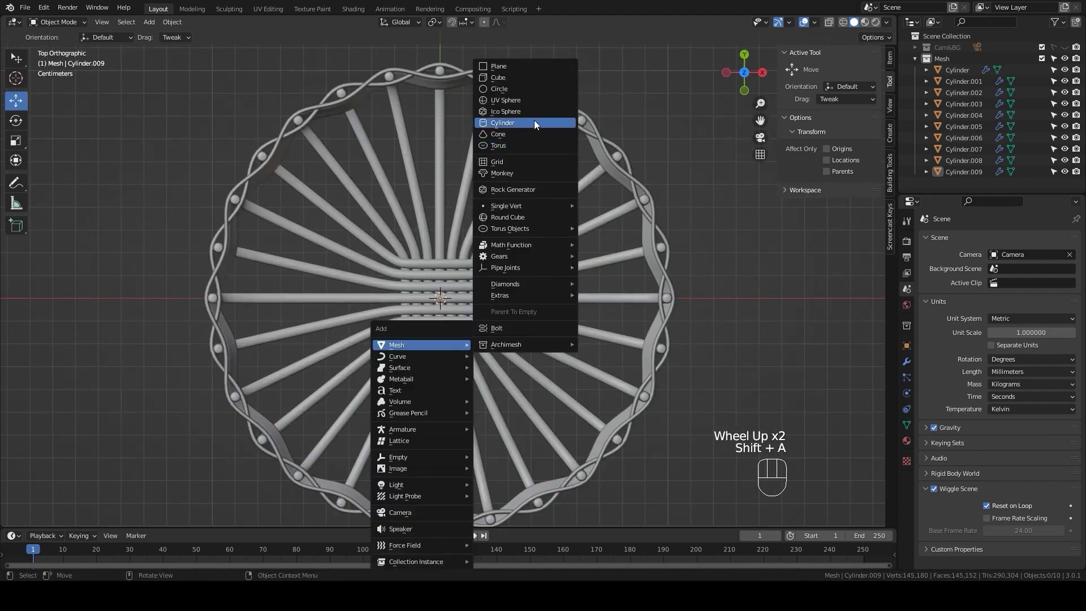
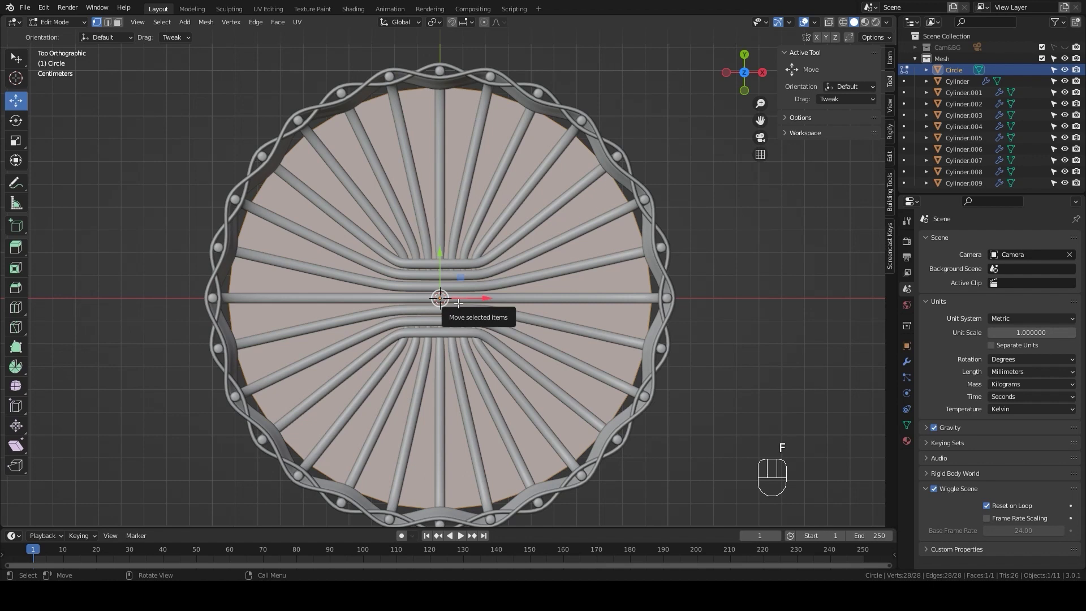
# Step: Inset the base face 8 mm and repeat it into many concentric rings of faces
pyautogui.press('i')
pyautogui.press('8')
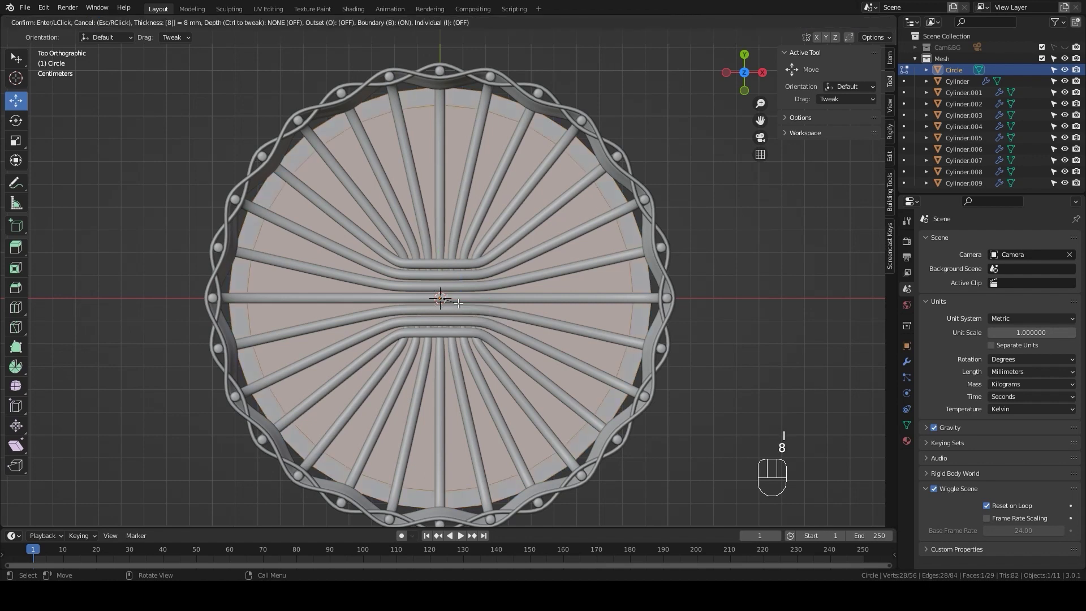
pyautogui.press('Return')
pyautogui.press('shift+r')
pyautogui.press('shift+r')
pyautogui.press('shift+r')
pyautogui.press('shift+r')
pyautogui.press('shift+r')
pyautogui.press('shift+r')
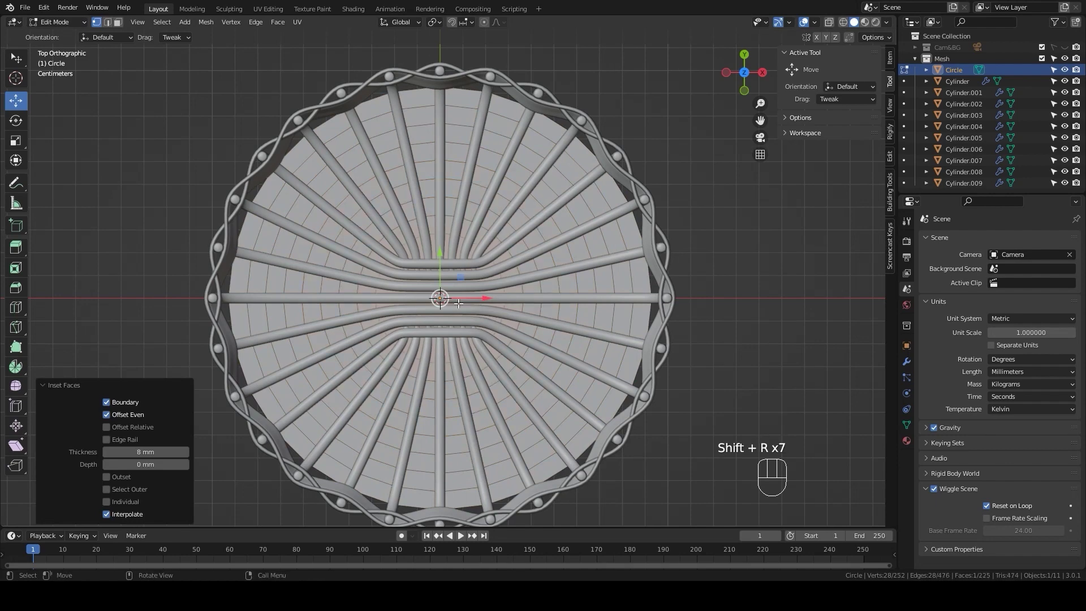
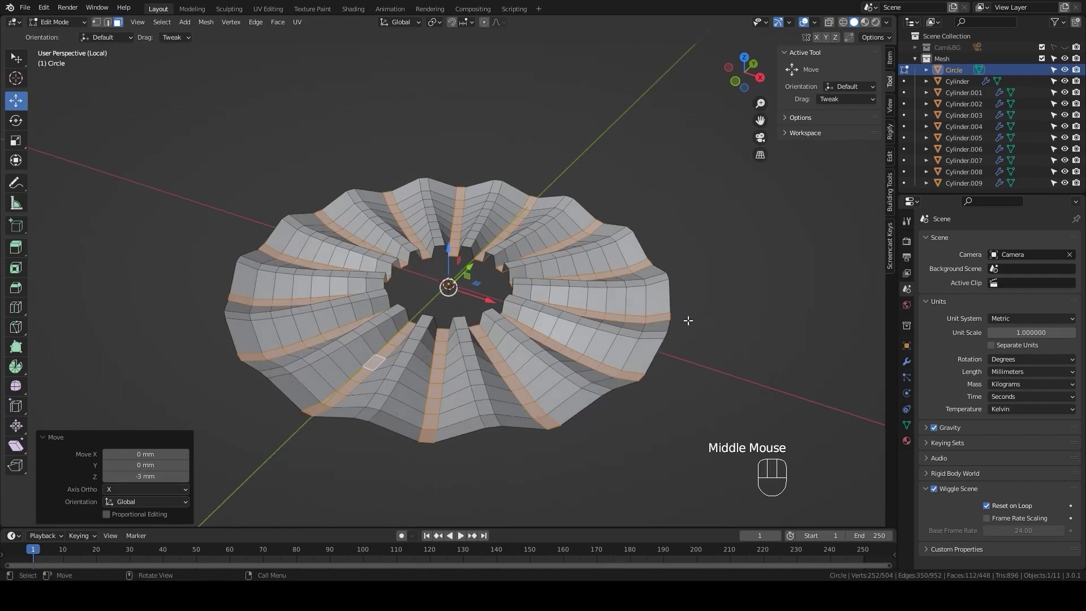
# Step: Exit local view and give the ribbed base a 2 mm Solidify and level-3 Subdivision Surface
pyautogui.press('KP_Divide')
pyautogui.scroll(-3)
pyautogui.press('Tab')
pyautogui.moveTo(734, 370); pyautogui.dragTo(762, 330)
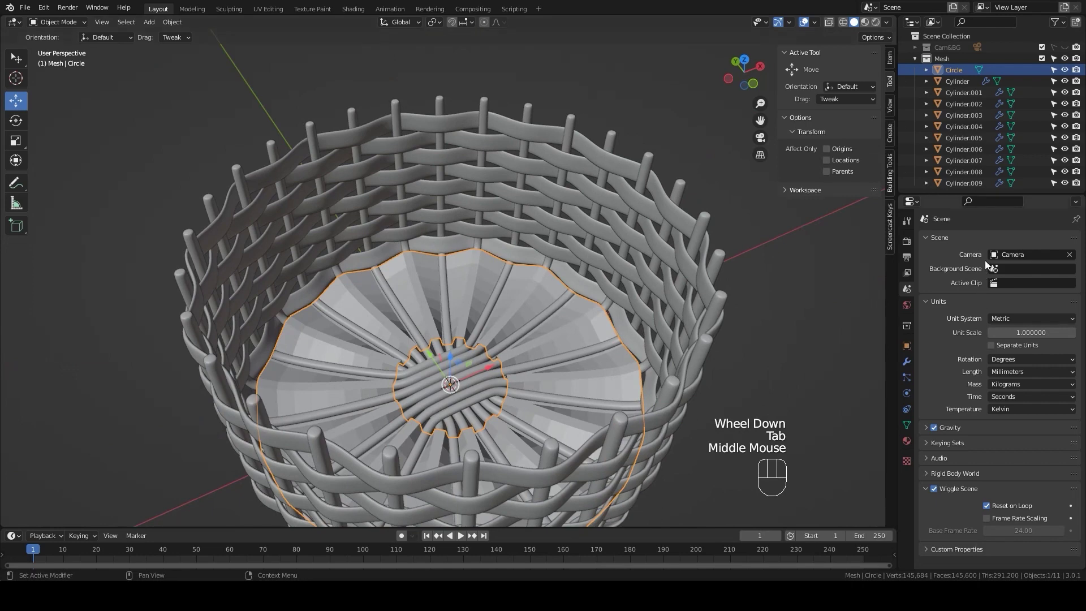
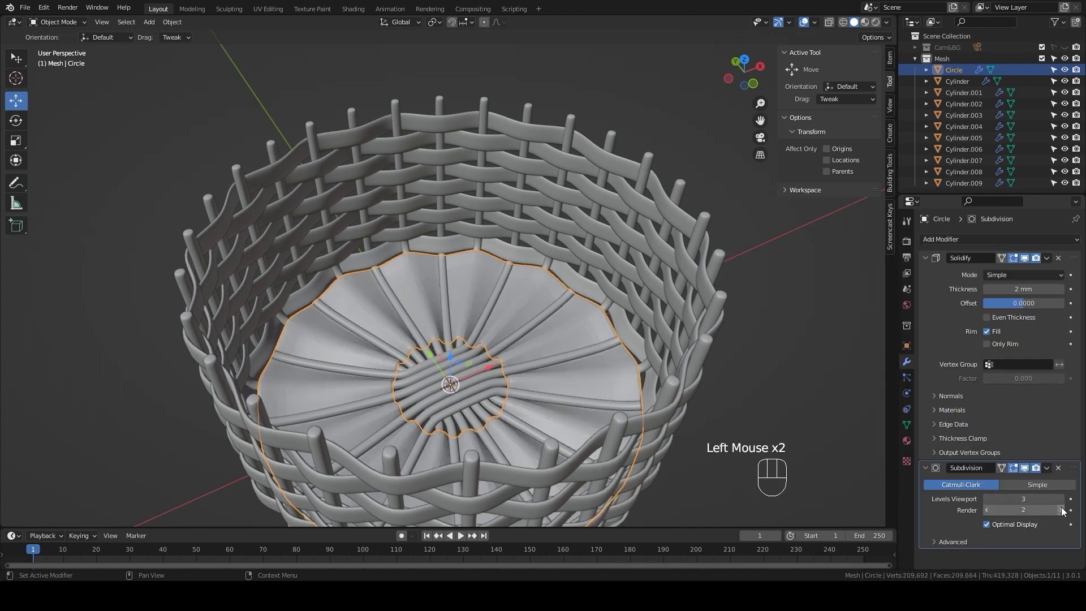
pyautogui.click(1065, 511)
pyautogui.click(603, 371)
pyautogui.rightClick(603, 371)
pyautogui.moveTo(601, 378); pyautogui.dragTo(563, 409)
pyautogui.scroll(3)
# Step: Enter Edit Mode on the base disc to separate its concentric ring loops
pyautogui.press('Tab')
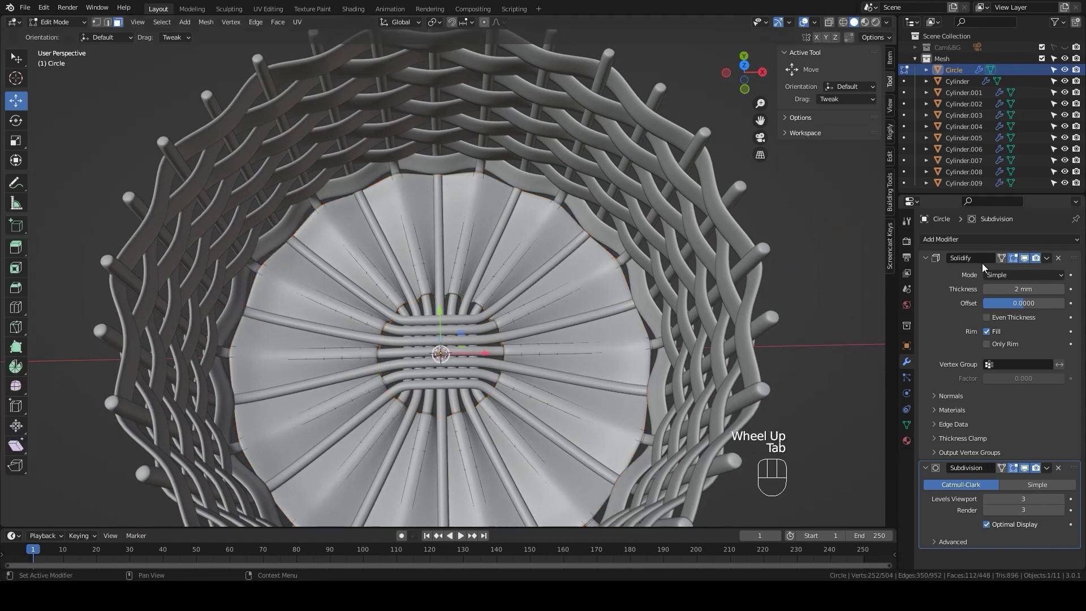
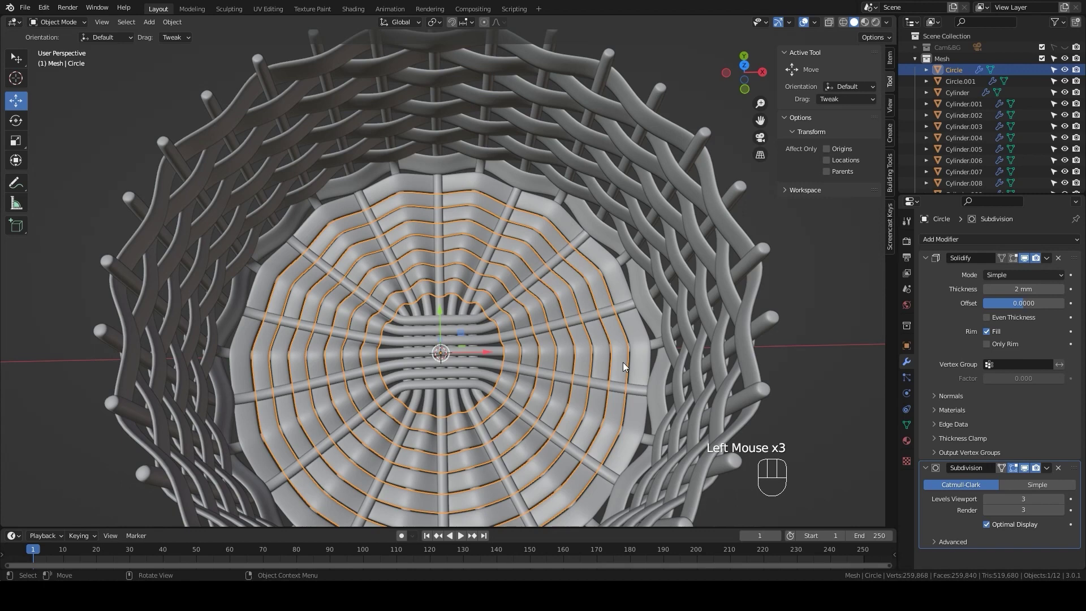
# Step: Rotate the separated base rings about 11° around the vertical axis to weave between spokes
pyautogui.press('Tab')
pyautogui.press('Tab')
pyautogui.press('r')
pyautogui.press('z')
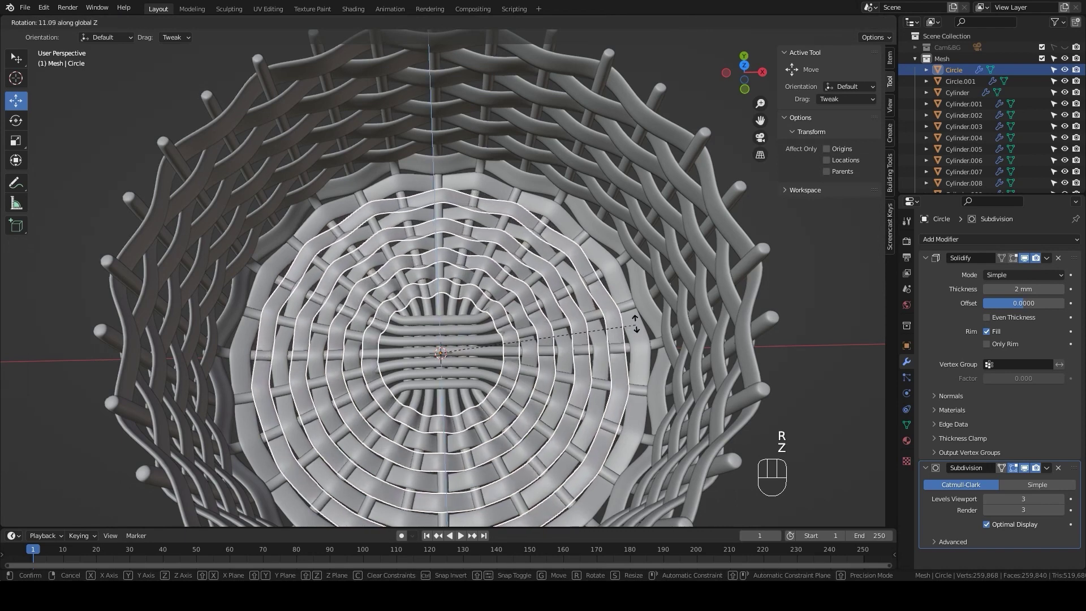
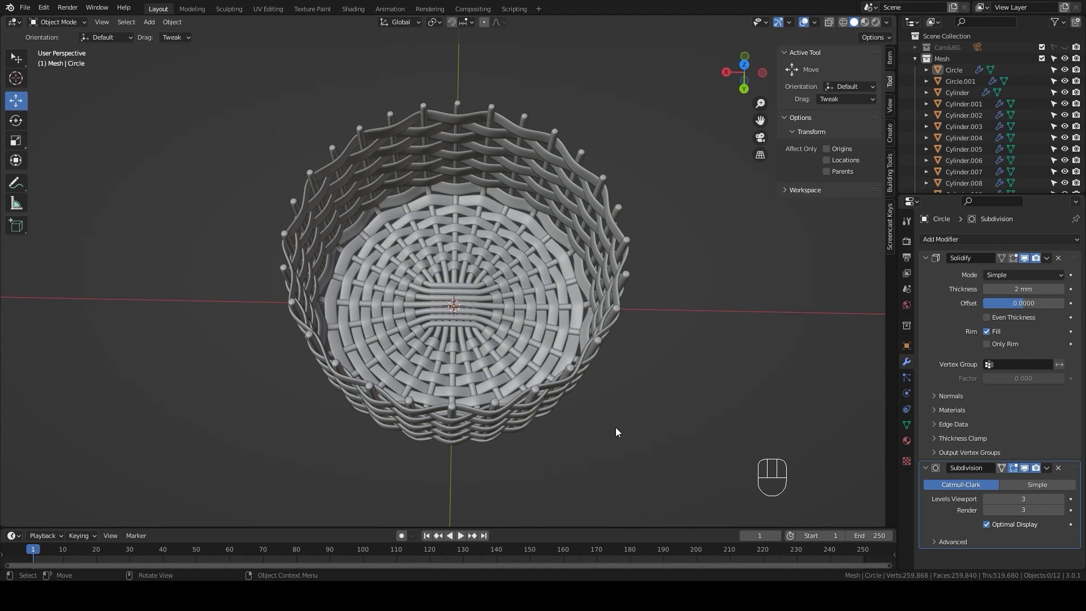
# Step: Collapse the outliner collections and create a new active collection for the rim
pyautogui.click(917, 63)
pyautogui.click(1057, 63)
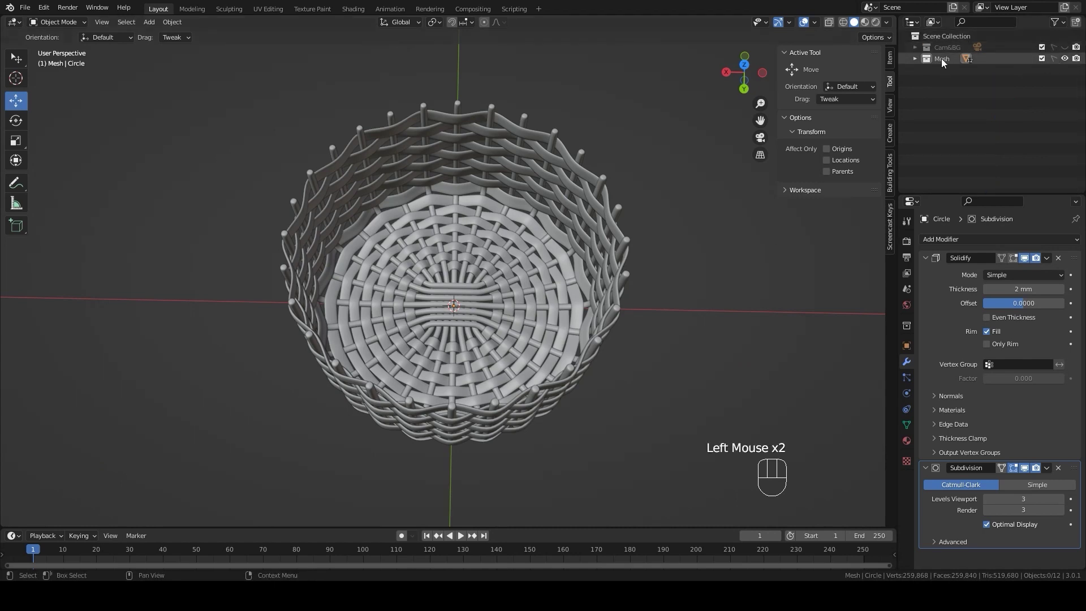
pyautogui.click(945, 40)
pyautogui.click(1074, 25)
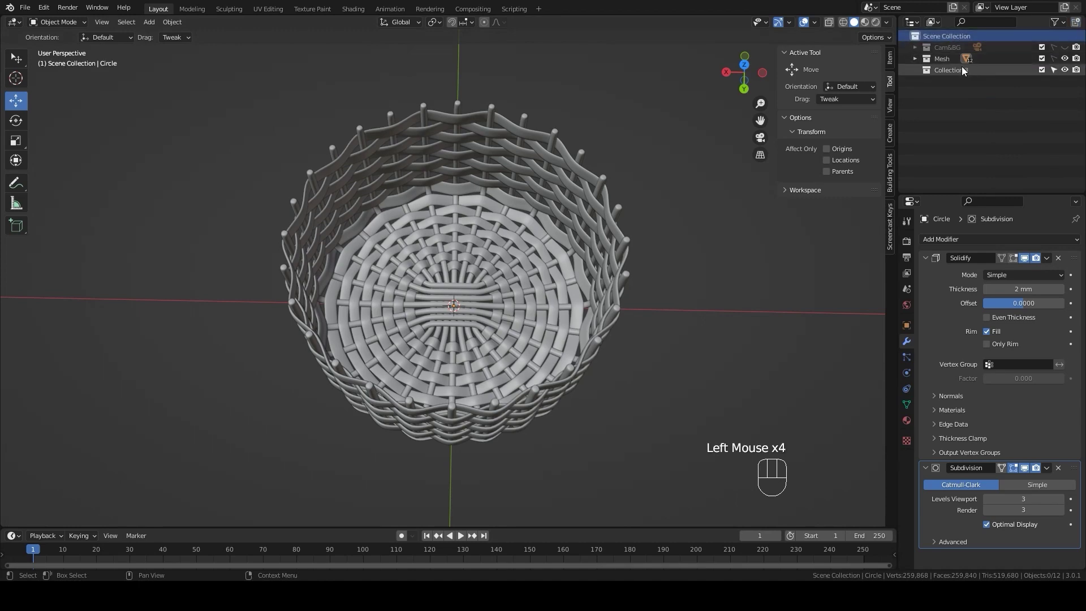
pyautogui.click(957, 73)
# Step: Add a Bezier circle in front view raised 101 mm to the rim and isolate it in local view
pyautogui.press('KP_1')
pyautogui.press('shift+a')
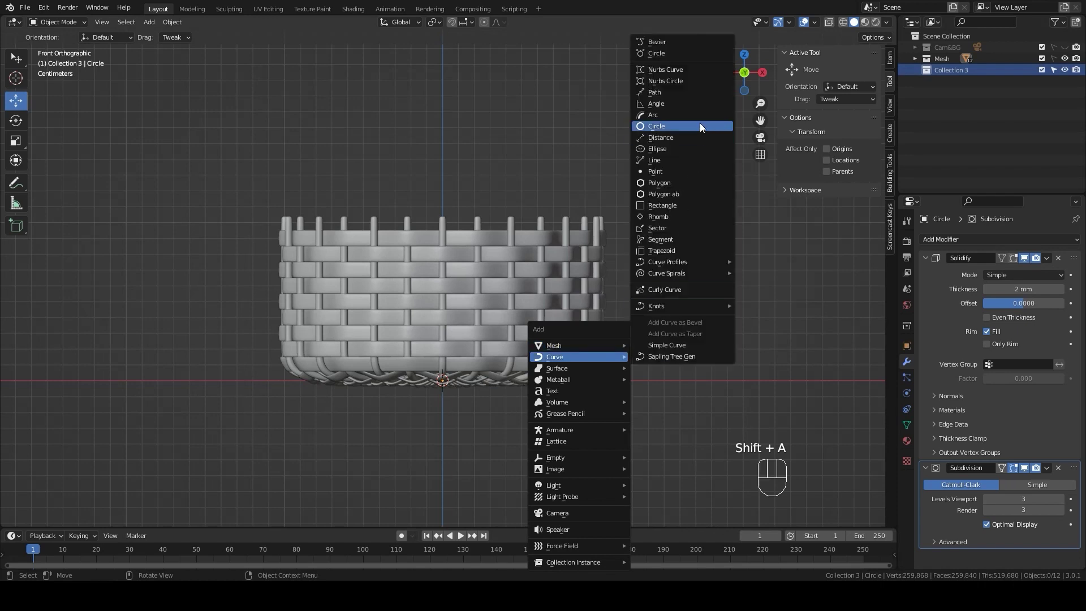
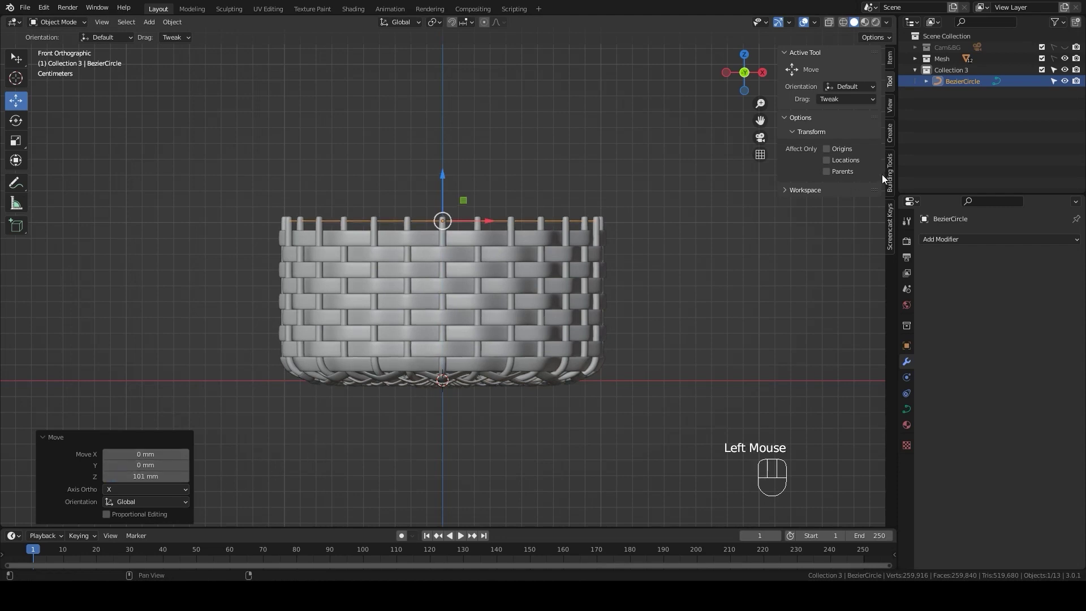
pyautogui.click(1069, 59)
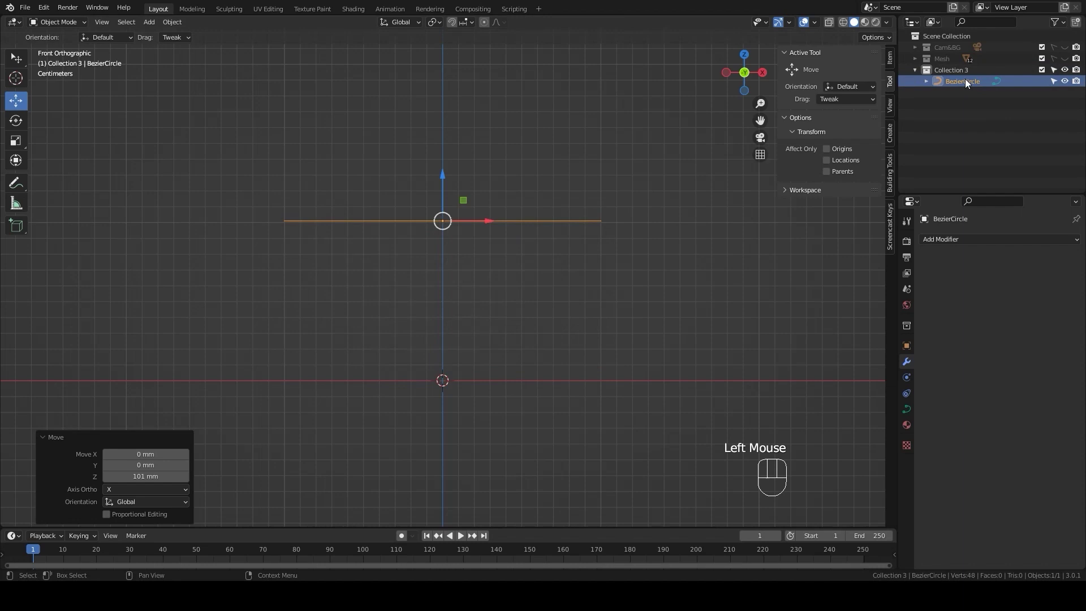
pyautogui.click(958, 72)
pyautogui.scroll(-3)
pyautogui.moveTo(593, 302); pyautogui.dragTo(584, 334)
# Step: Add an eight-vertex 3 mm circle, then an Empty at the same spot
pyautogui.press('shift+a')
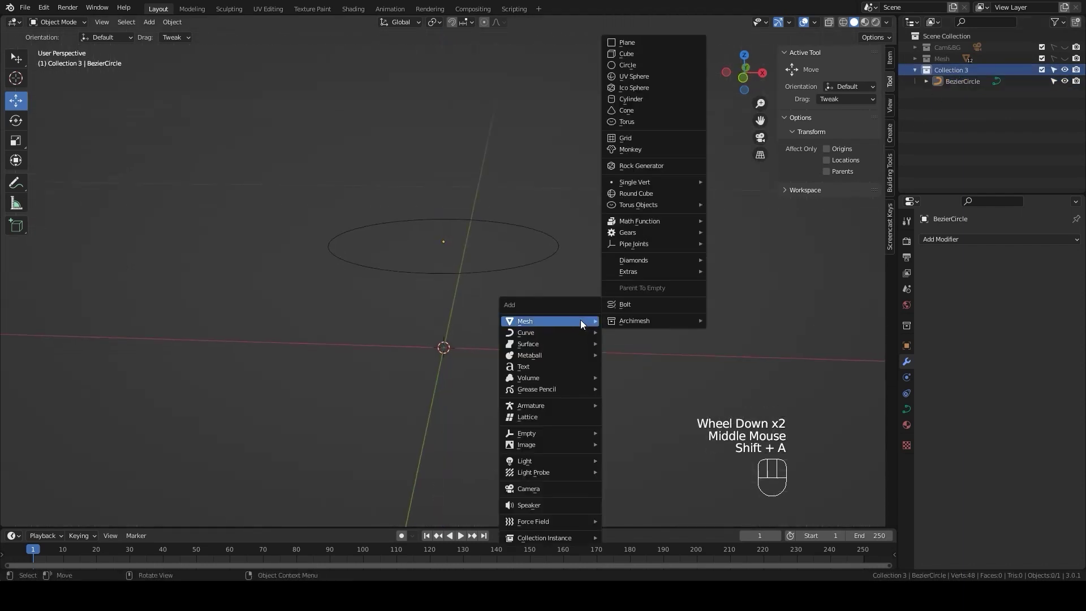
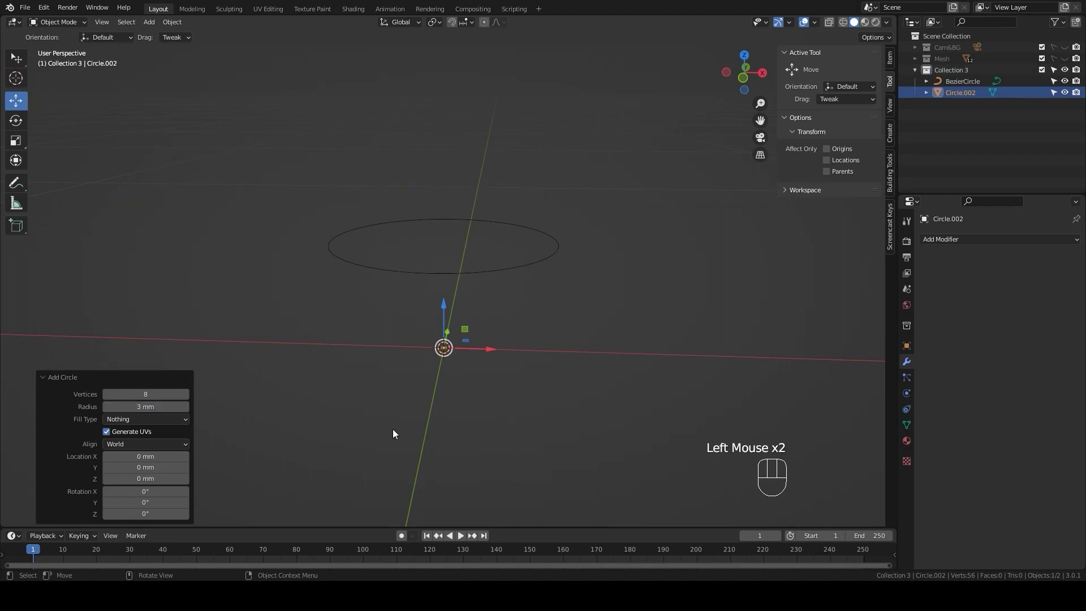
pyautogui.press('KP_Decimal')
pyautogui.moveTo(528, 349); pyautogui.dragTo(530, 376)
pyautogui.press('shift+a')
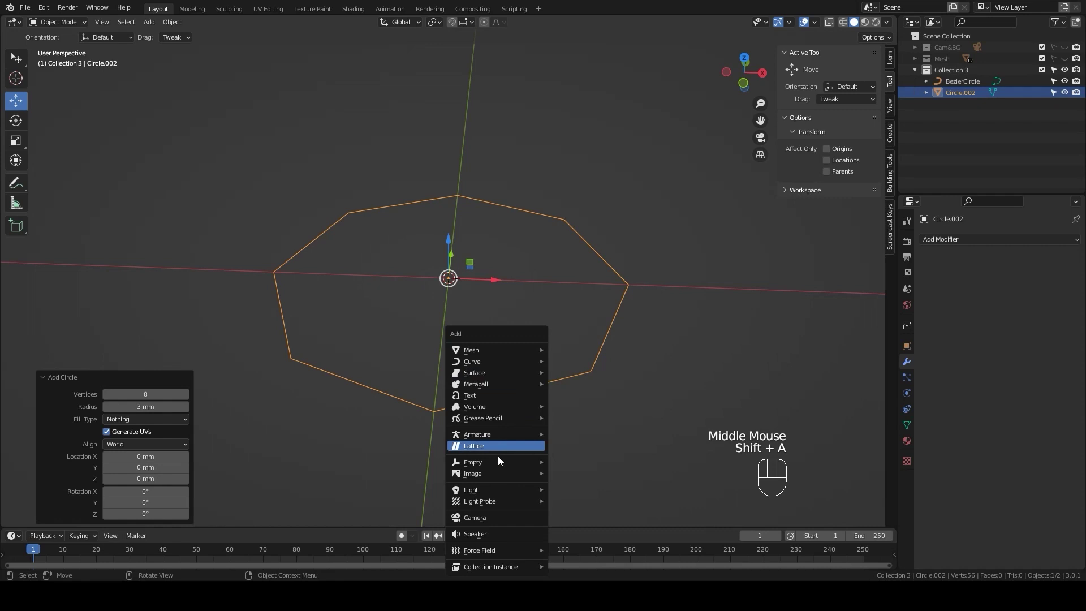
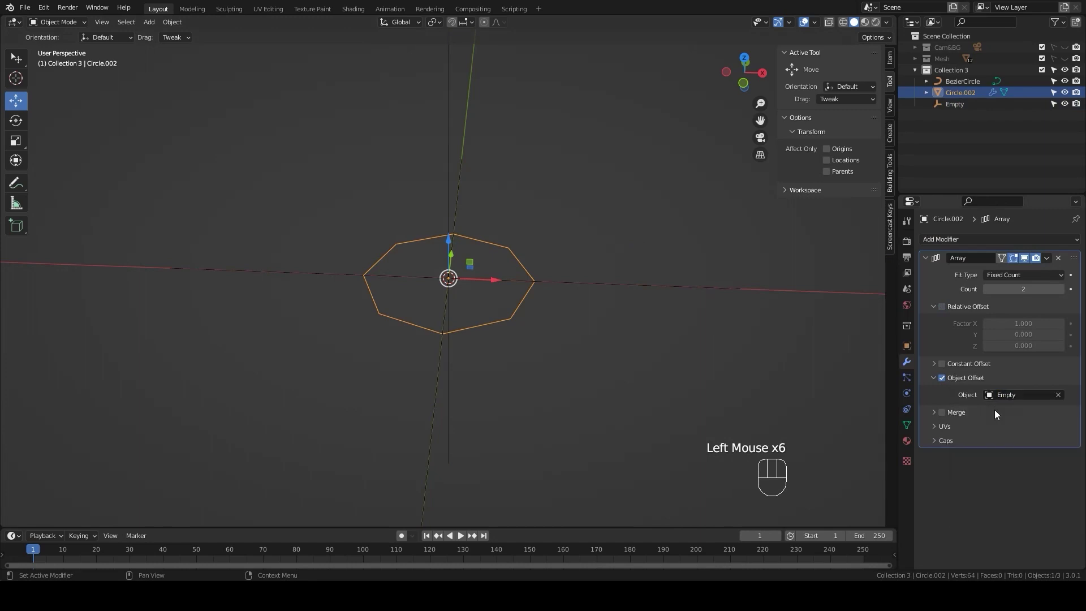
# Step: Give the circle an Array modifier offset by the Empty and begin rotating the Empty about Z
pyautogui.doubleClick(1063, 290)
pyautogui.click(598, 284)
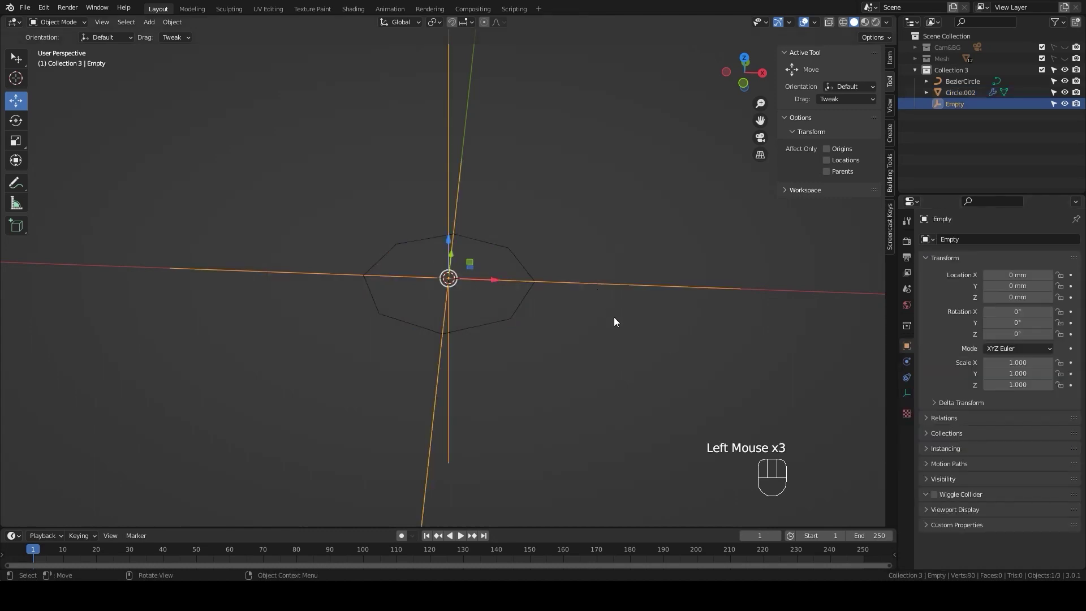
pyautogui.press('r')
pyautogui.press('z')
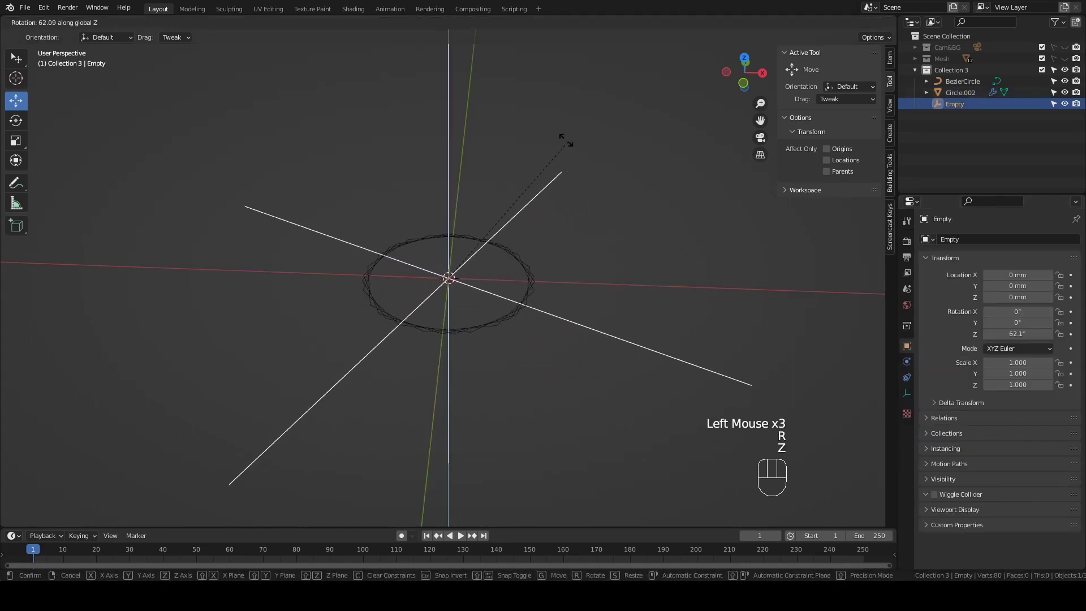
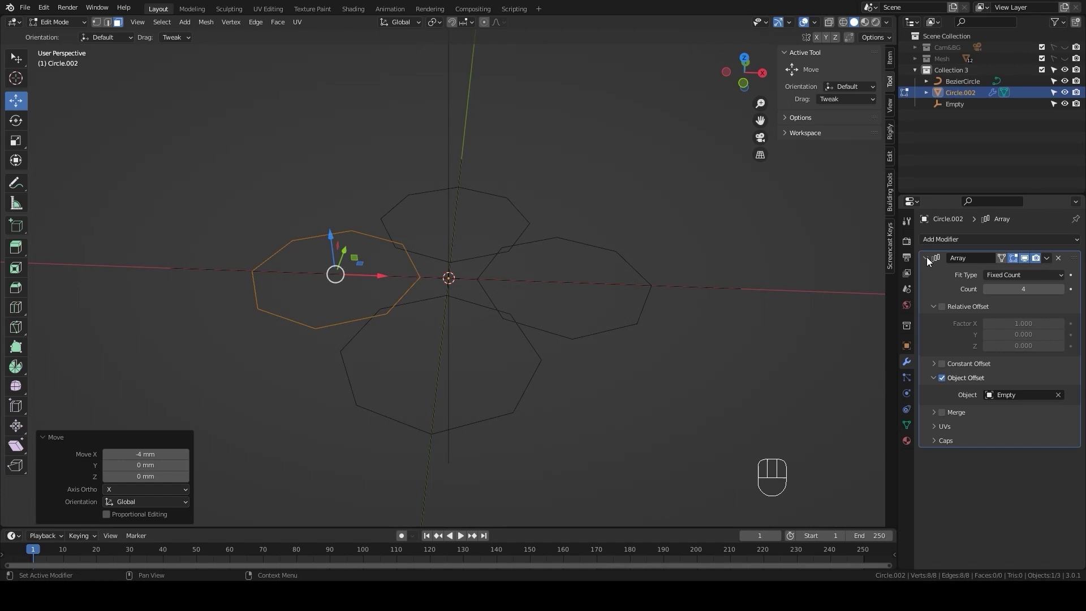
# Step: Bring up the Add Modifier list to give the four offset circles a Screw twist
pyautogui.click(929, 260)
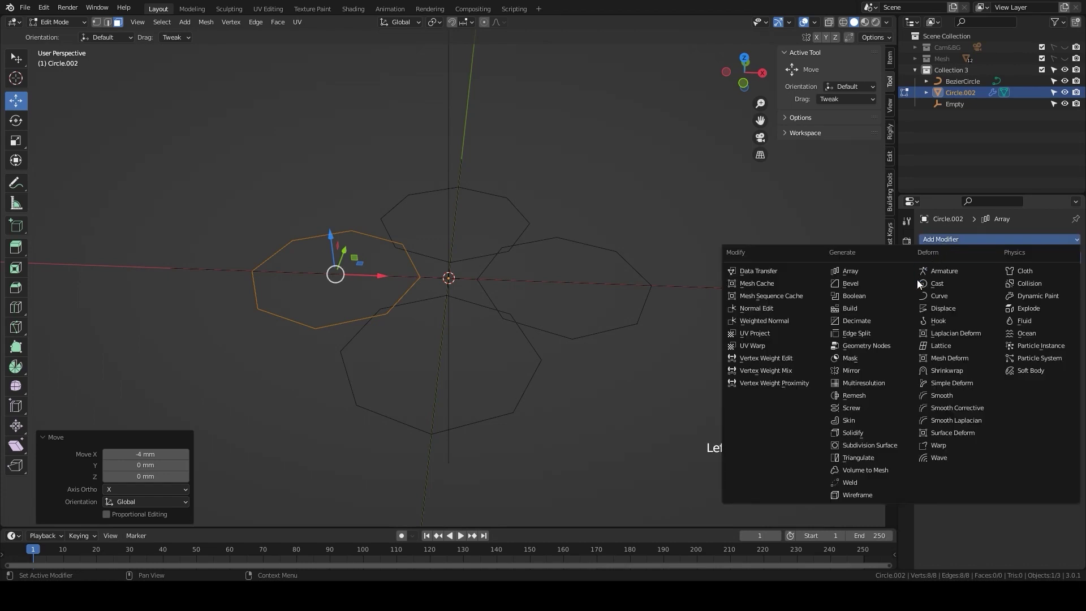
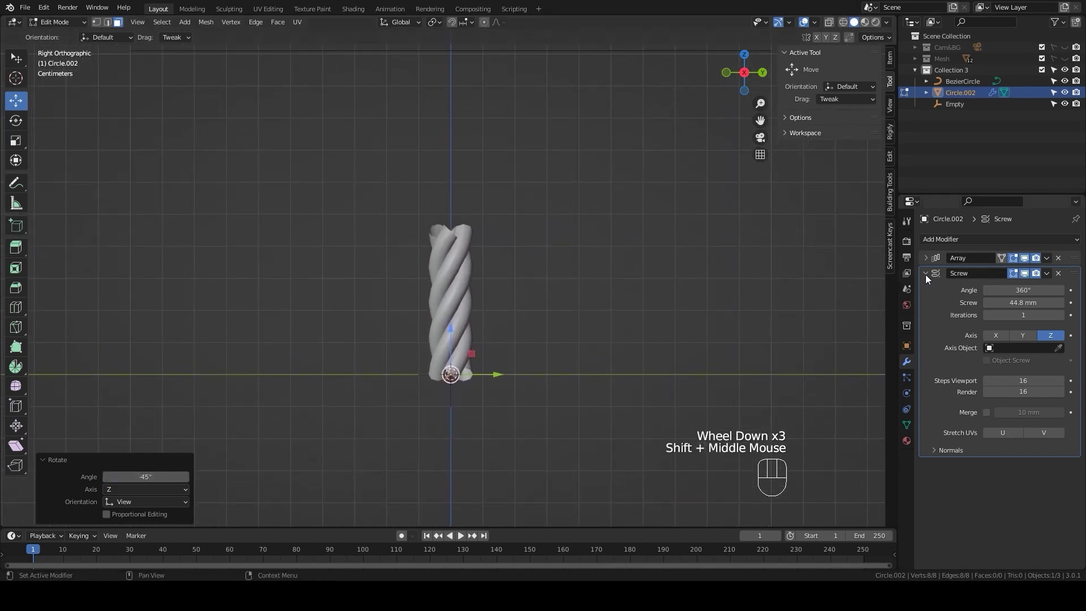
# Step: Add a Curve modifier targeting BezierCircle with Deform Axis Z to the doubled rope strand
pyautogui.click(928, 278)
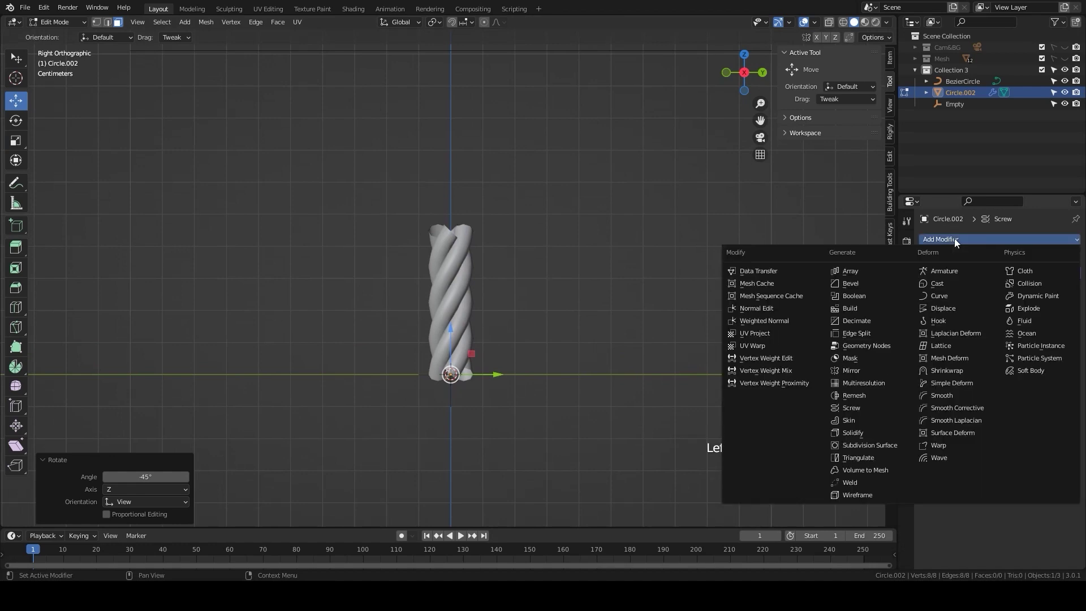
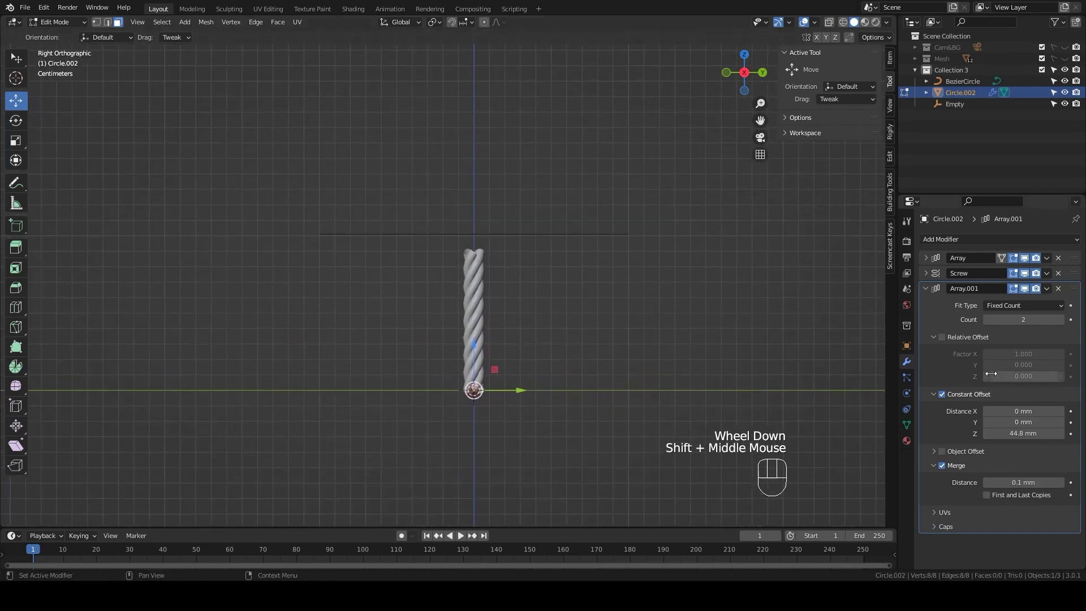
pyautogui.click(929, 291)
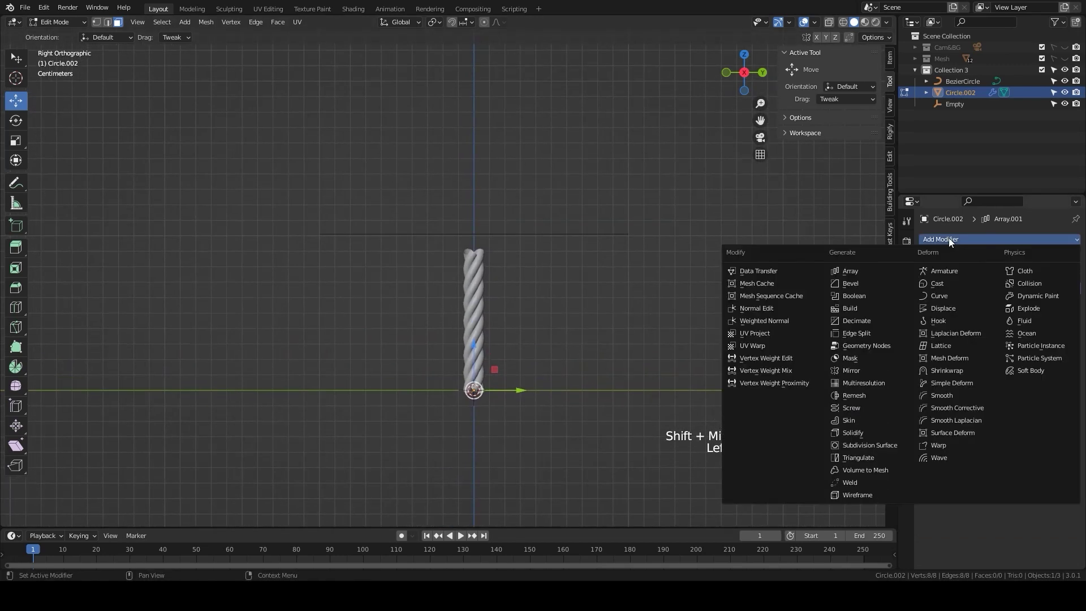
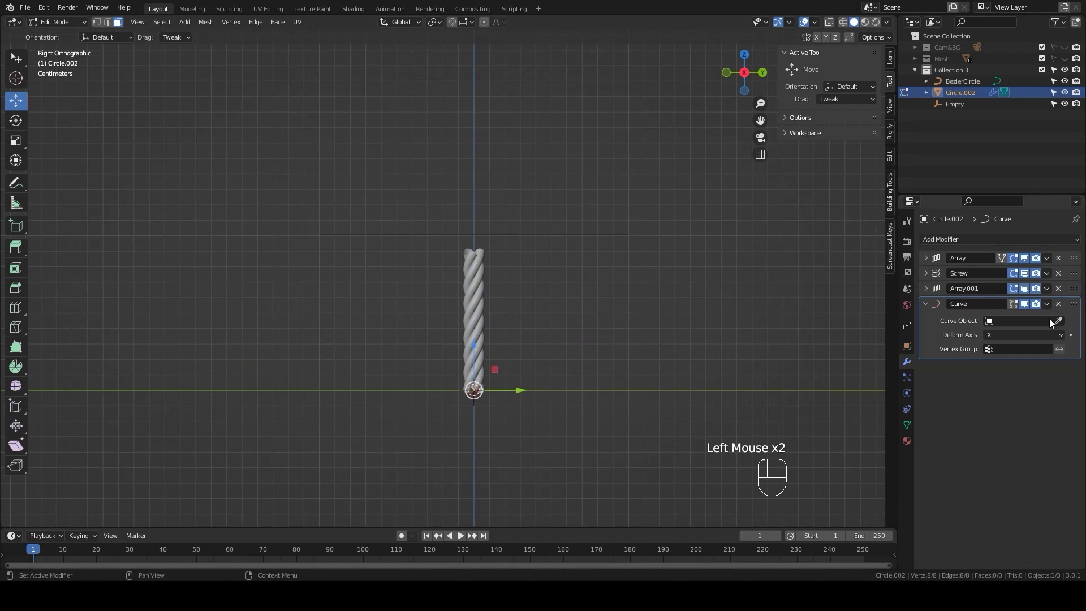
pyautogui.click(1064, 324)
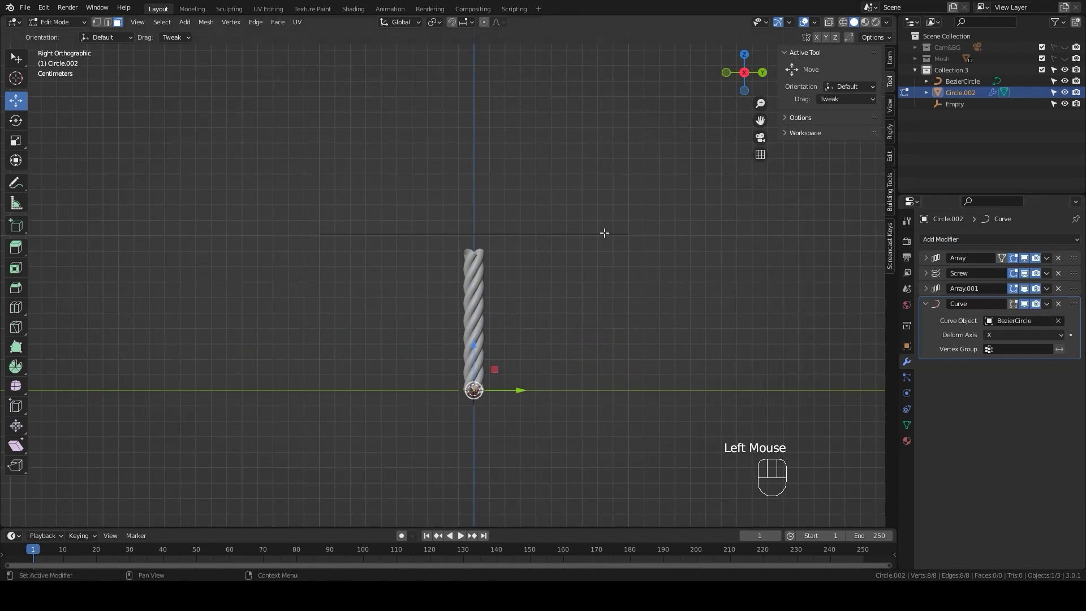
pyautogui.moveTo(1003, 336); pyautogui.dragTo(1003, 374)
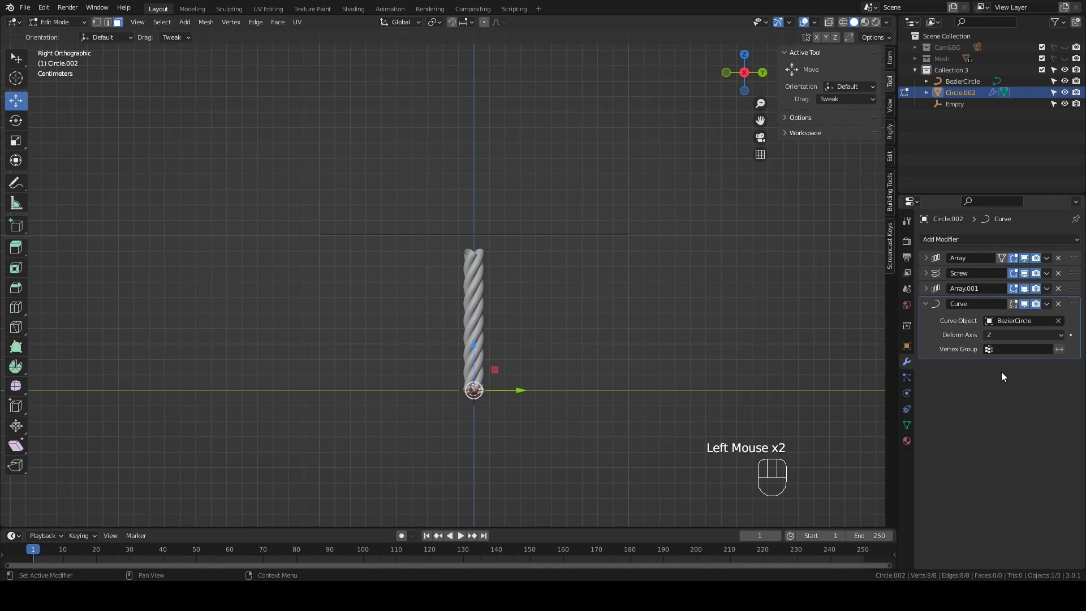
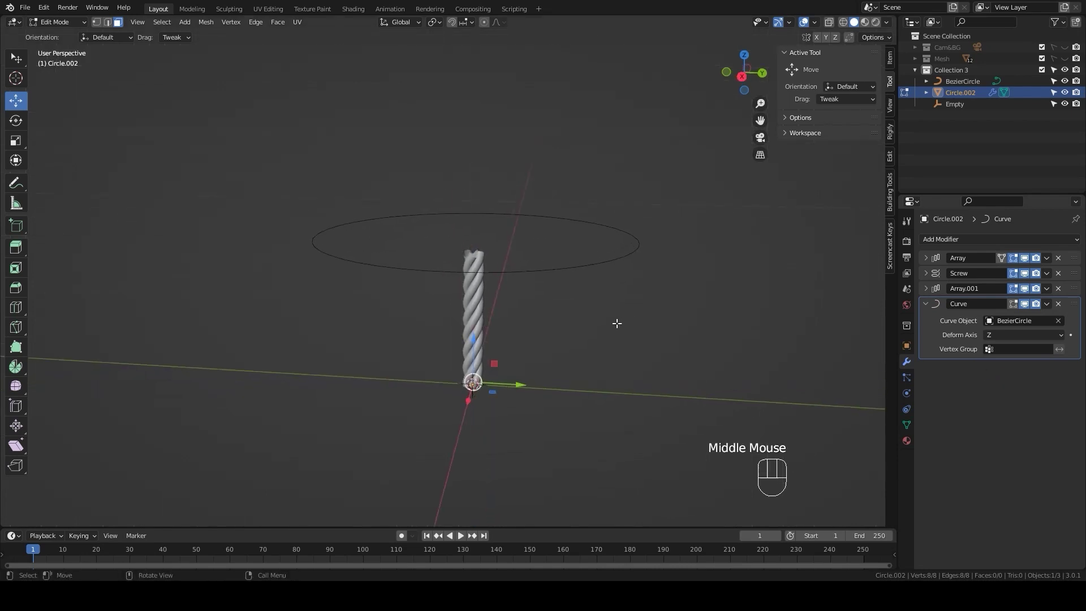
# Step: Show the curve bend in edit mode and set Array.001 to Fit Curve along BezierCircle
pyautogui.click(1012, 307)
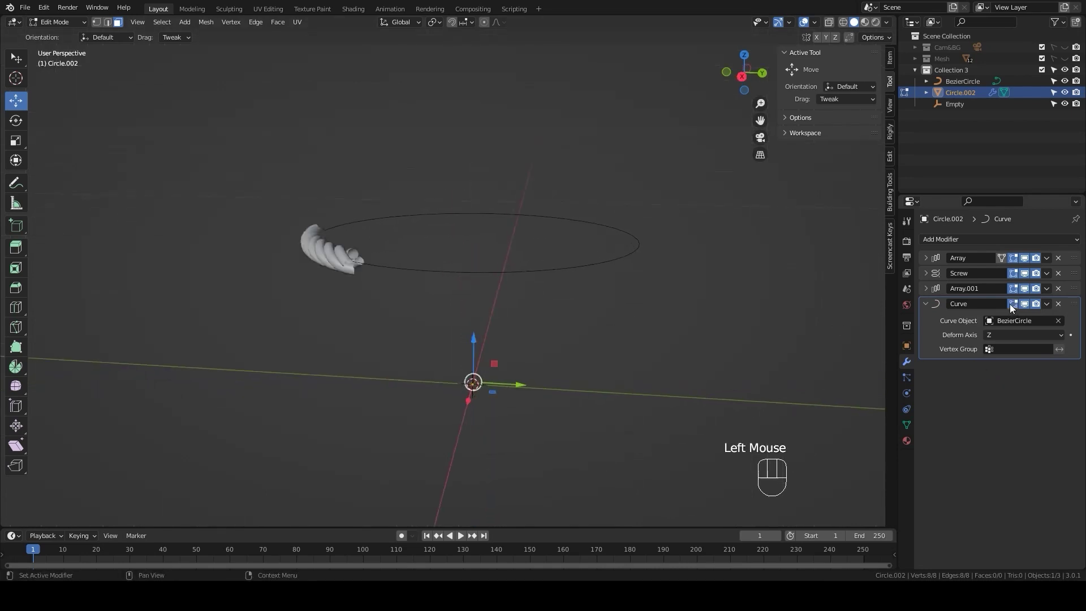
pyautogui.click(927, 292)
pyautogui.moveTo(1062, 306); pyautogui.dragTo(1016, 343)
pyautogui.click(1061, 320)
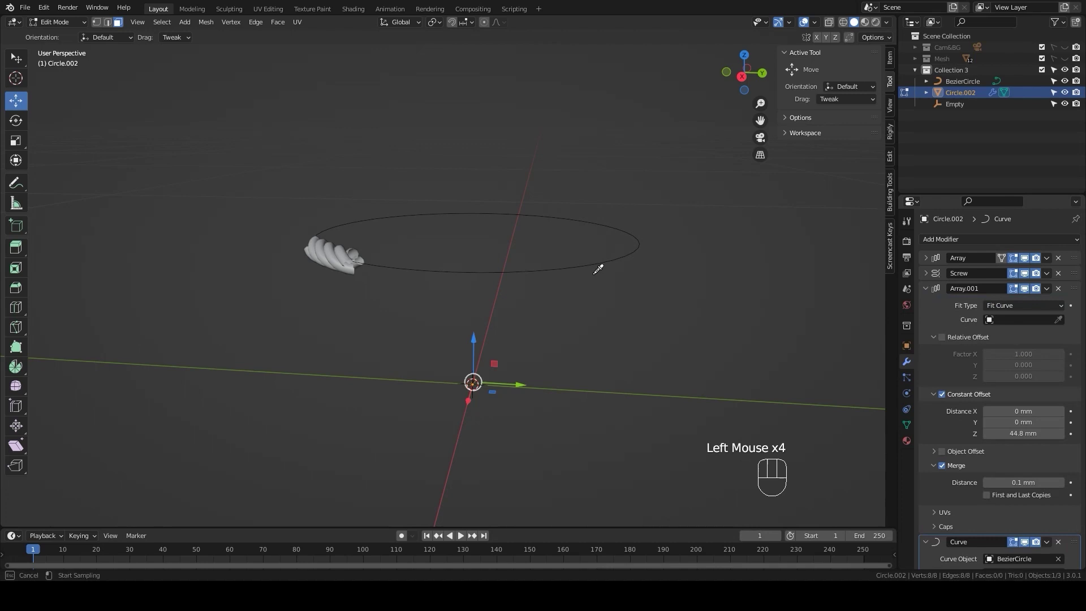
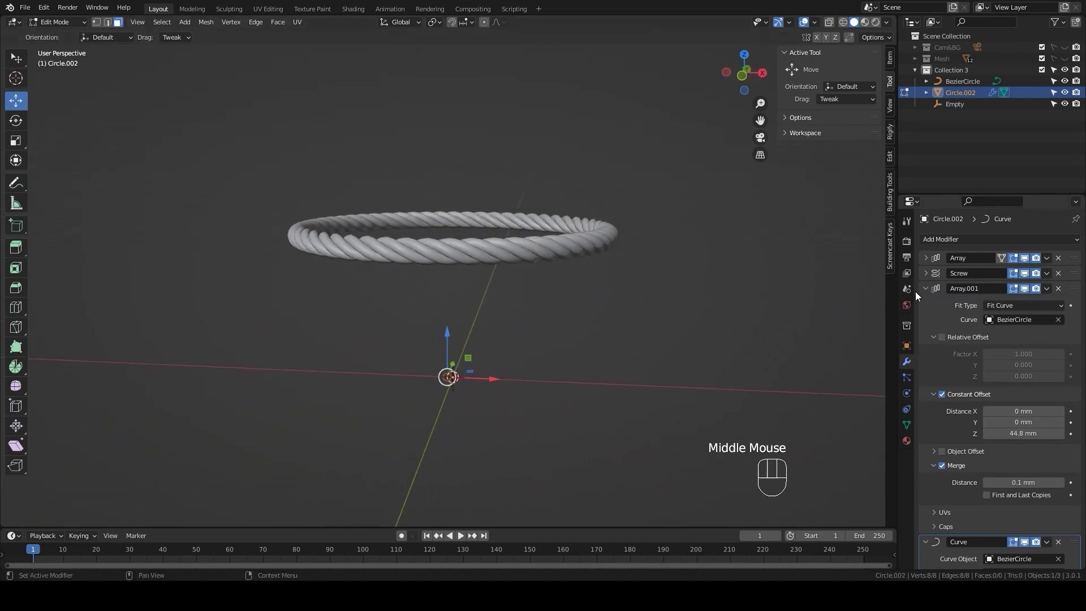
# Step: Collapse the modifier panels and unhide the woven basket Mesh in the outliner
pyautogui.click(927, 290)
pyautogui.click(929, 307)
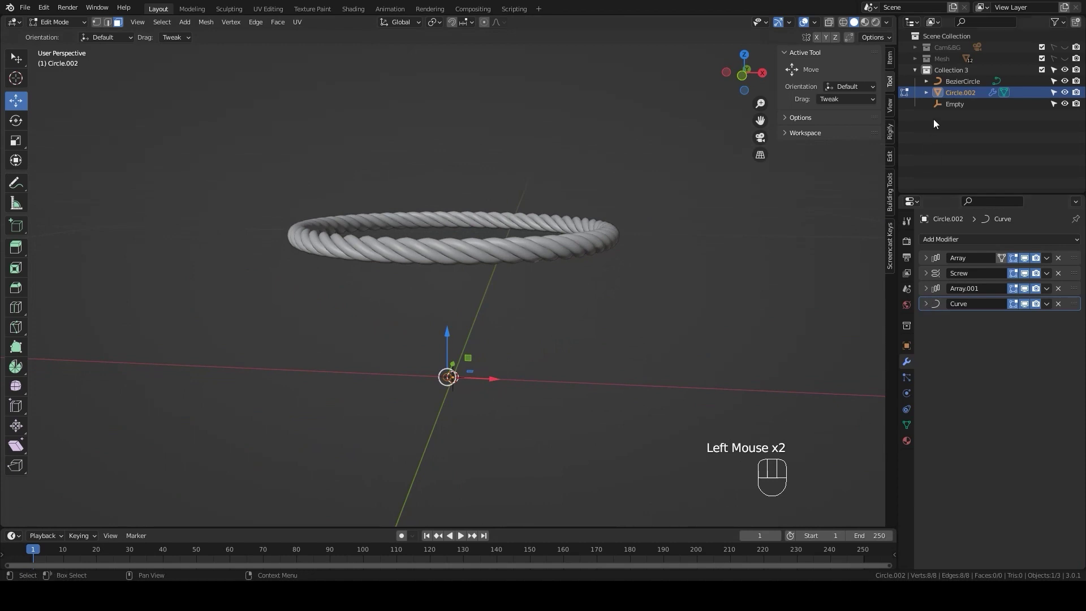
pyautogui.click(1065, 59)
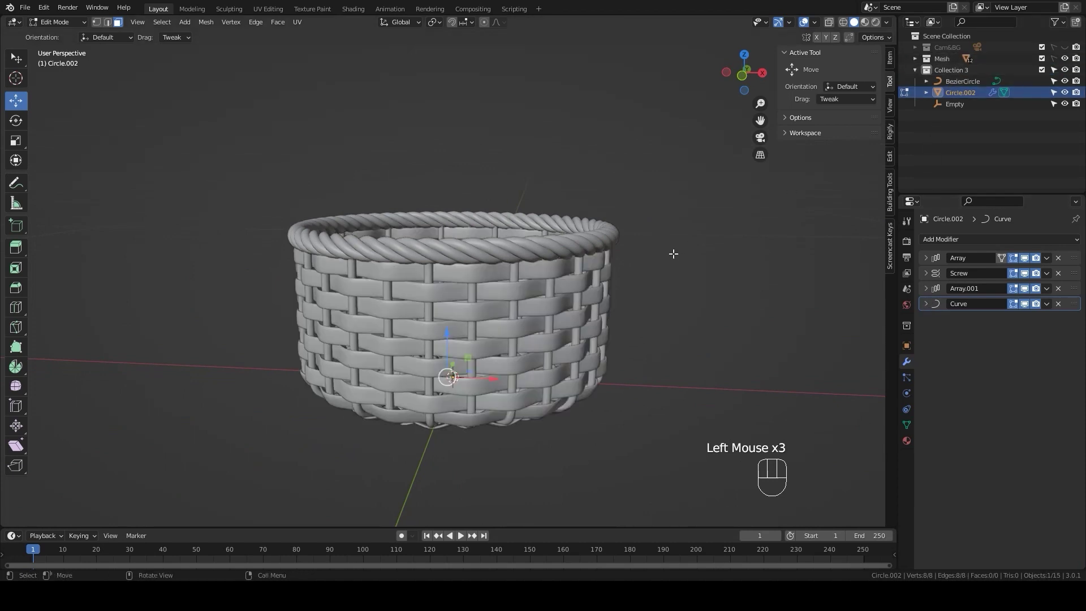
# Step: From front view, duplicate the rope rim's Collection 3 and hide the original
pyautogui.press('KP_1')
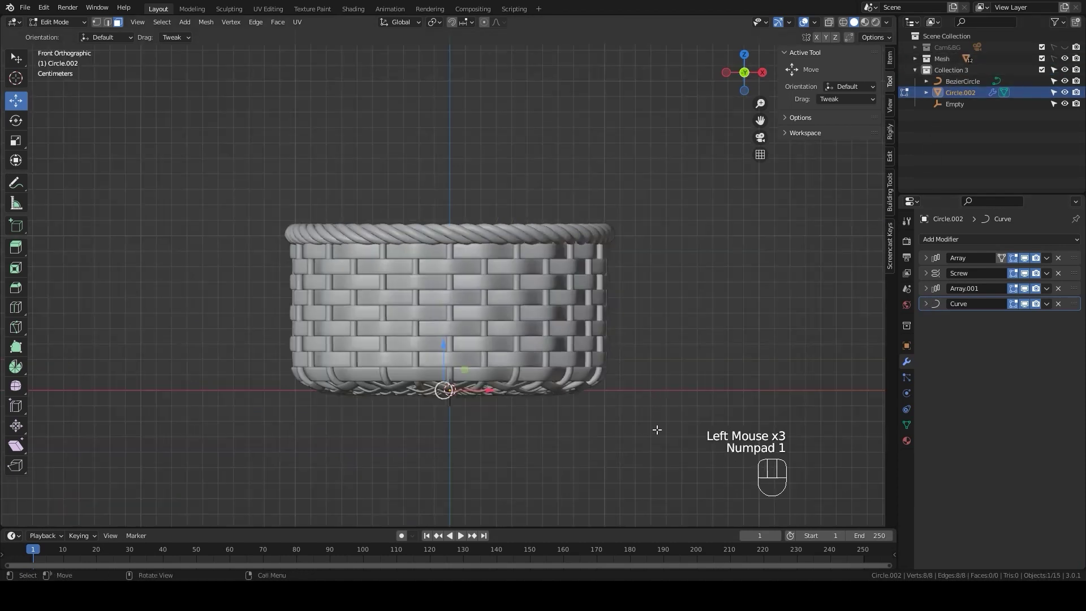
pyautogui.scroll(3)
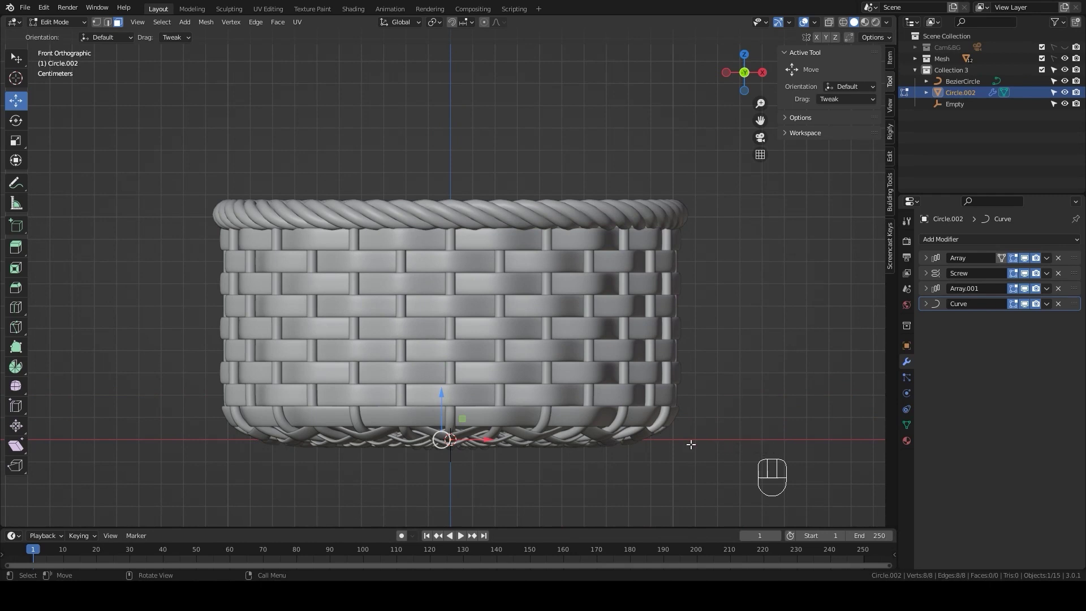
pyautogui.click(919, 72)
pyautogui.click(943, 72)
pyautogui.rightClick(943, 73)
pyautogui.moveTo(943, 72); pyautogui.dragTo(889, 83)
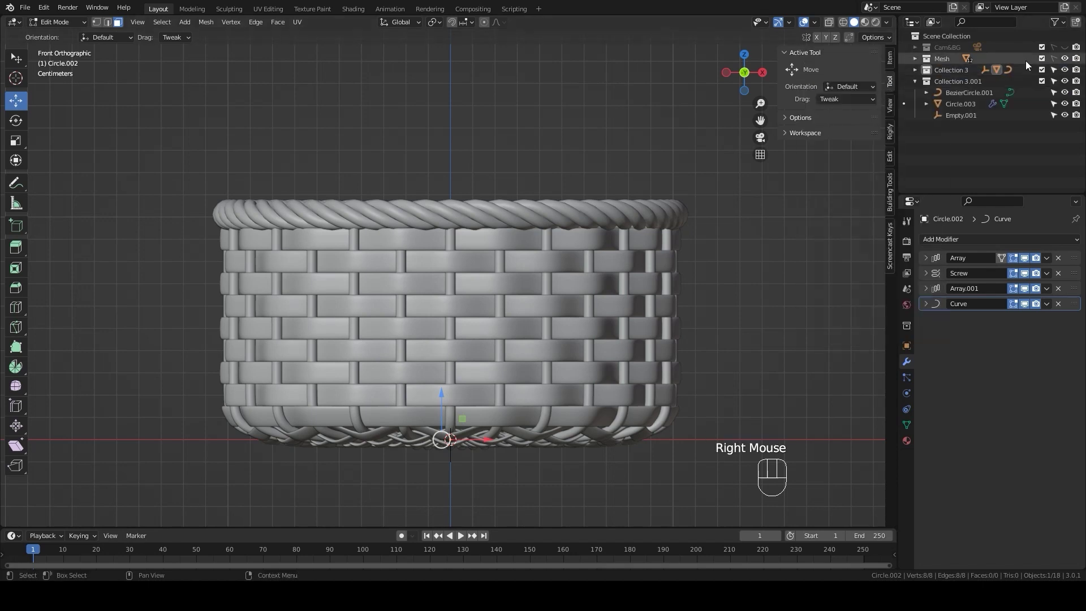
pyautogui.click(1066, 70)
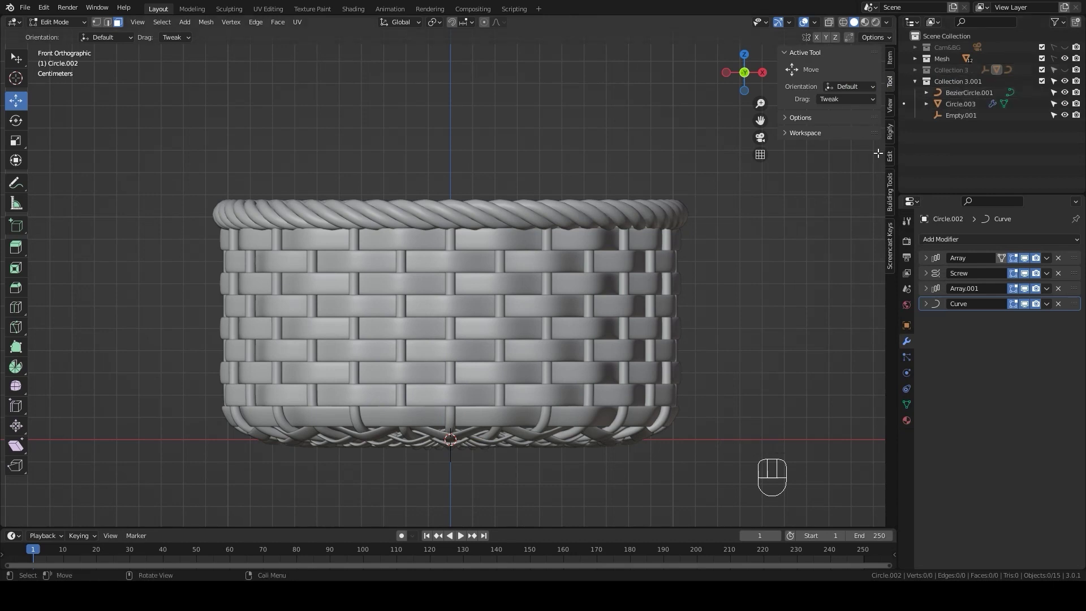
# Step: Return to Object Mode and recentre the basket lower in the viewport
pyautogui.press('Tab')
pyautogui.click(781, 289)
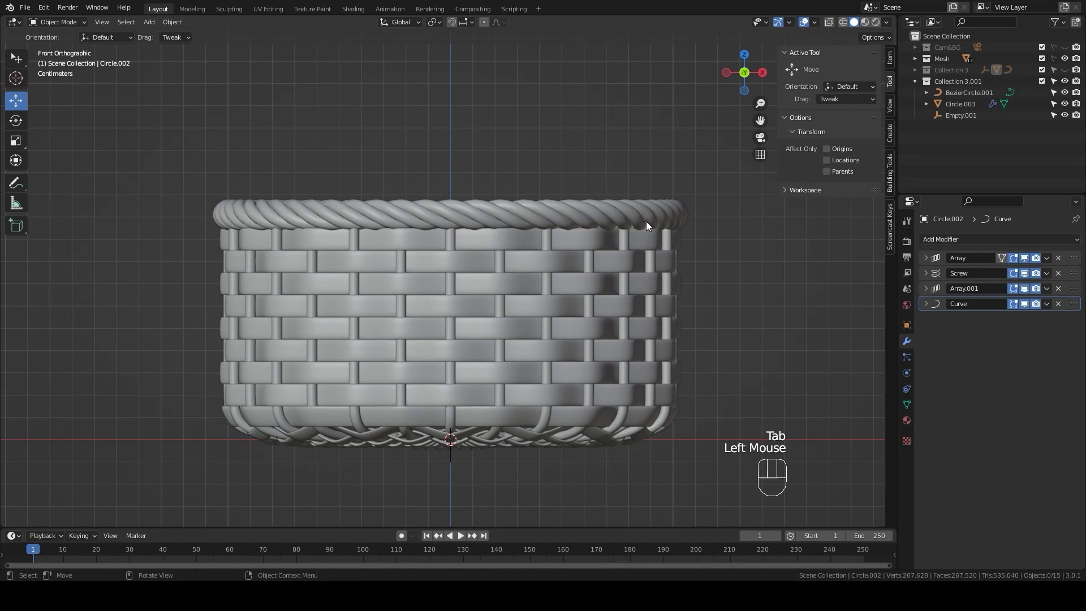
pyautogui.scroll(-3)
pyautogui.moveTo(650, 244); pyautogui.dragTo(628, 300)
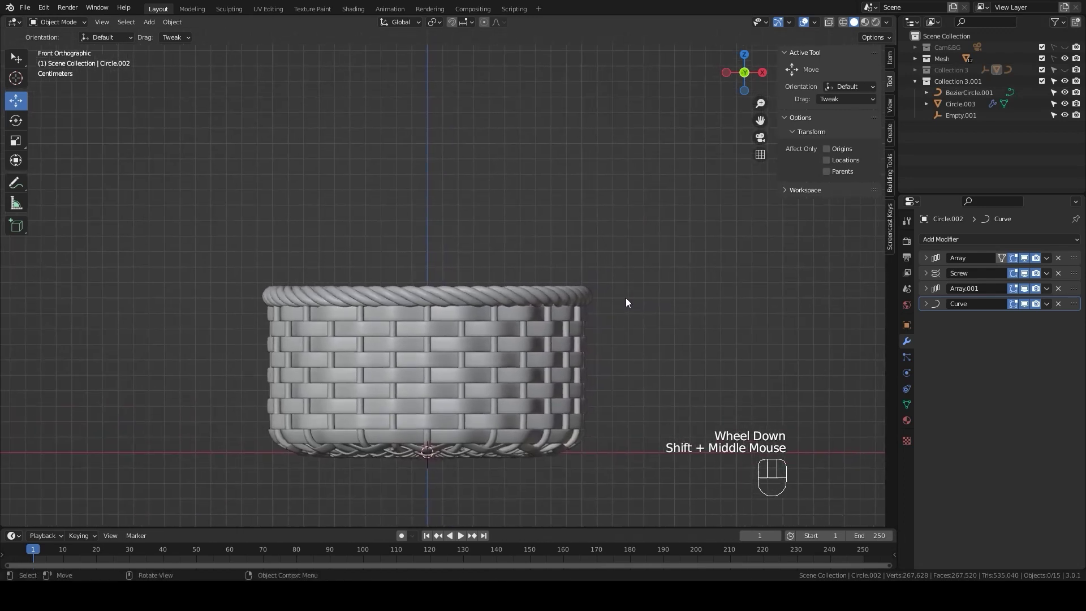
# Step: Add a NURBS path and shape its control points into a round arch above the basket
pyautogui.press('shift+a')
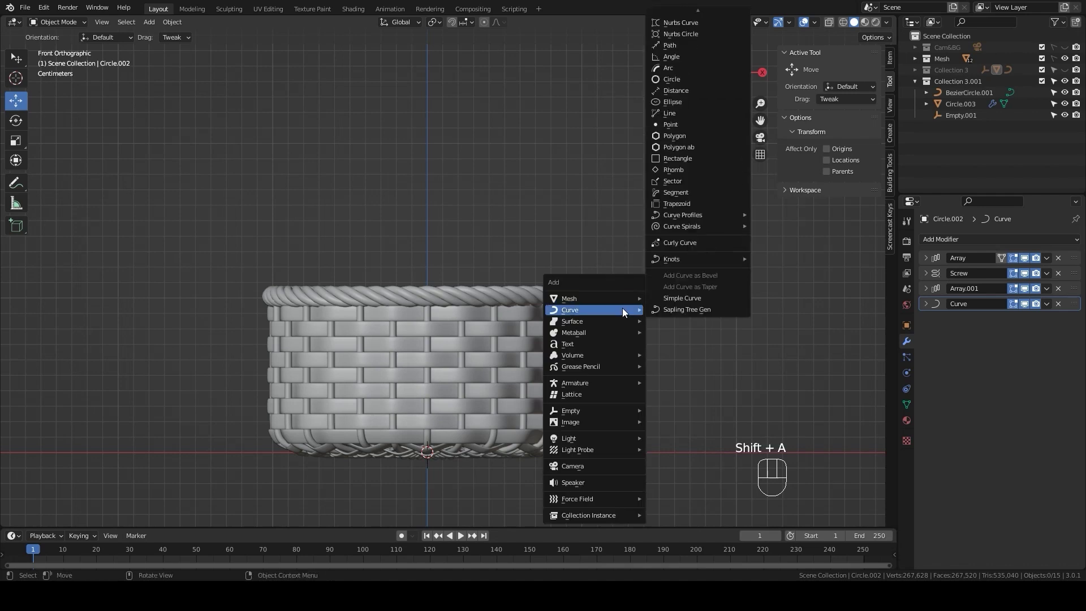
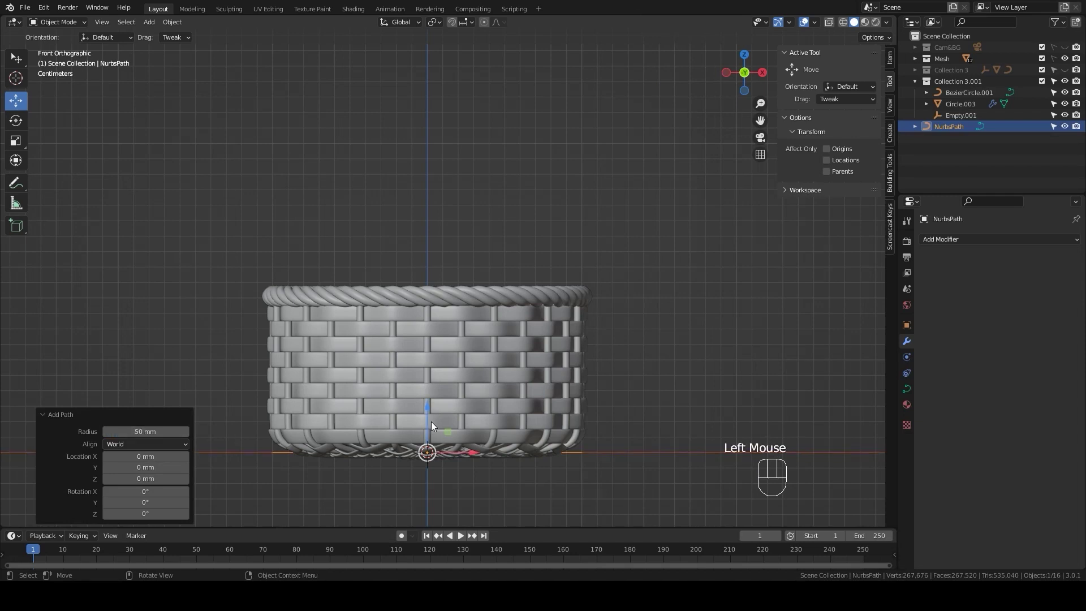
pyautogui.press('Tab')
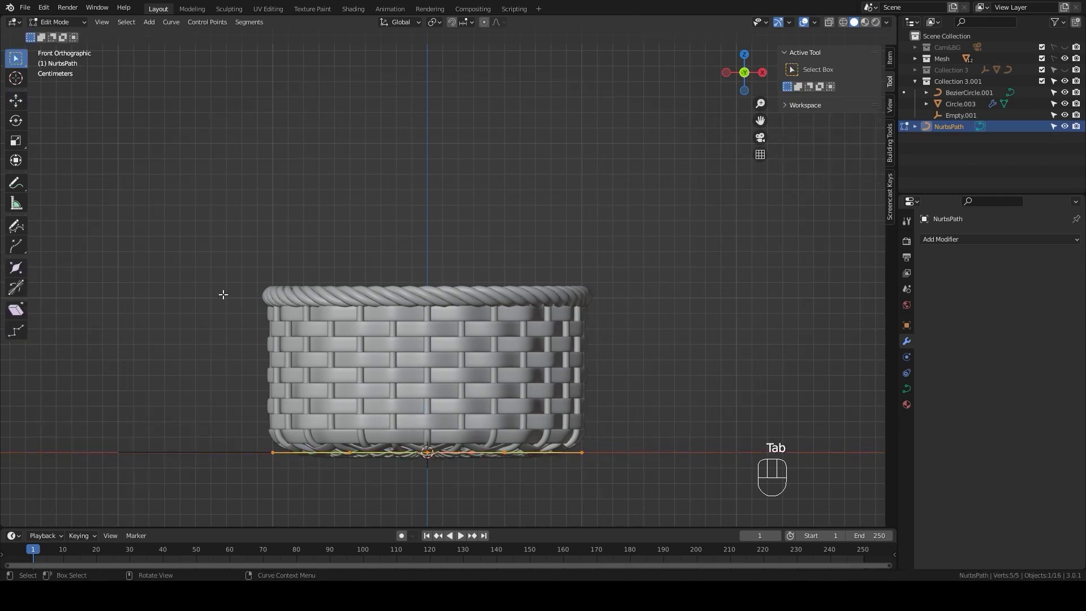
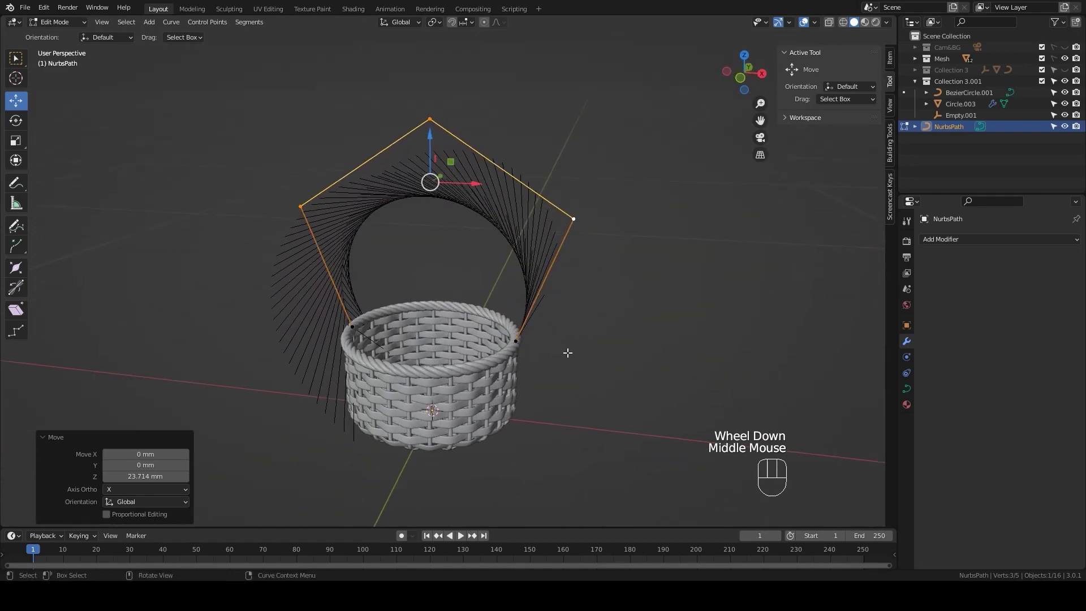
pyautogui.click(595, 363)
pyautogui.moveTo(605, 373); pyautogui.dragTo(587, 352)
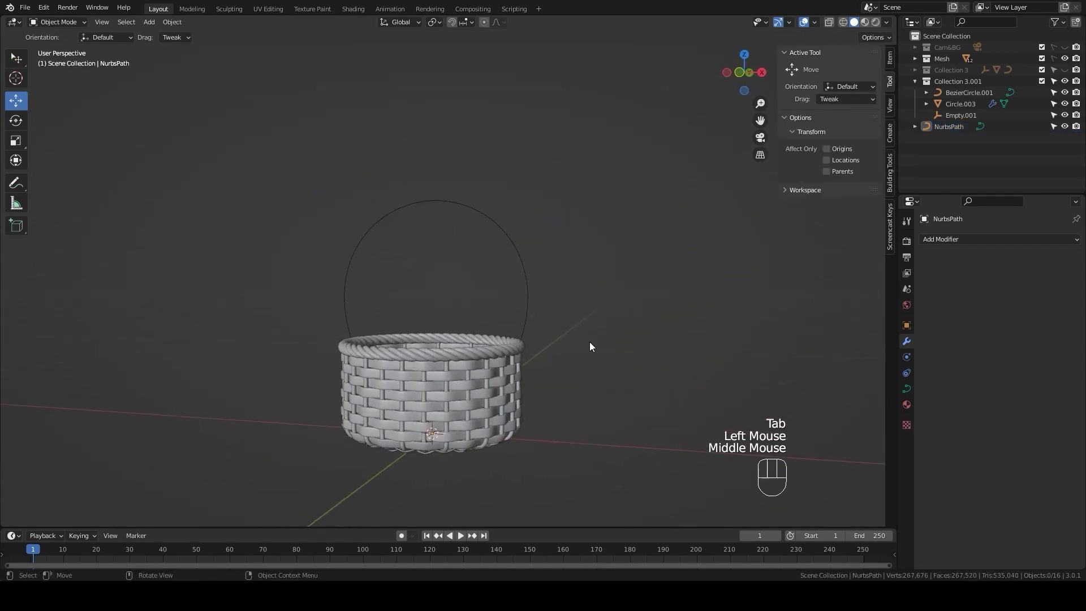
# Step: Select Circle.003 and retarget its Curve modifier to NurbsPath with the eyedropper
pyautogui.click(947, 128)
pyautogui.moveTo(947, 125); pyautogui.dragTo(959, 116)
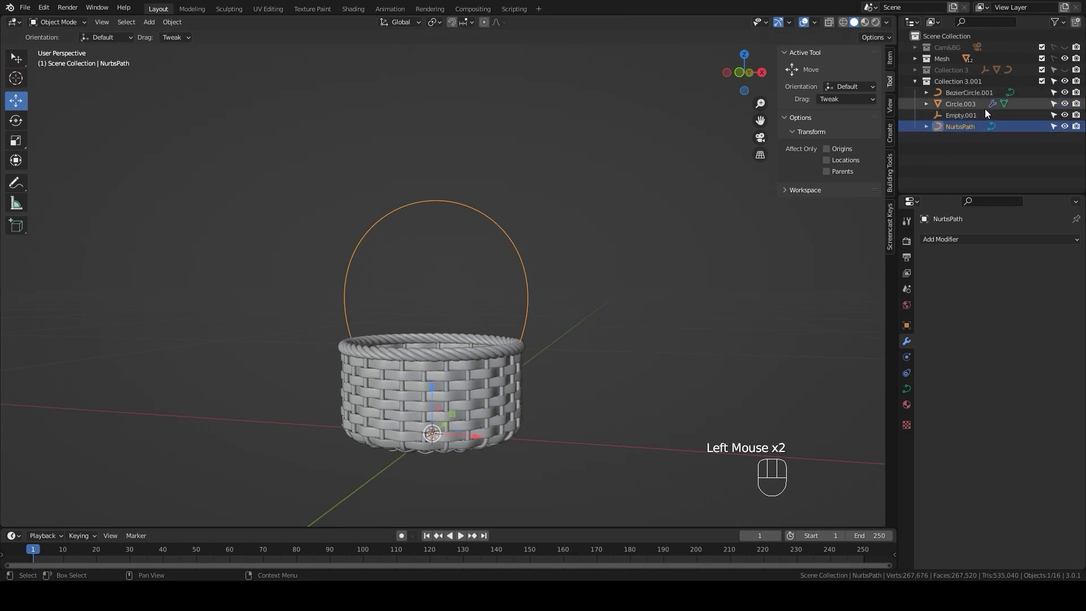
pyautogui.click(965, 95)
pyautogui.click(963, 104)
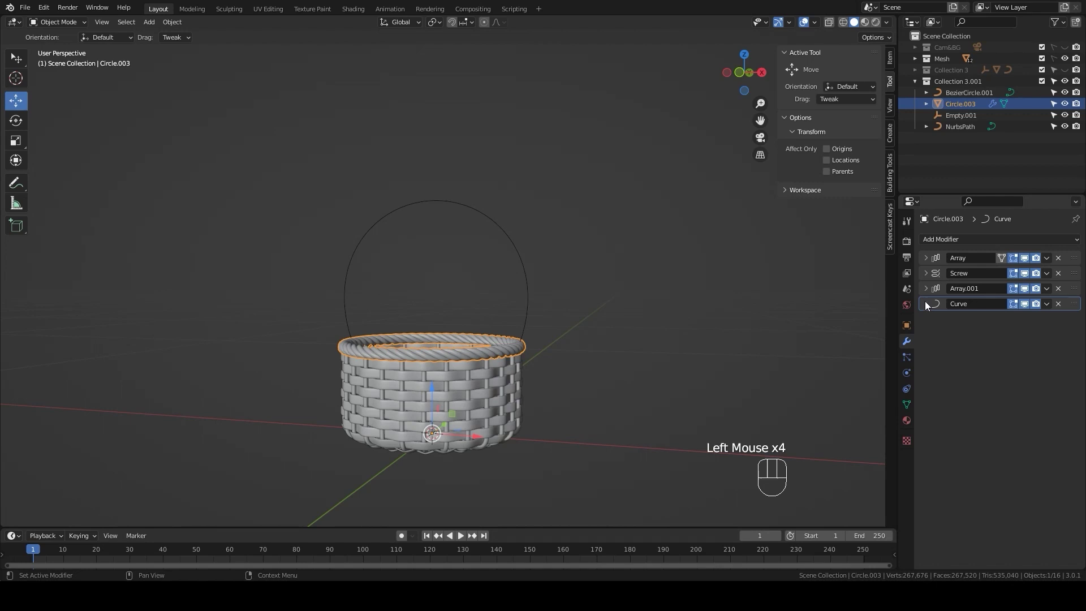
pyautogui.click(926, 283)
pyautogui.click(927, 288)
pyautogui.click(1058, 319)
pyautogui.click(932, 293)
pyautogui.click(930, 305)
pyautogui.click(1062, 323)
pyautogui.click(1061, 323)
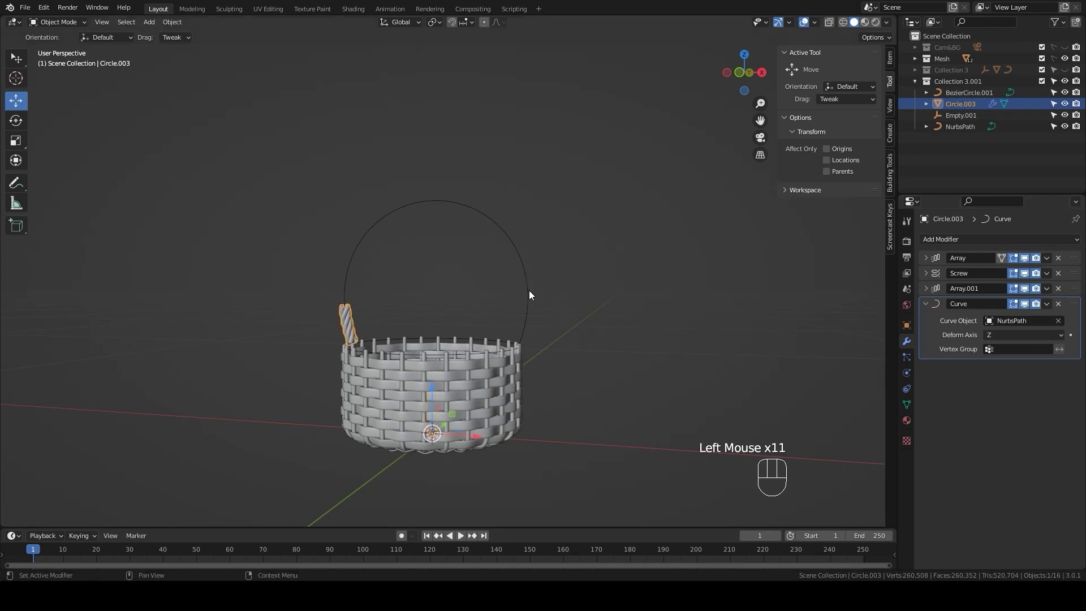
# Step: Set Array.001's Fit Curve to NurbsPath so rope fills the arch, and frame it from the front
pyautogui.click(927, 290)
pyautogui.click(1059, 320)
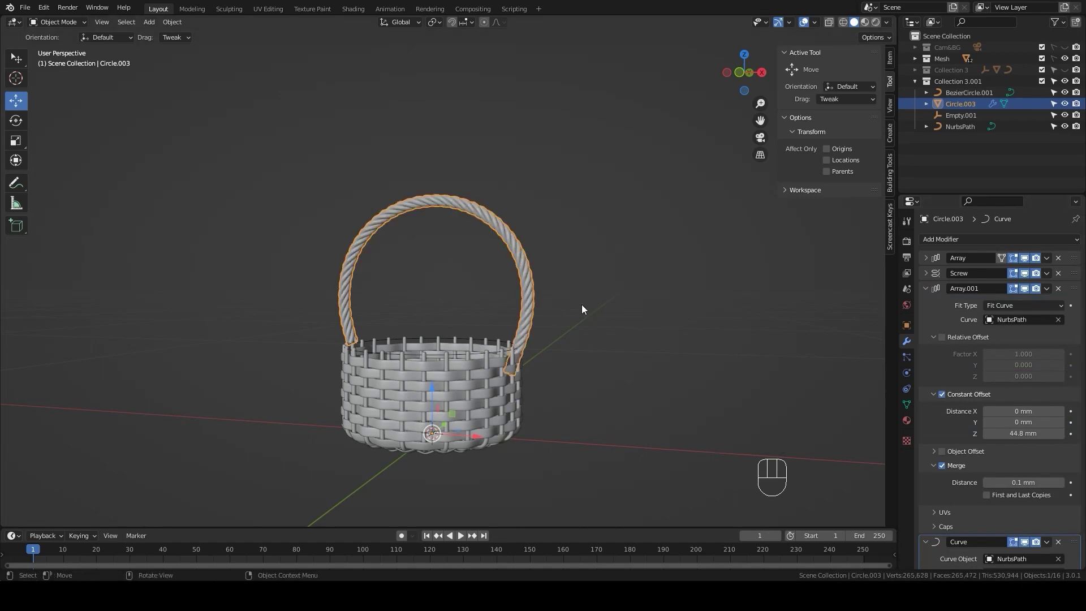
pyautogui.press('KP_1')
pyautogui.scroll(3)
pyautogui.moveTo(584, 363); pyautogui.dragTo(610, 331)
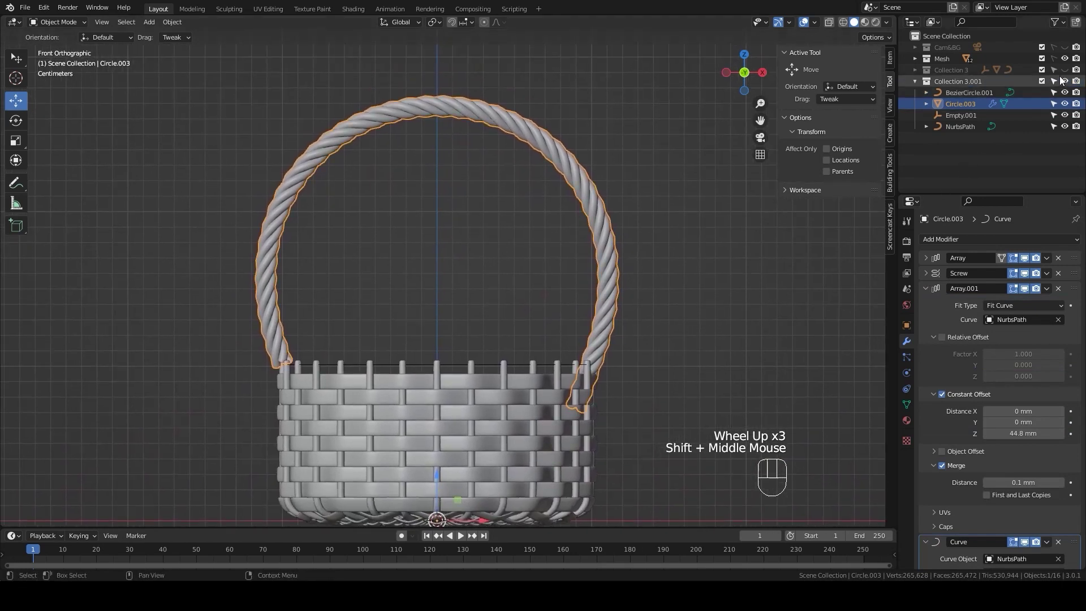
# Step: Scale NurbsPath's side control points so the rope handle arc narrows
pyautogui.click(1066, 61)
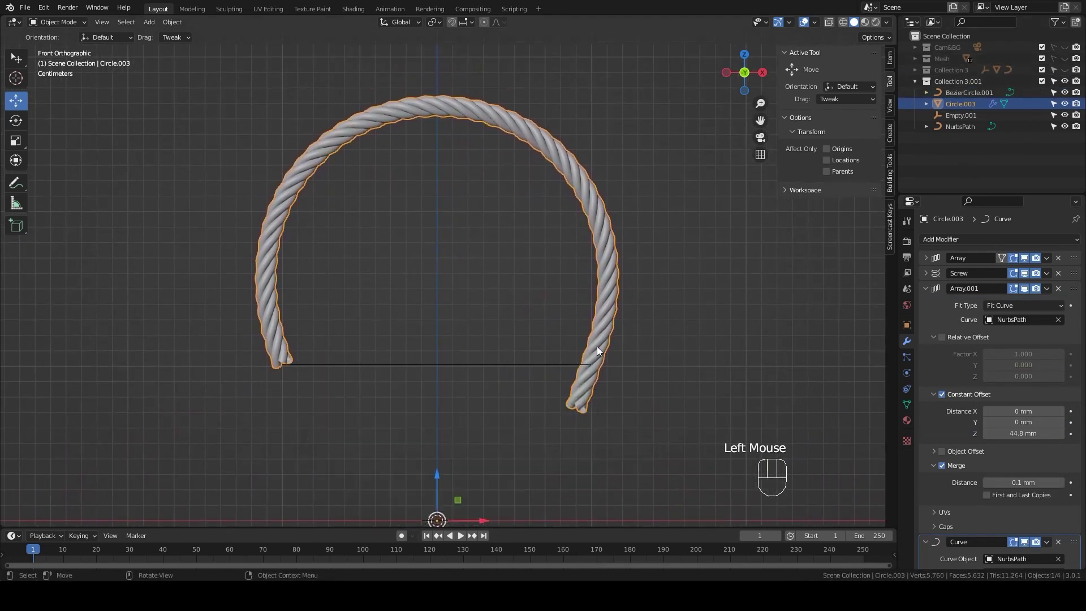
pyautogui.click(970, 127)
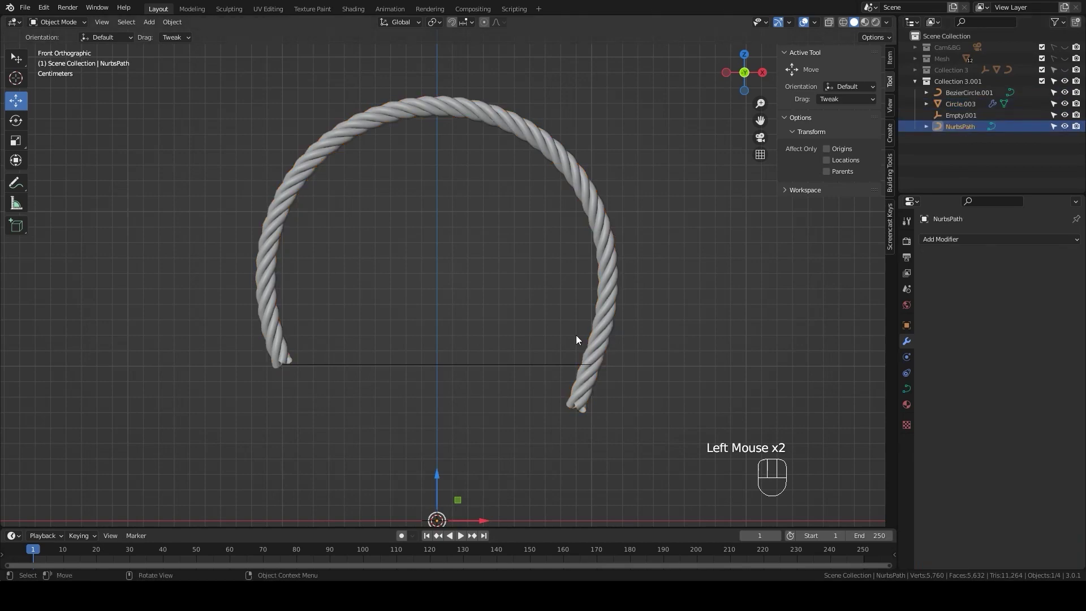
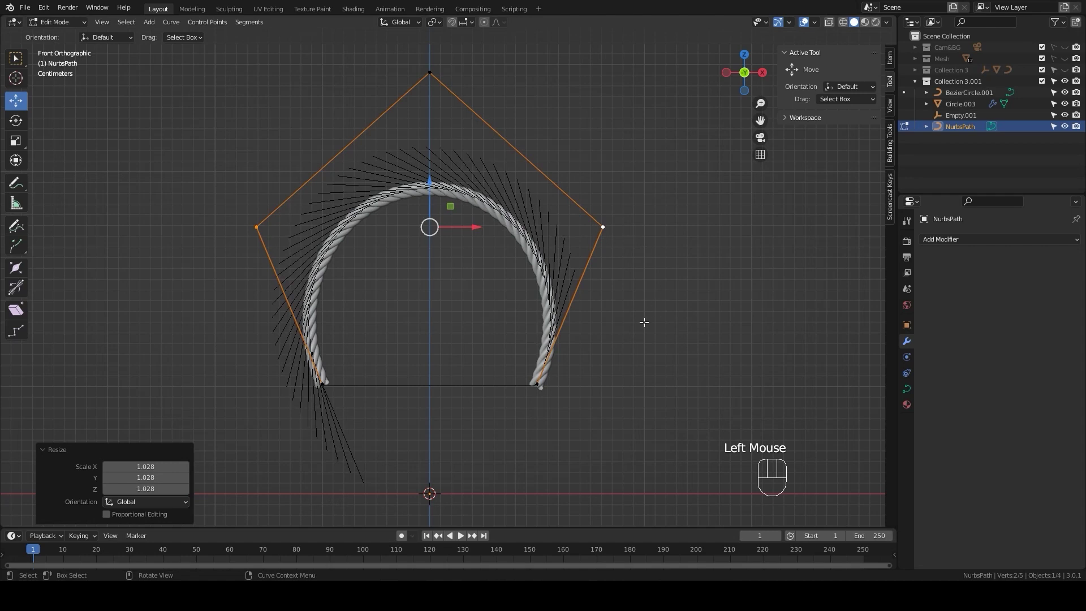
pyautogui.press('Tab')
# Step: Delete the leftover BezierCircle.001 curve
pyautogui.click(675, 317)
pyautogui.click(408, 385)
pyautogui.press('Delete')
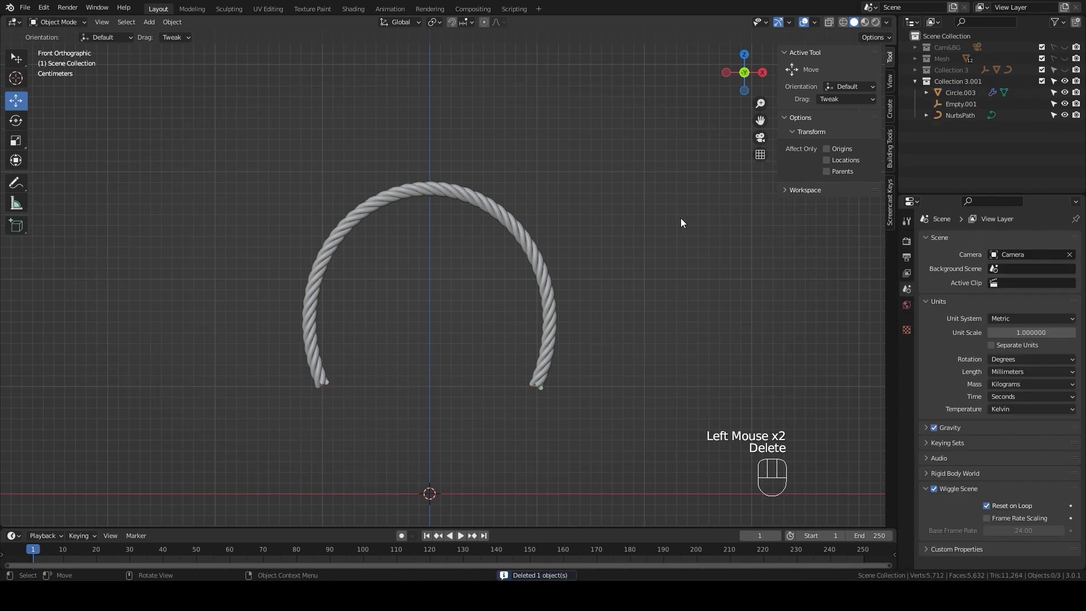
# Step: Make Collection 3 visible again and orbit to see basket and handle together
pyautogui.click(1066, 70)
pyautogui.click(1065, 59)
pyautogui.scroll(-3)
pyautogui.moveTo(552, 390); pyautogui.dragTo(561, 413)
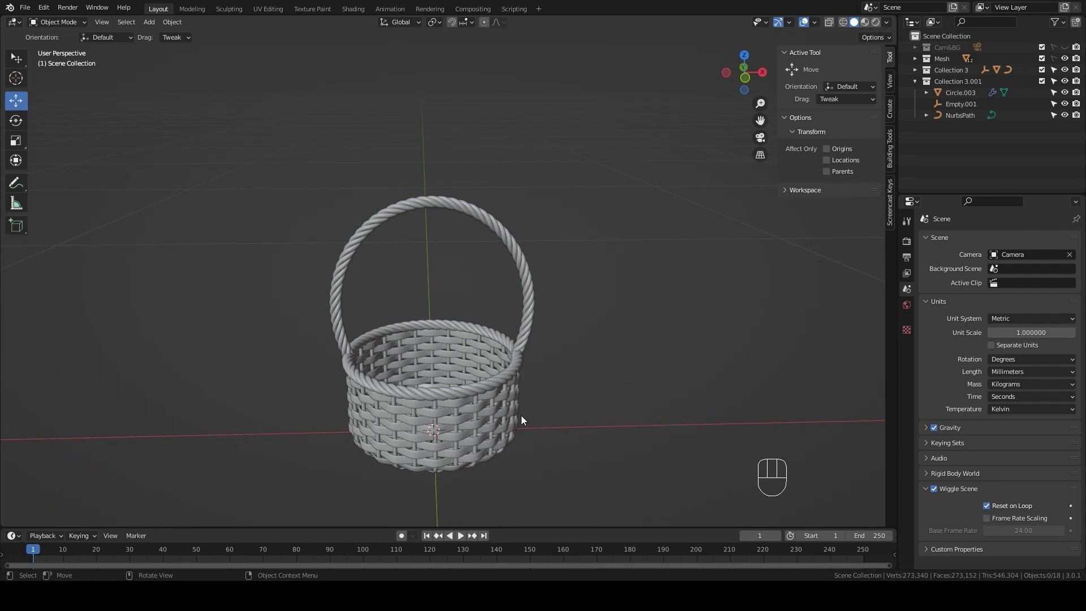
# Step: Expand the collection, select the rim's BezierCircle and frame the basket closer
pyautogui.click(921, 73)
pyautogui.click(952, 82)
pyautogui.scroll(3)
pyautogui.moveTo(498, 432); pyautogui.dragTo(504, 375)
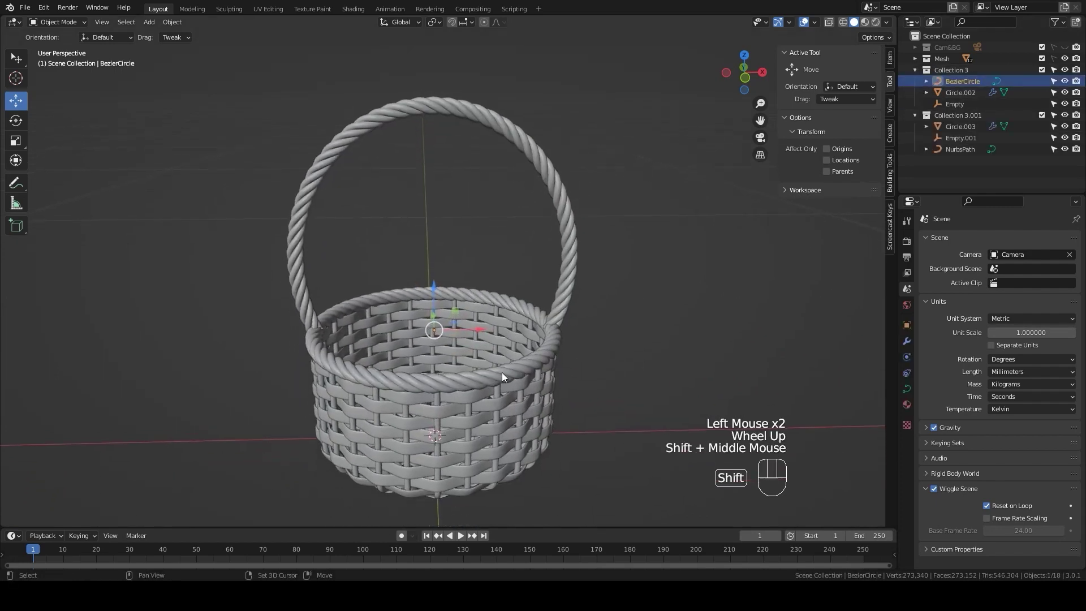
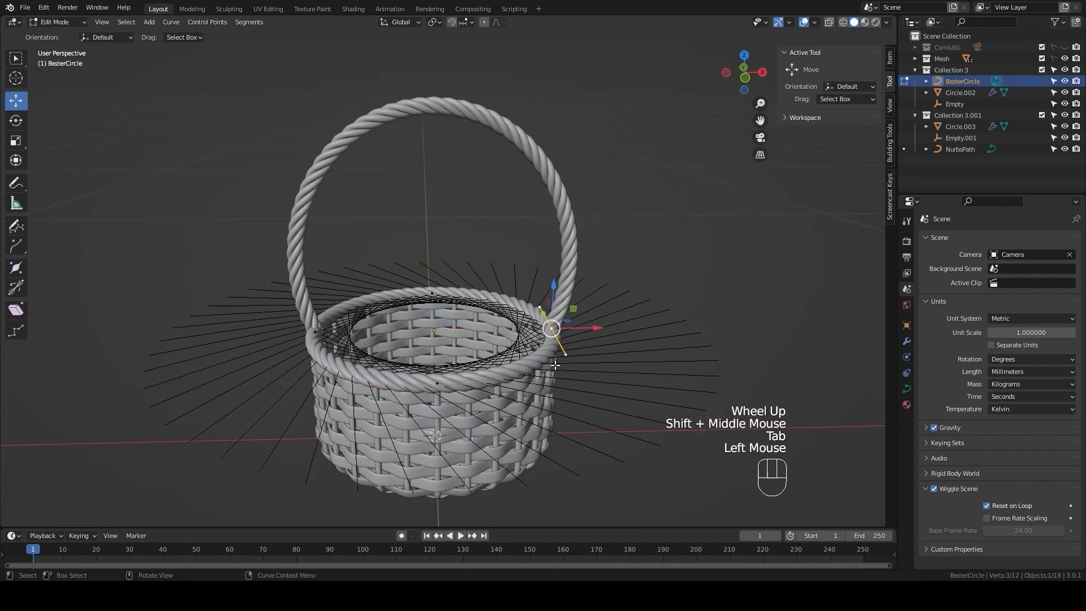
# Step: Snap the cursor to the rim point and switch to Right orthographic view
pyautogui.press('shift+s')
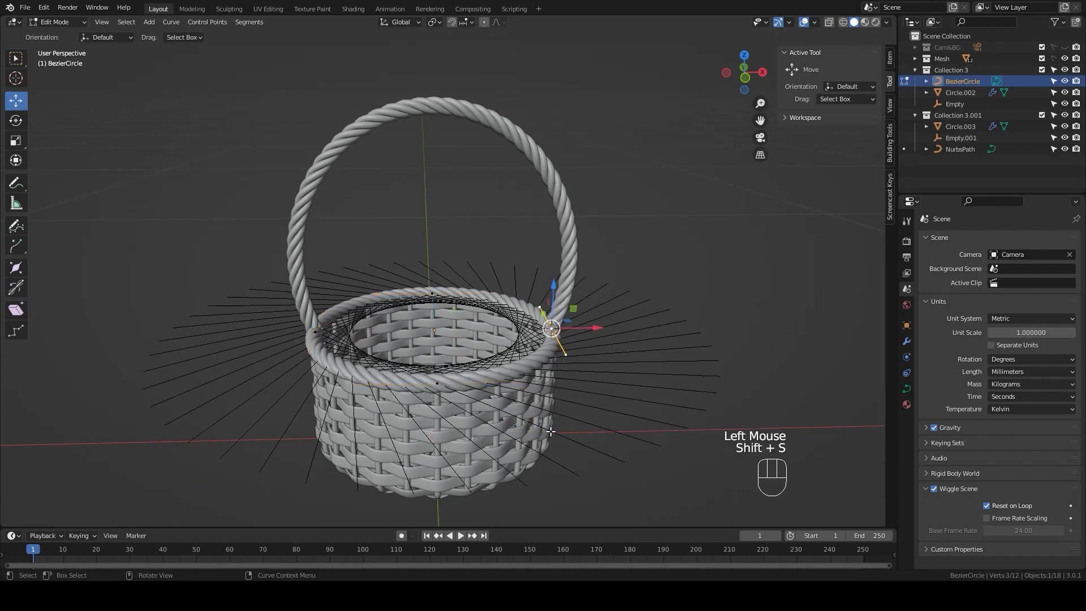
pyautogui.press('KP_3')
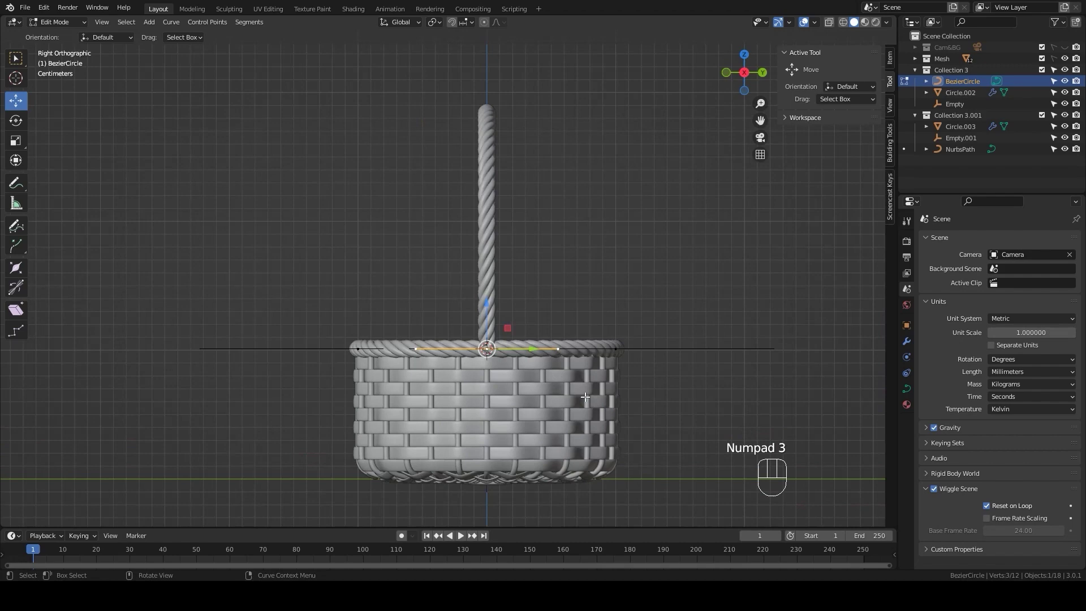
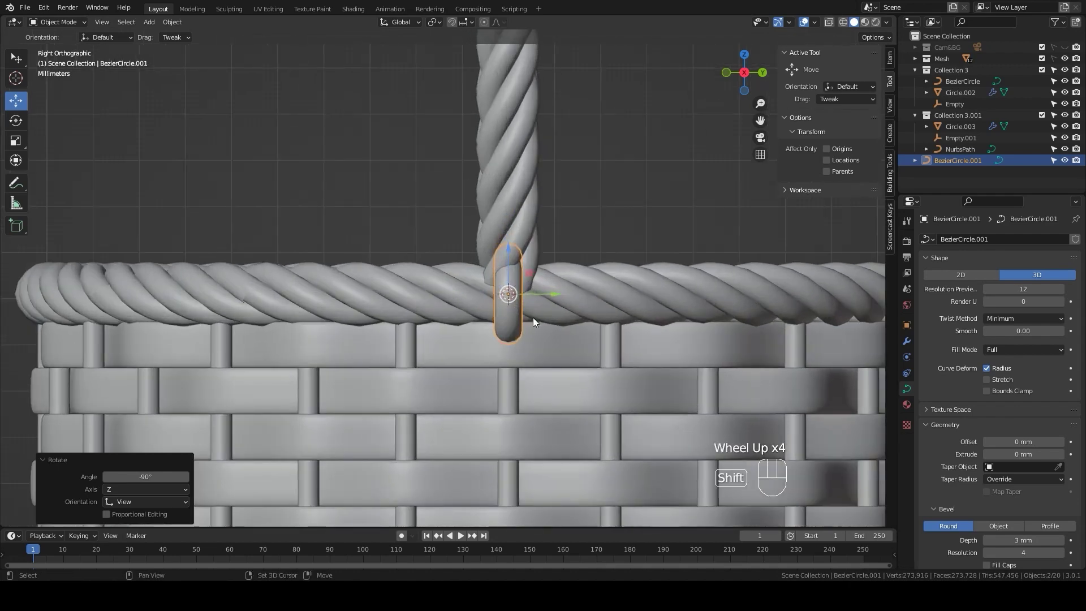
# Step: Duplicate the ring twice along Y and join the three loops into one coil object (Ctrl+J)
pyautogui.press('shift+d')
pyautogui.press('y')
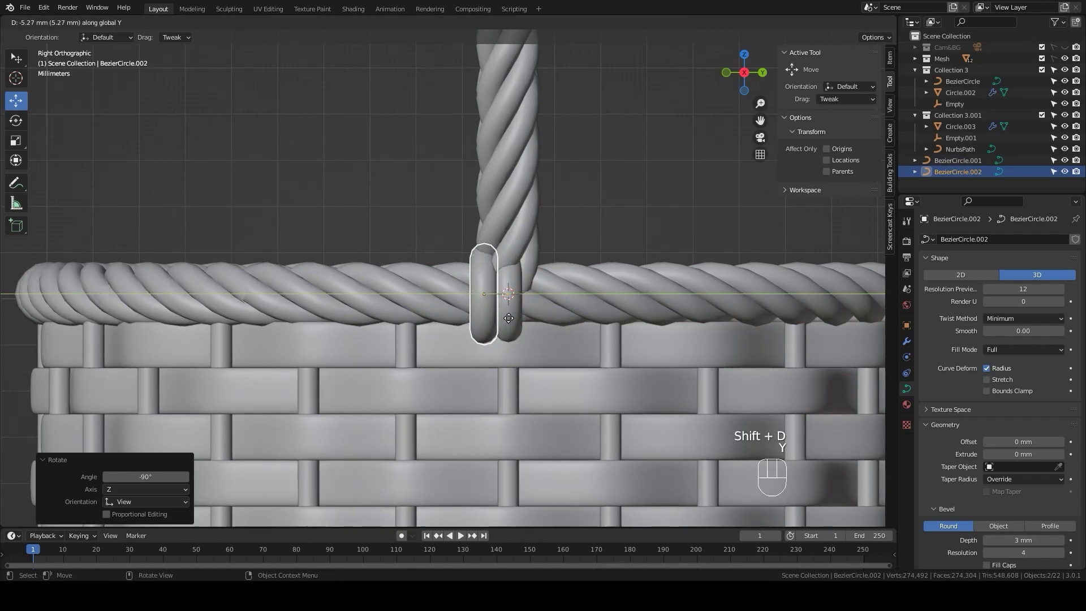
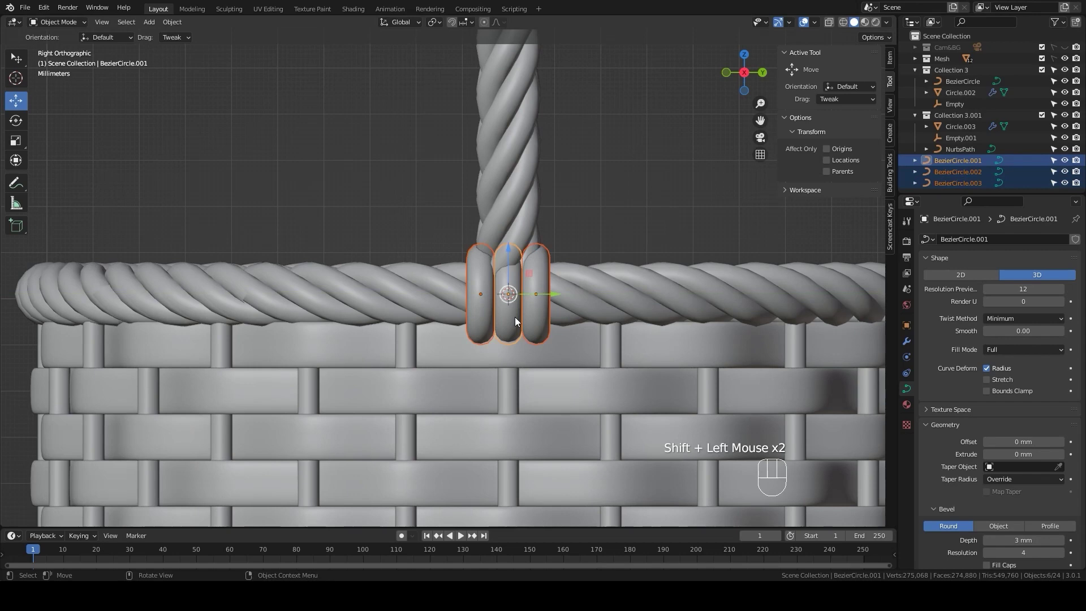
pyautogui.press('ctrl+j')
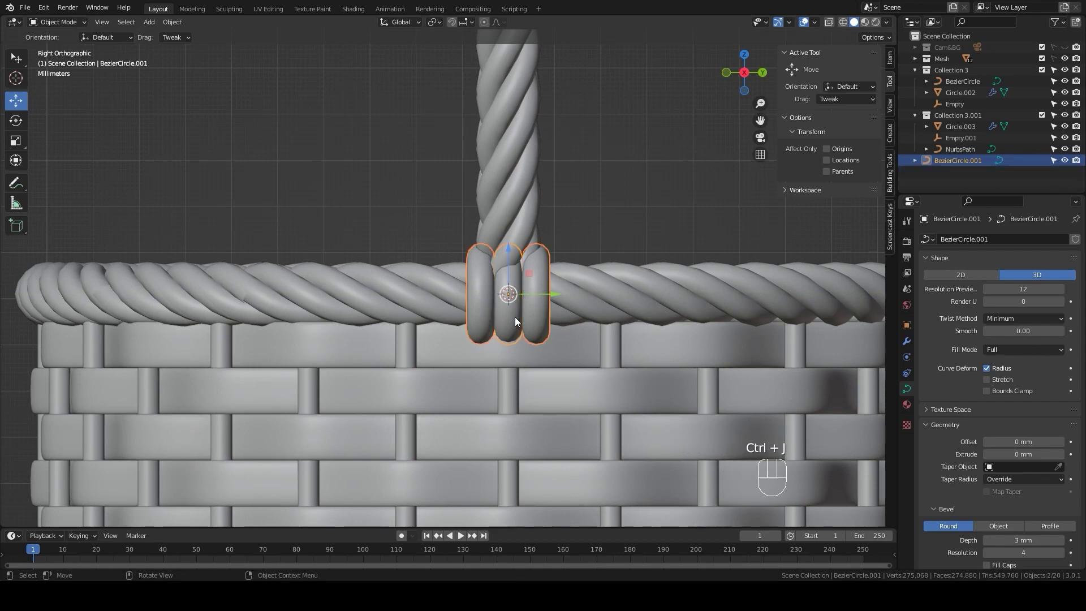
pyautogui.scroll(-3)
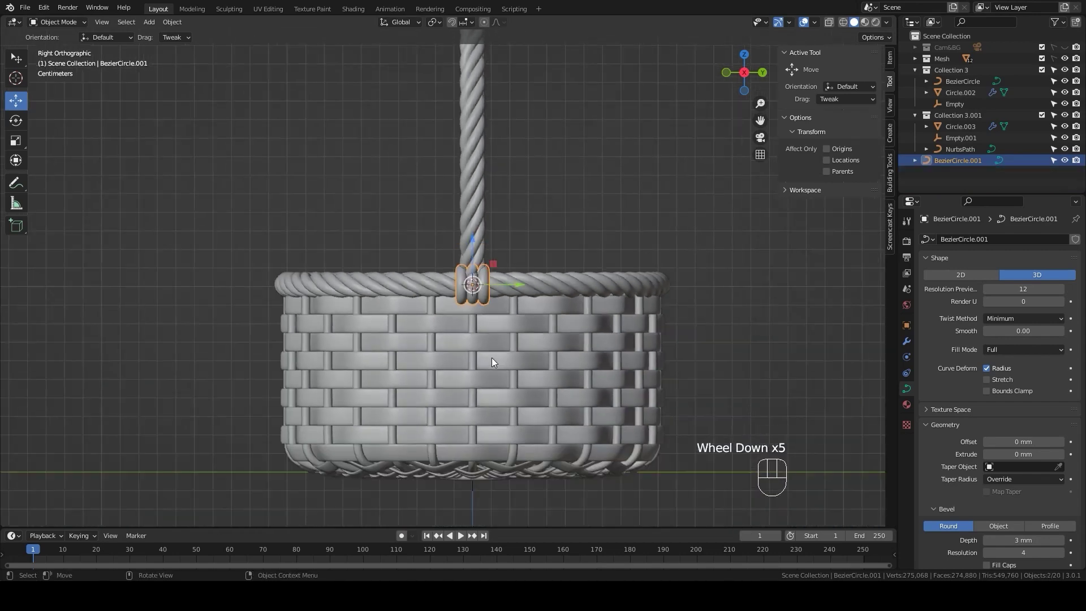
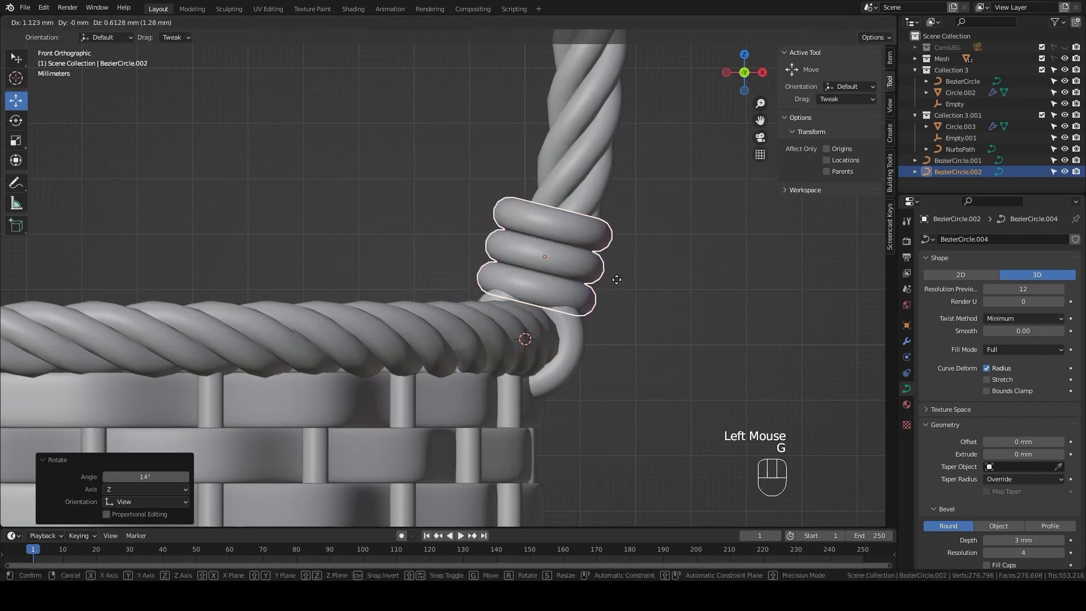
# Step: Nudge the upper coil onto the handle, scaling its top loop to 0.94 and bottom loop to 1.06
pyautogui.click(619, 282)
pyautogui.click(893, 65)
pyautogui.press('r')
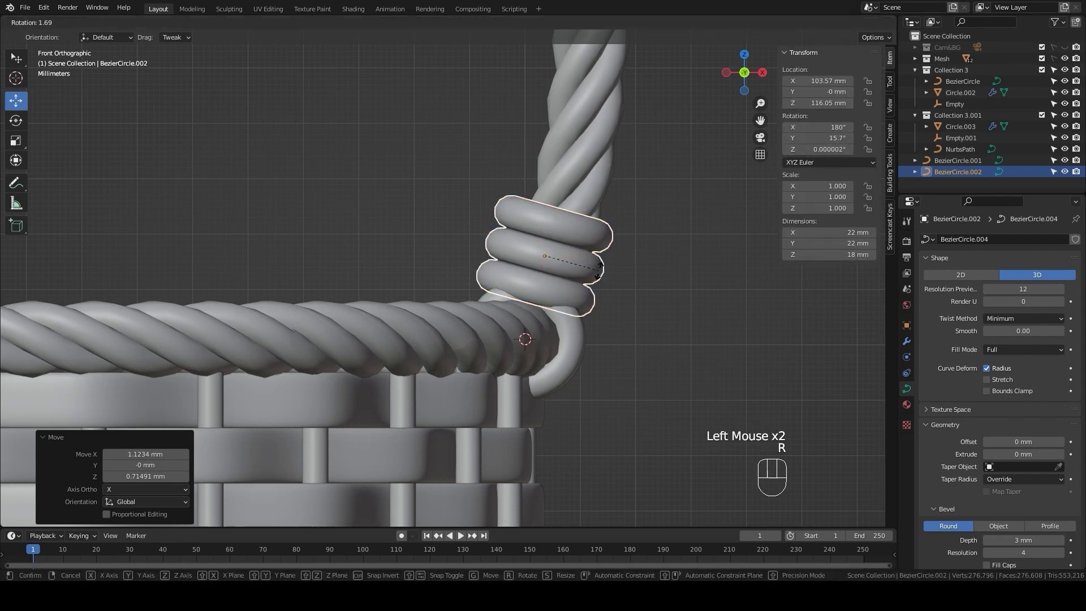
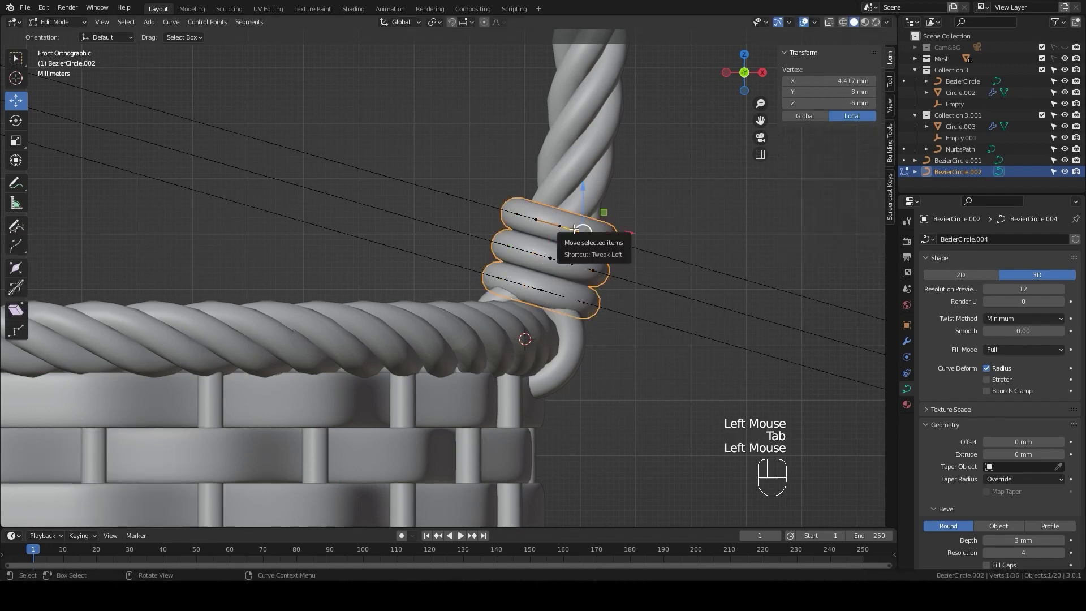
pyautogui.press('l')
pyautogui.press('s')
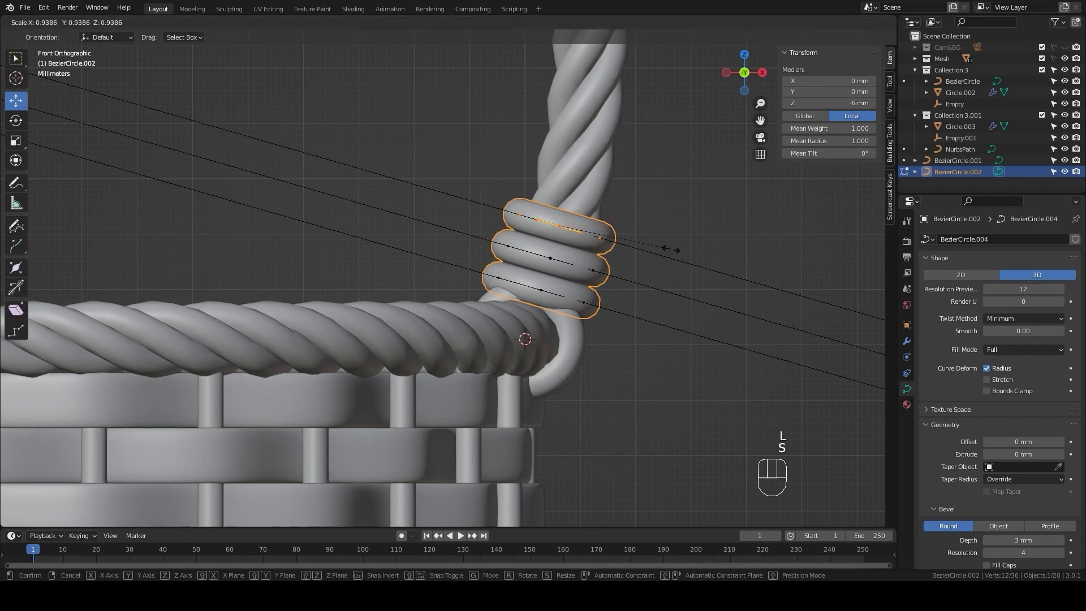
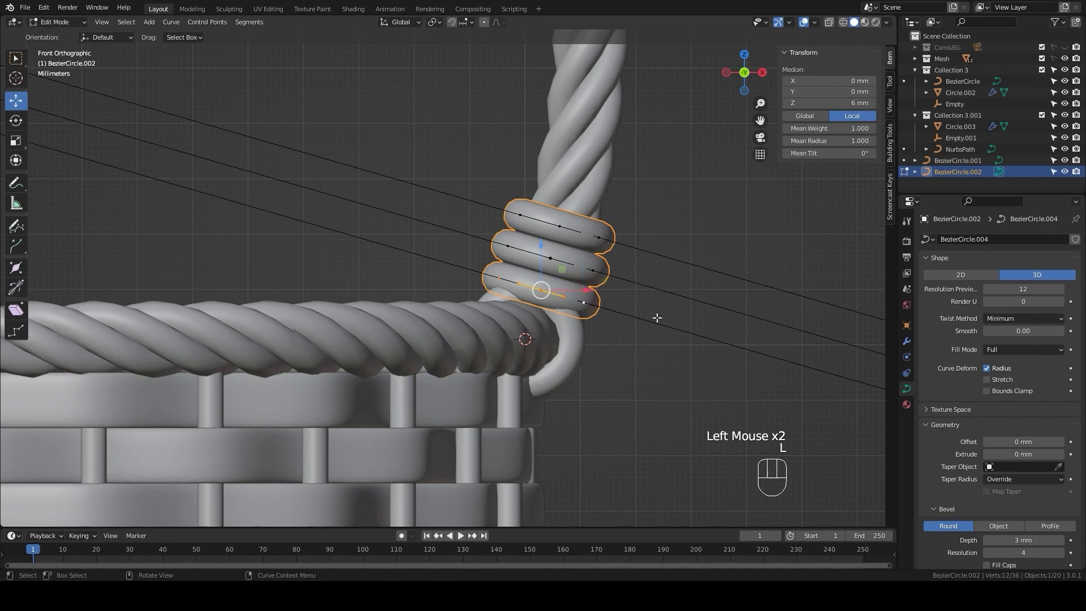
pyautogui.press('s')
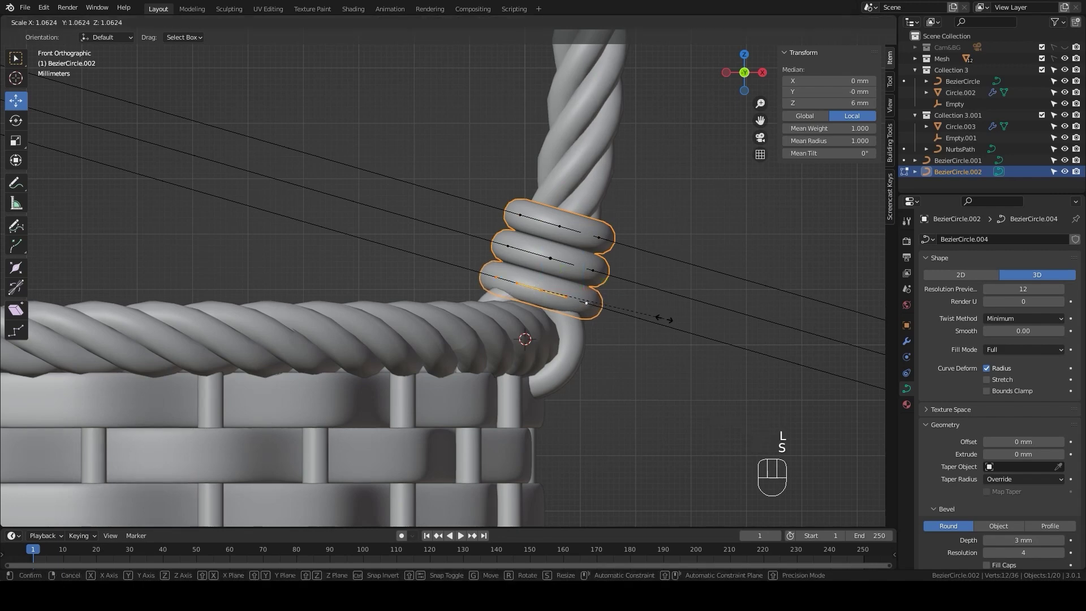
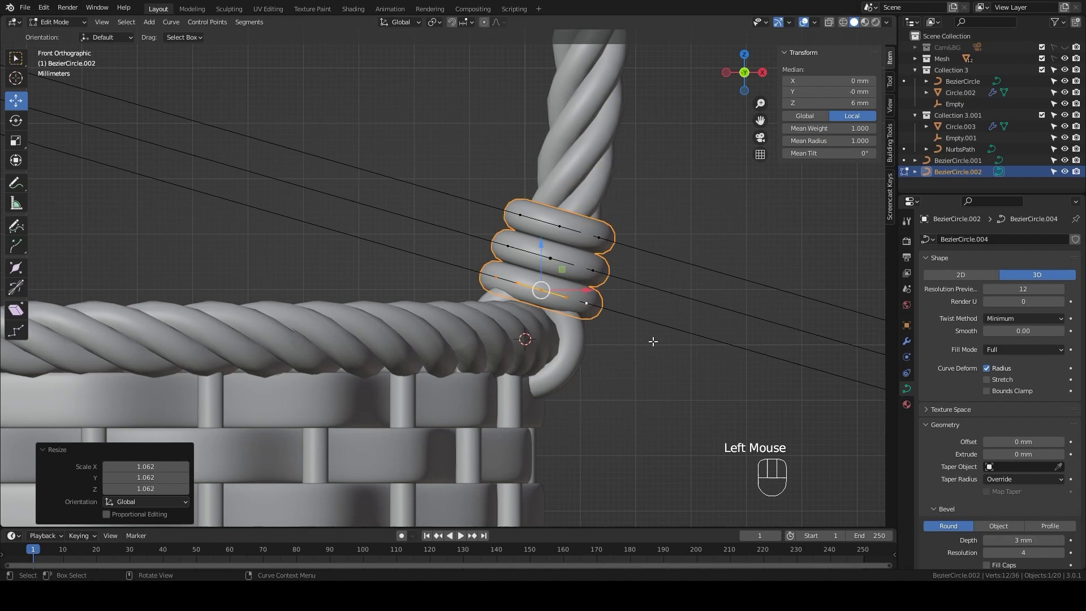
pyautogui.press('Tab')
# Step: Select both the lower and upper coils together for joining
pyautogui.click(656, 343)
pyautogui.scroll(-3)
pyautogui.moveTo(639, 337); pyautogui.dragTo(544, 338)
pyautogui.click(543, 310)
pyautogui.click(539, 347)
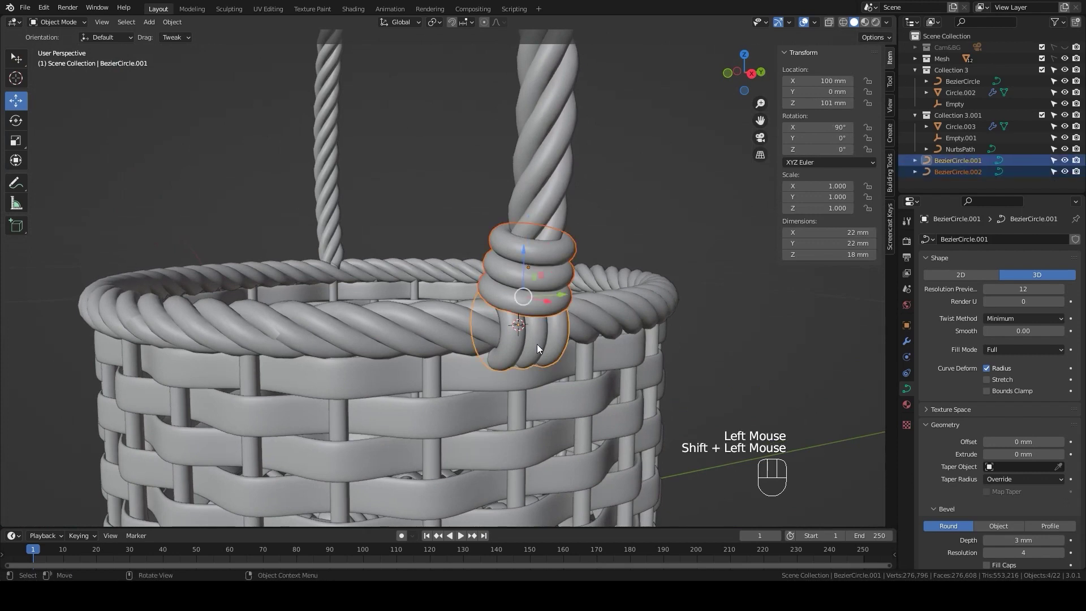
# Step: Join both coils into one wrap object and apply its rotation from Front view (Ctrl+A)
pyautogui.press('ctrl+j')
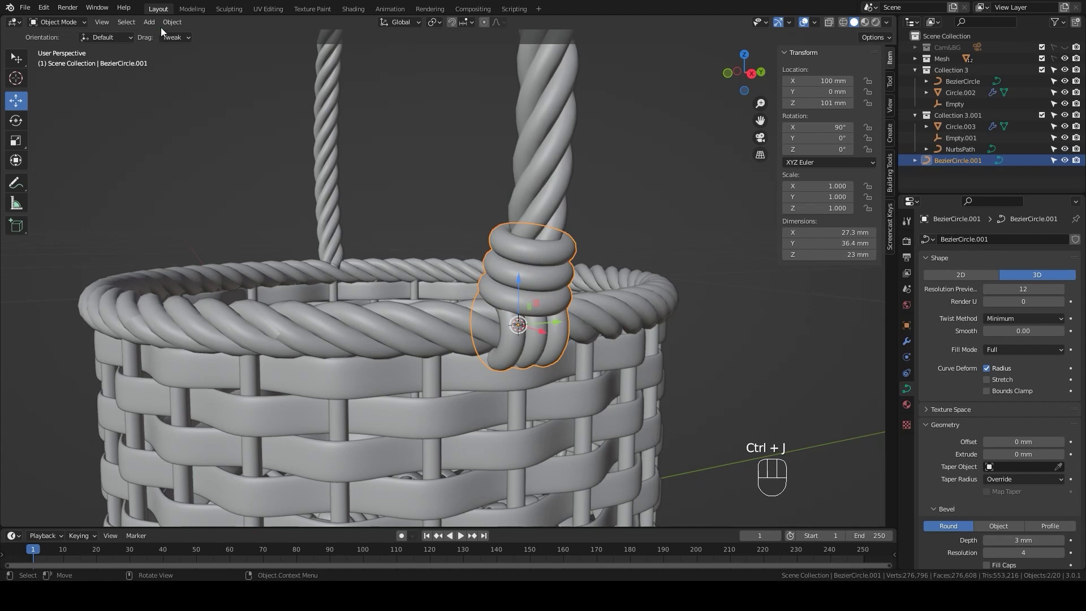
pyautogui.moveTo(168, 25); pyautogui.dragTo(288, 93)
pyautogui.scroll(-3)
pyautogui.press('KP_1')
pyautogui.scroll(-3)
pyautogui.moveTo(486, 372); pyautogui.dragTo(575, 354)
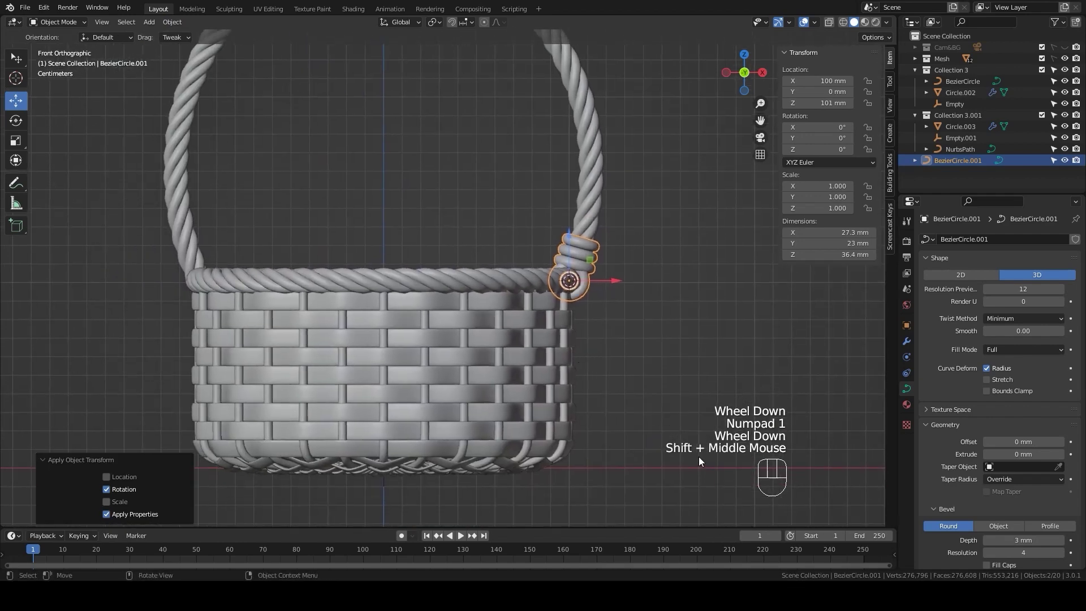